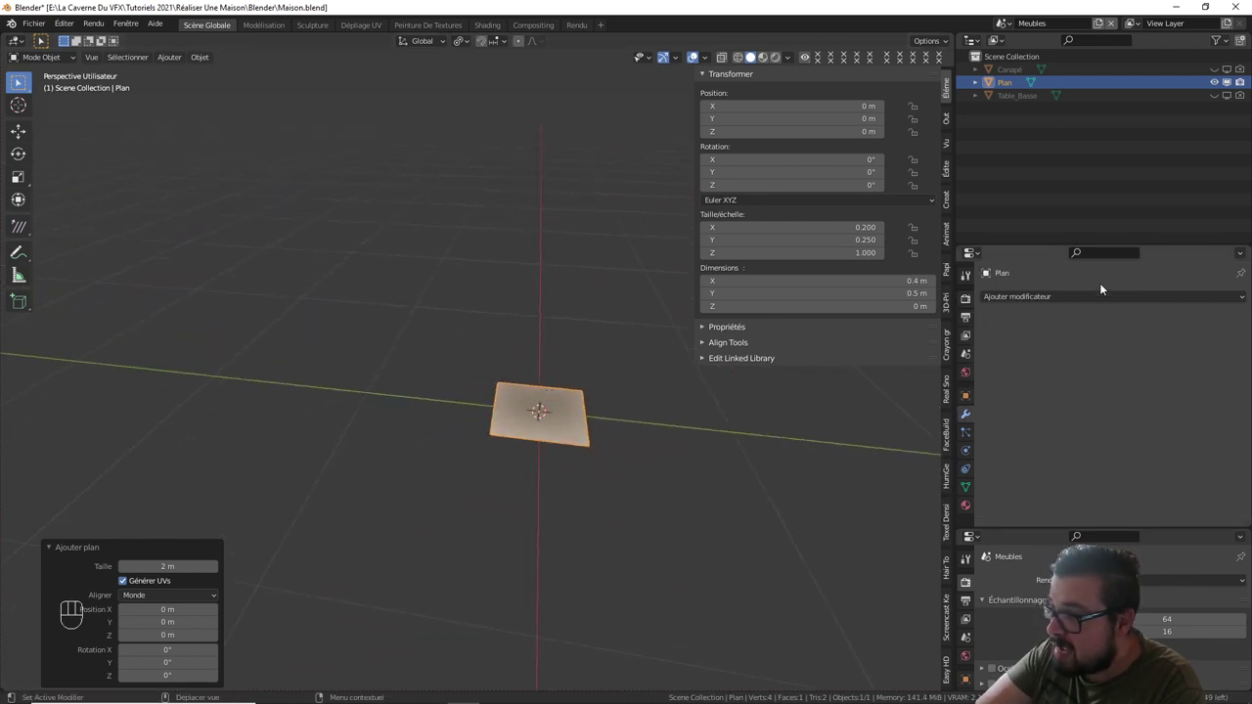
- Give the plane a Solidify of 0.02 m with Even Thickness and add an Array modifier
{"action": "left_click_drag", "start_coordinate": [1093, 302], "coordinate": [698, 421]}
{"action": "left_click_drag", "start_coordinate": [698, 422], "coordinate": [734, 398]}
{"action": "left_click_drag", "start_coordinate": [633, 355], "coordinate": [592, 397]}
{"action": "left_click_drag", "start_coordinate": [582, 399], "coordinate": [556, 406]}
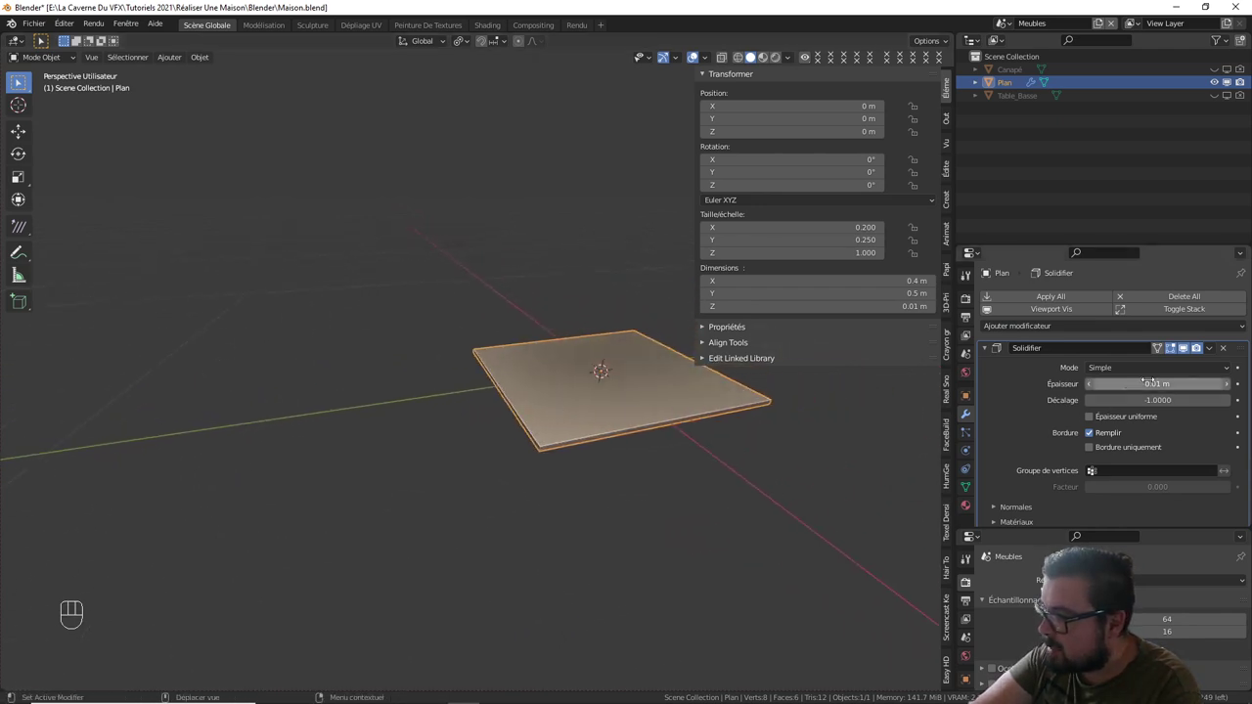
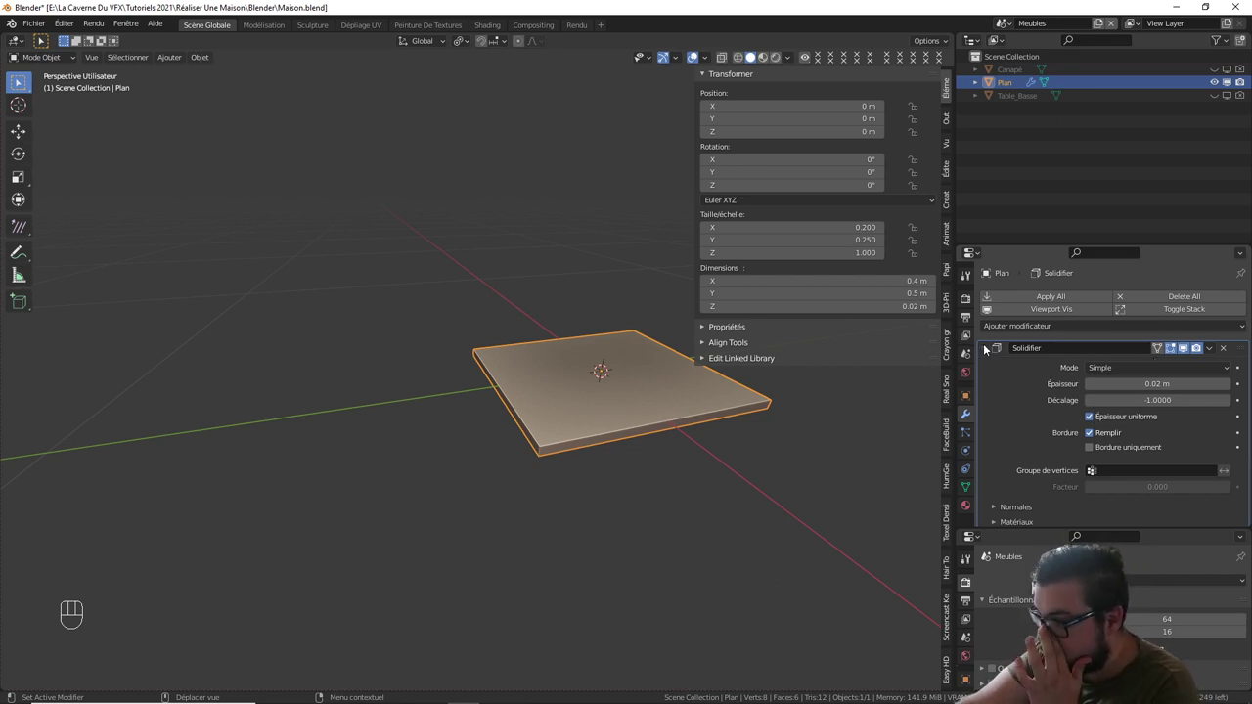
{"action": "left_click_drag", "start_coordinate": [1064, 329], "coordinate": [966, 366]}
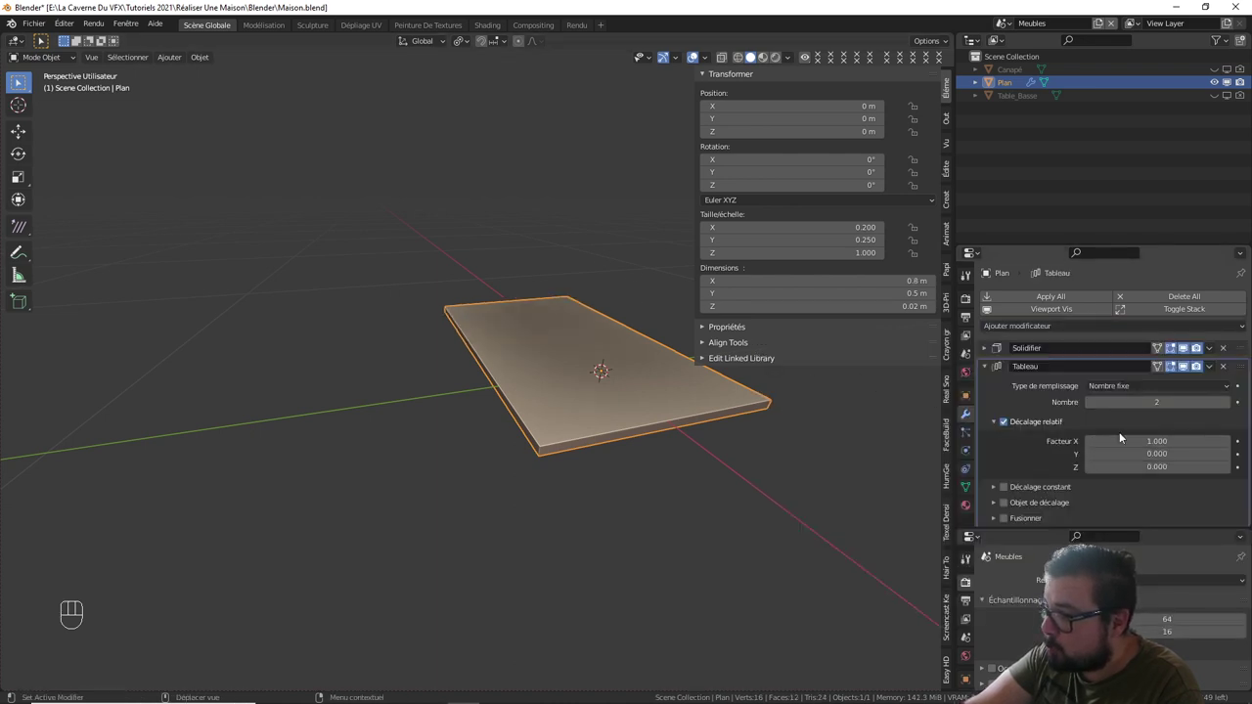
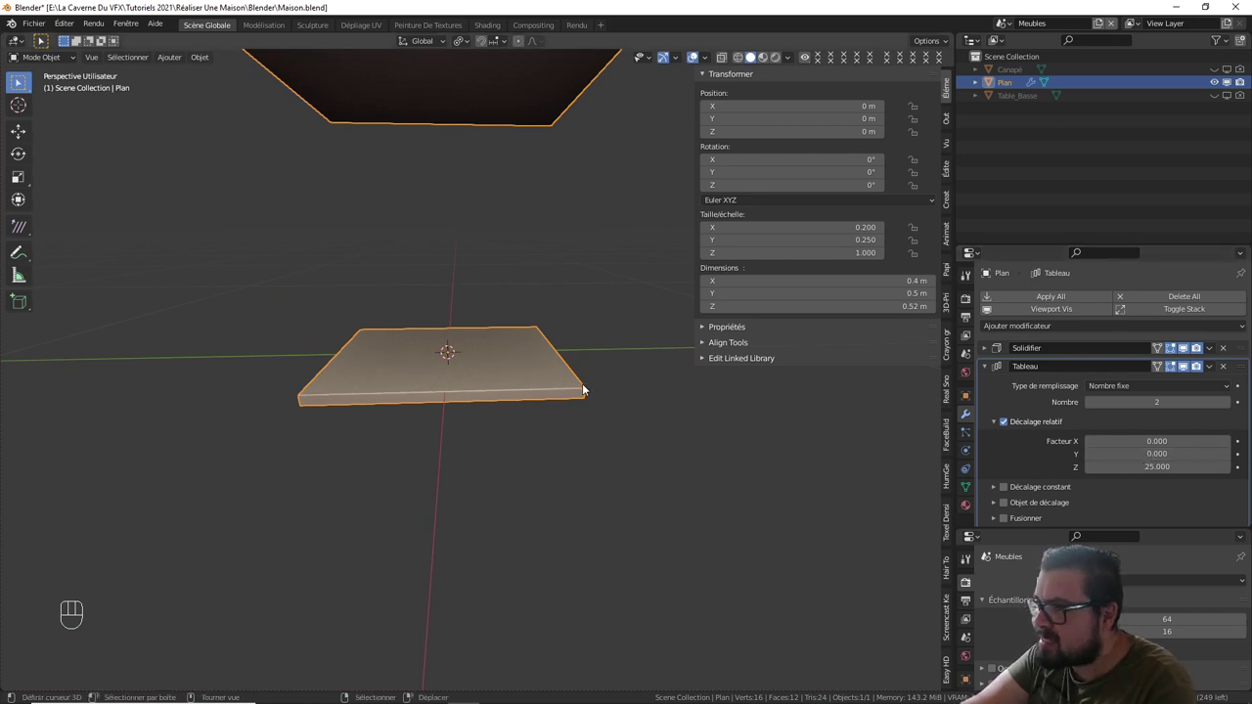
- Apply the slab's scale and set its origin to geometry via the quick favourites
{"action": "left_click_drag", "start_coordinate": [535, 388], "coordinate": [587, 398]}
{"action": "left_click_drag", "start_coordinate": [590, 399], "coordinate": [554, 413]}
{"action": "left_click_drag", "start_coordinate": [557, 415], "coordinate": [410, 446]}
{"action": "right_click", "coordinate": [309, 418]}
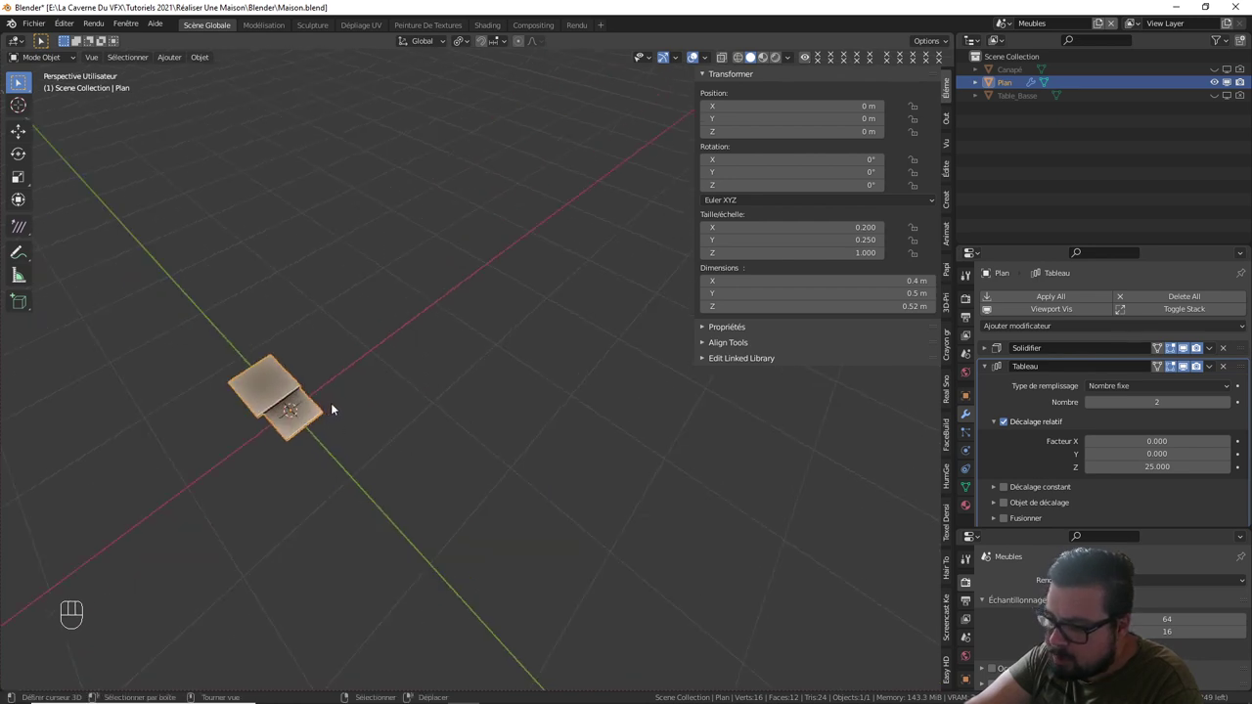
{"action": "key", "text": "q"}
{"action": "key", "text": "q"}
{"action": "key", "text": "q"}
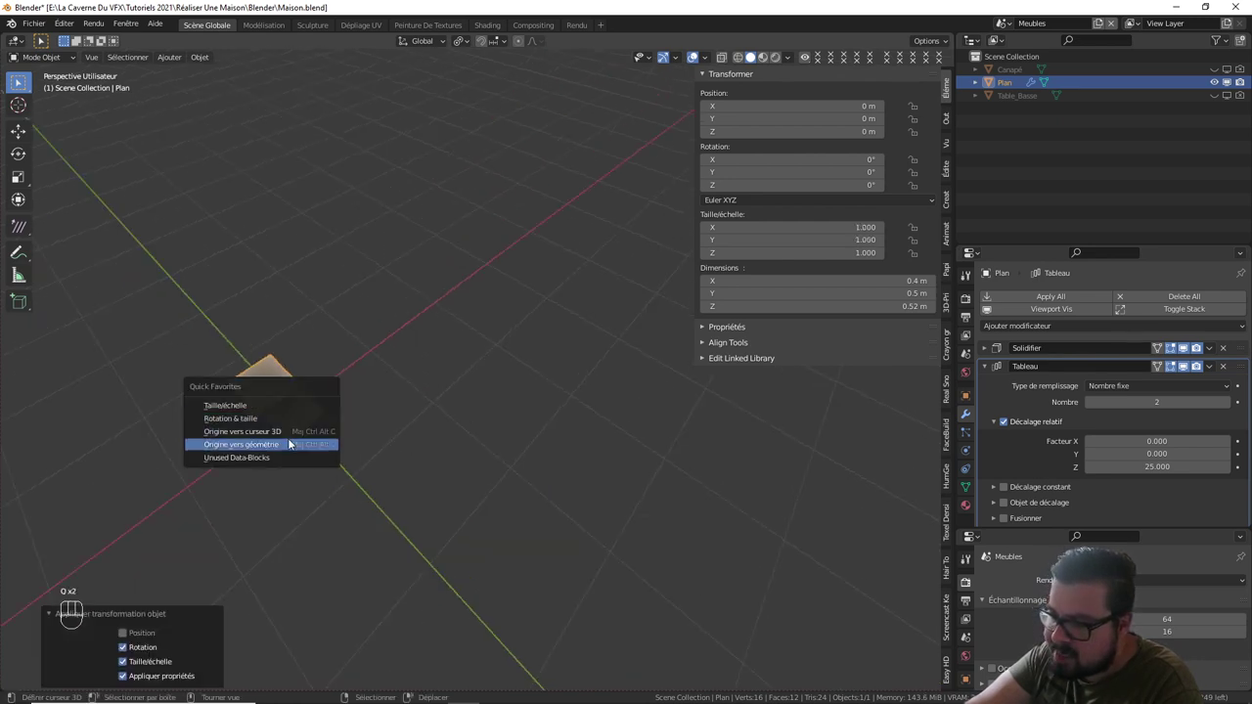
{"action": "left_click_drag", "start_coordinate": [379, 423], "coordinate": [557, 373]}
{"action": "left_click_drag", "start_coordinate": [552, 371], "coordinate": [520, 365]}
{"action": "middle_click", "coordinate": [548, 364]}
{"action": "key", "text": "KP_1"}
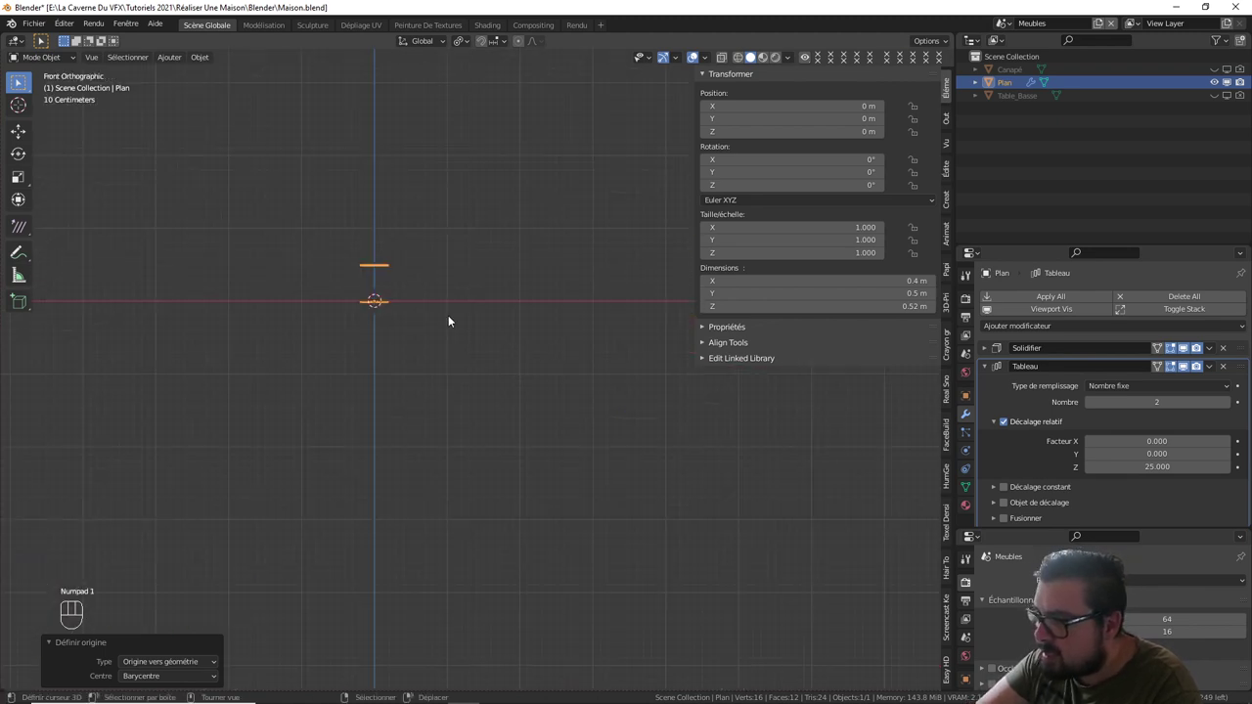
- Raise the Array count to 5 so the slabs stack as five shelves about 2 m tall
{"action": "left_click_drag", "start_coordinate": [436, 335], "coordinate": [483, 402]}
{"action": "left_click_drag", "start_coordinate": [385, 387], "coordinate": [437, 371]}
{"action": "left_click_drag", "start_coordinate": [439, 371], "coordinate": [605, 436]}
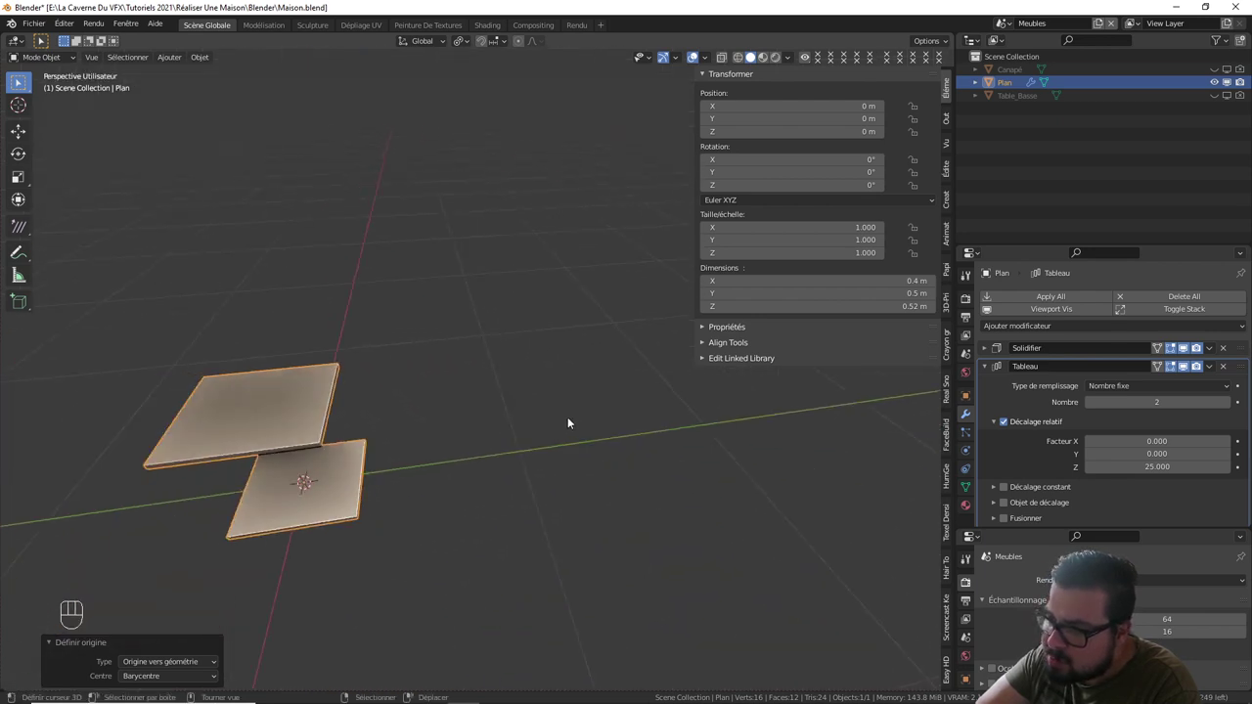
{"action": "left_click_drag", "start_coordinate": [477, 418], "coordinate": [566, 429]}
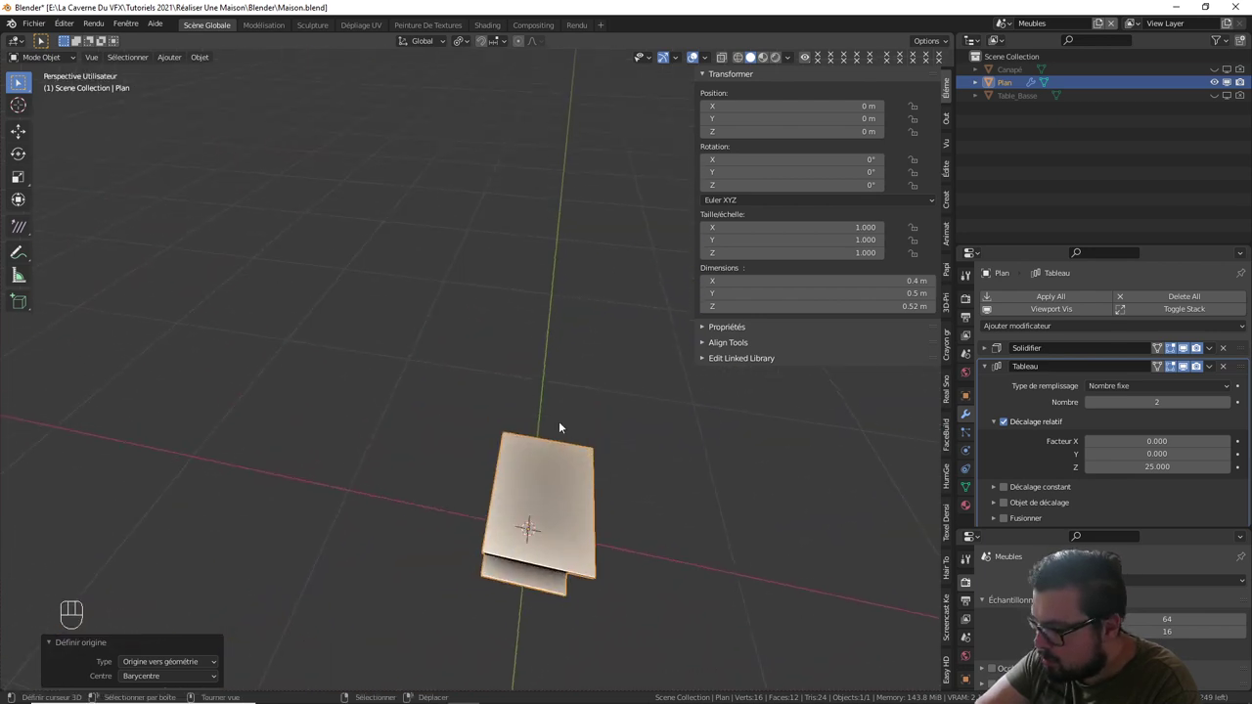
{"action": "key", "text": "KP_7"}
{"action": "left_click_drag", "start_coordinate": [414, 408], "coordinate": [553, 323]}
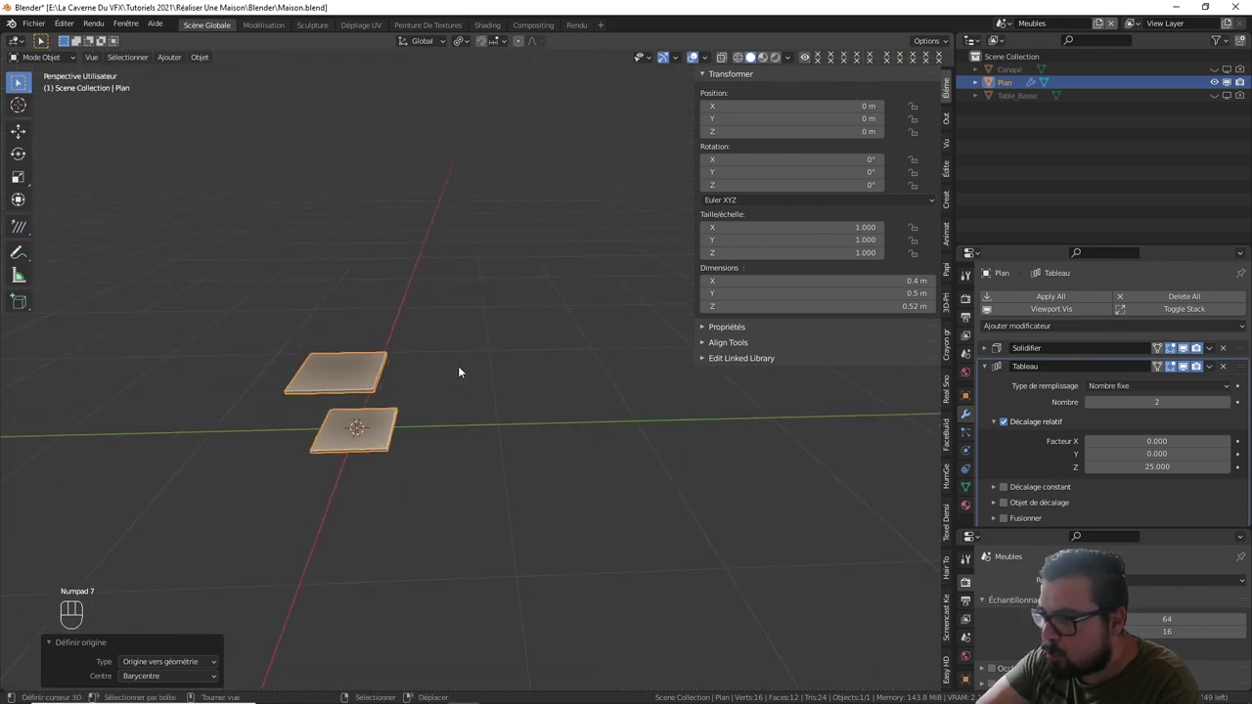
{"action": "left_click_drag", "start_coordinate": [477, 377], "coordinate": [556, 360]}
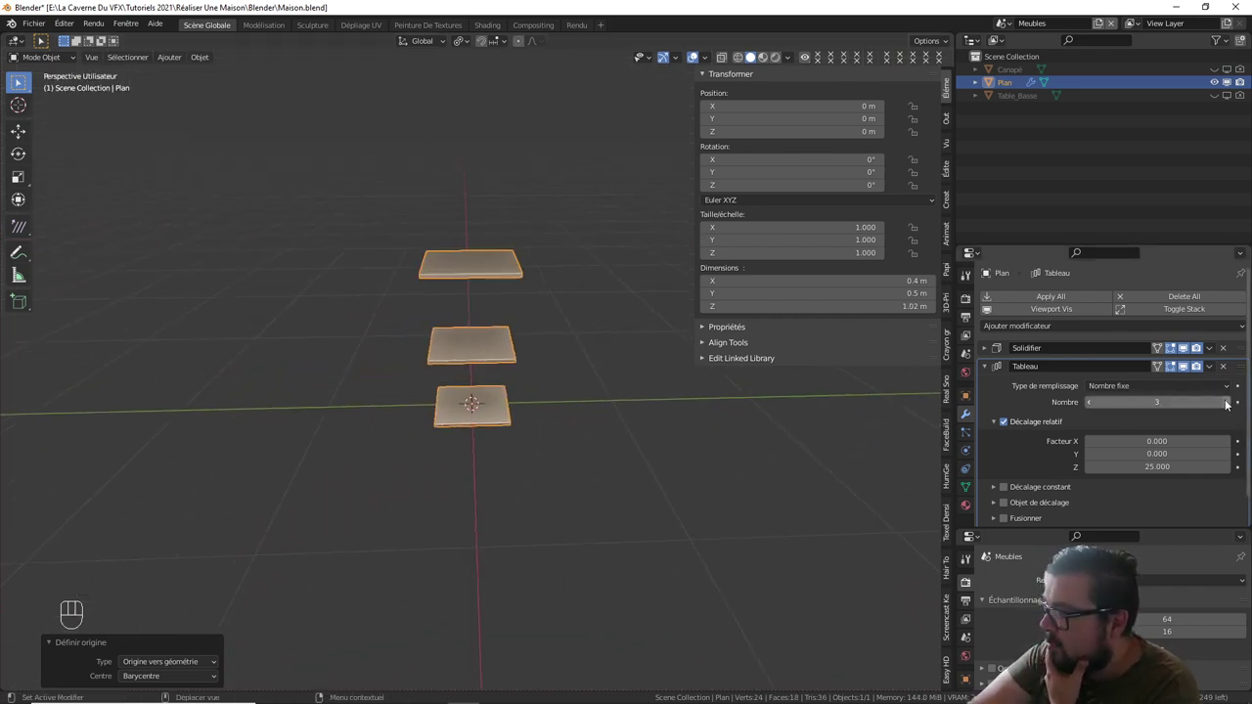
{"action": "left_click_drag", "start_coordinate": [1226, 406], "coordinate": [590, 422]}
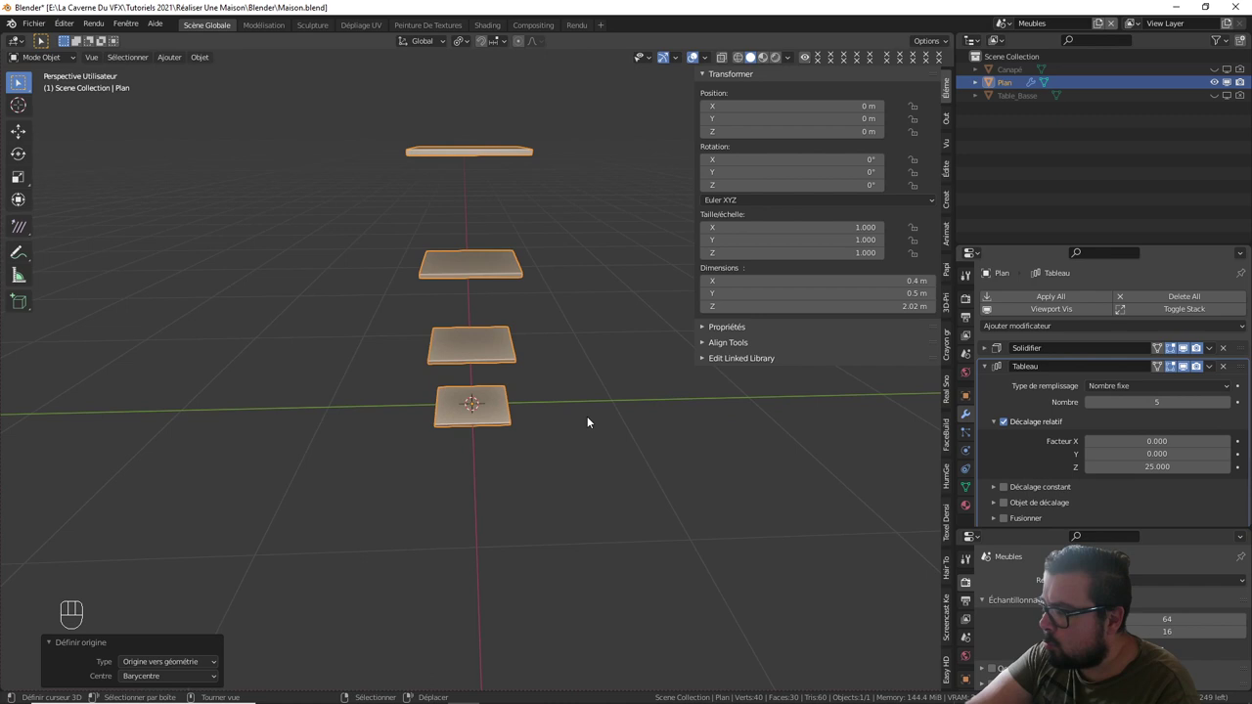
{"action": "left_click_drag", "start_coordinate": [605, 410], "coordinate": [589, 345]}
{"action": "left_click_drag", "start_coordinate": [577, 329], "coordinate": [576, 441]}
{"action": "left_click_drag", "start_coordinate": [553, 427], "coordinate": [553, 454]}
{"action": "middle_click", "coordinate": [483, 373]}
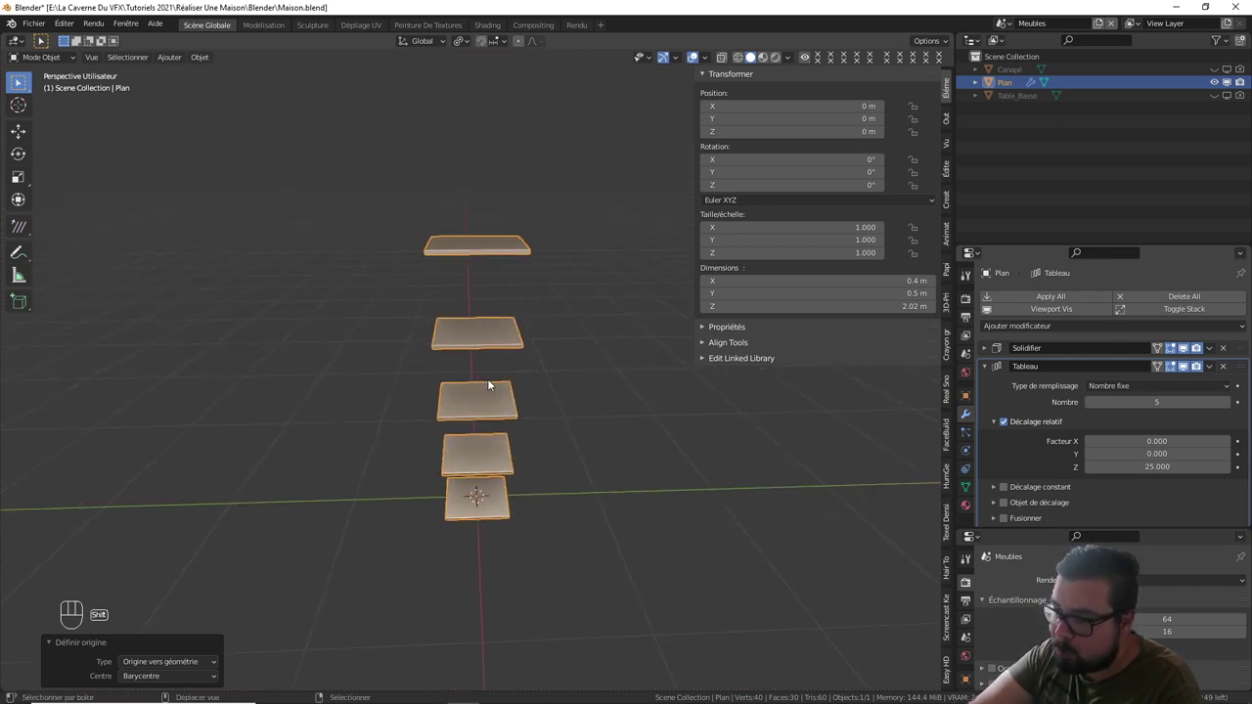
- Add a cube and size it to a 0.4 × 0.02 × 2 m upright panel under the shelves
{"action": "key", "text": "shift+a"}
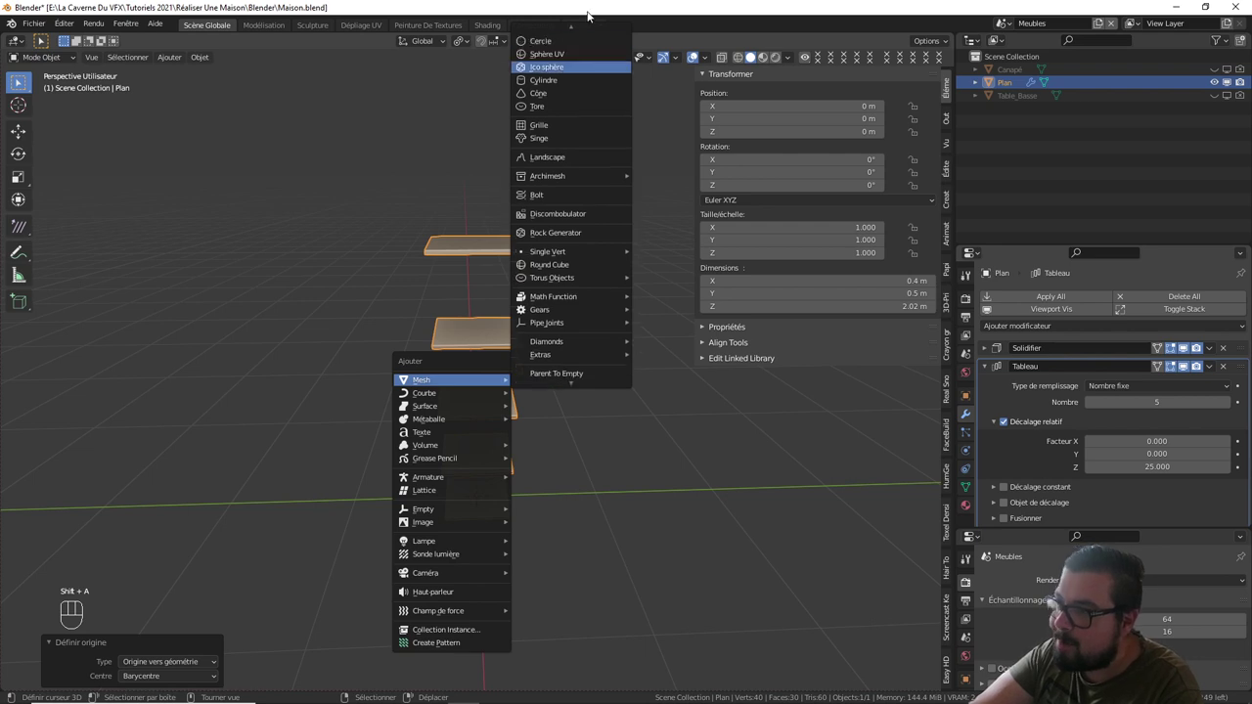
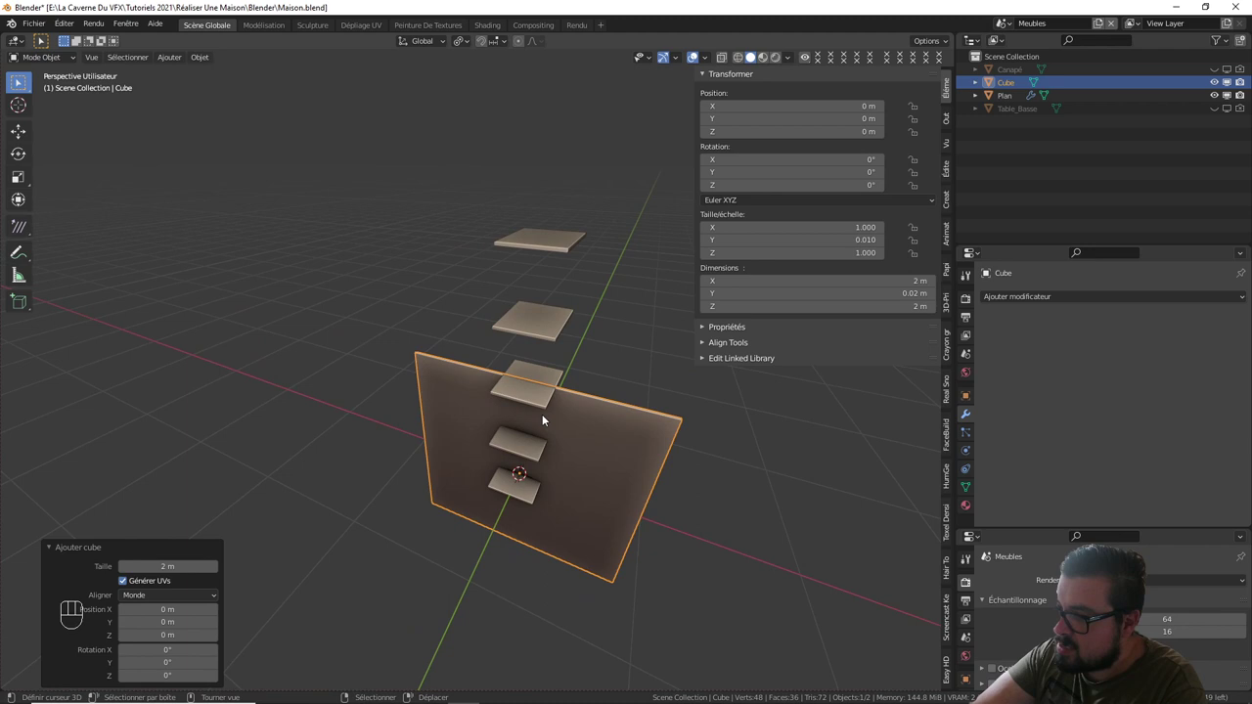
{"action": "right_click", "coordinate": [543, 384]}
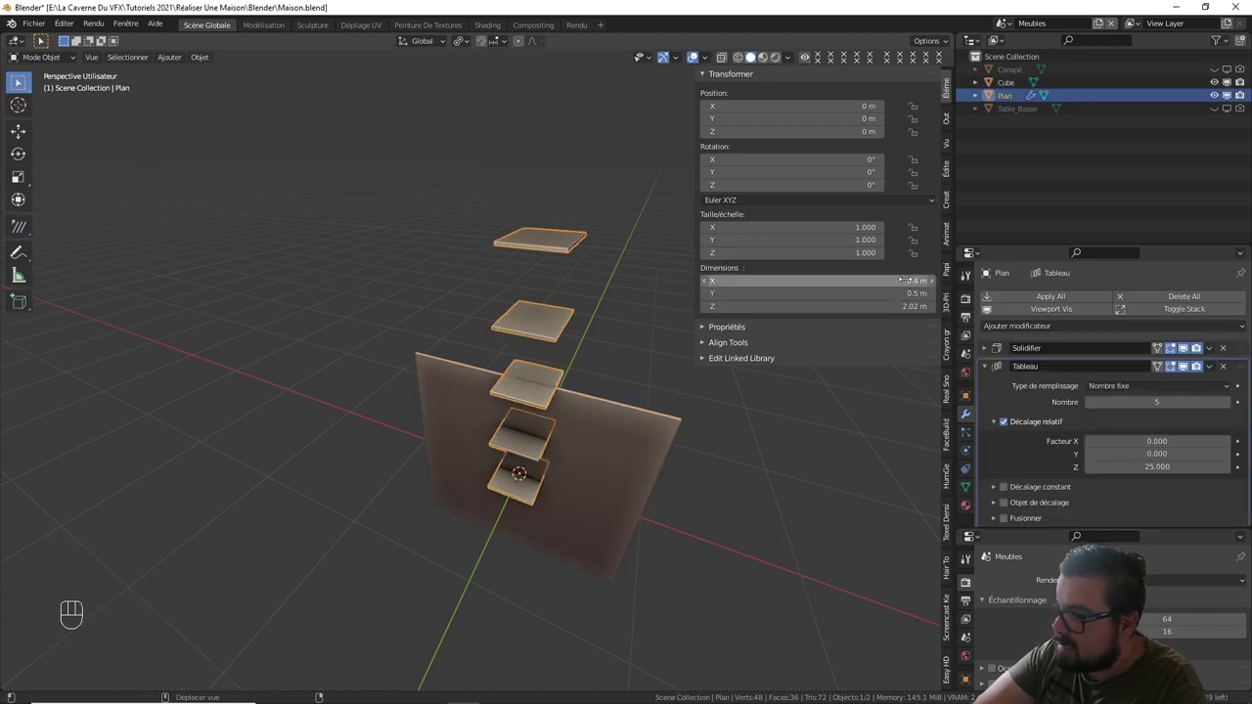
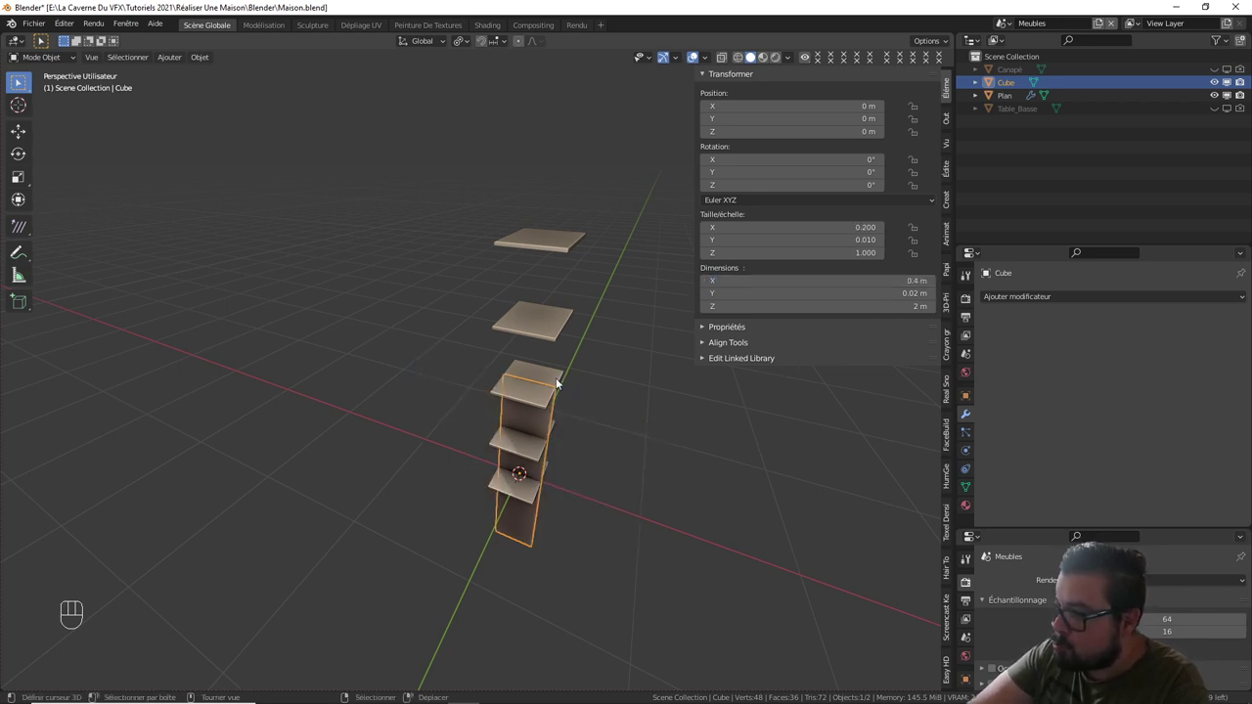
{"action": "right_click", "coordinate": [550, 312]}
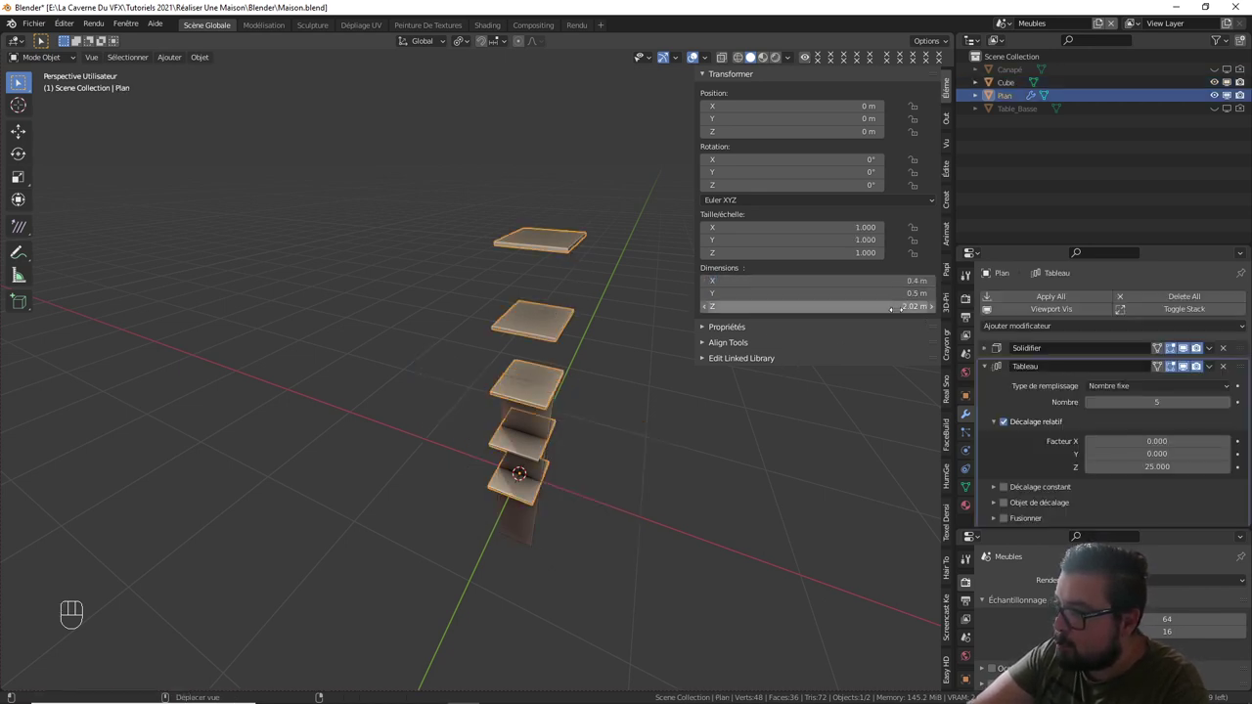
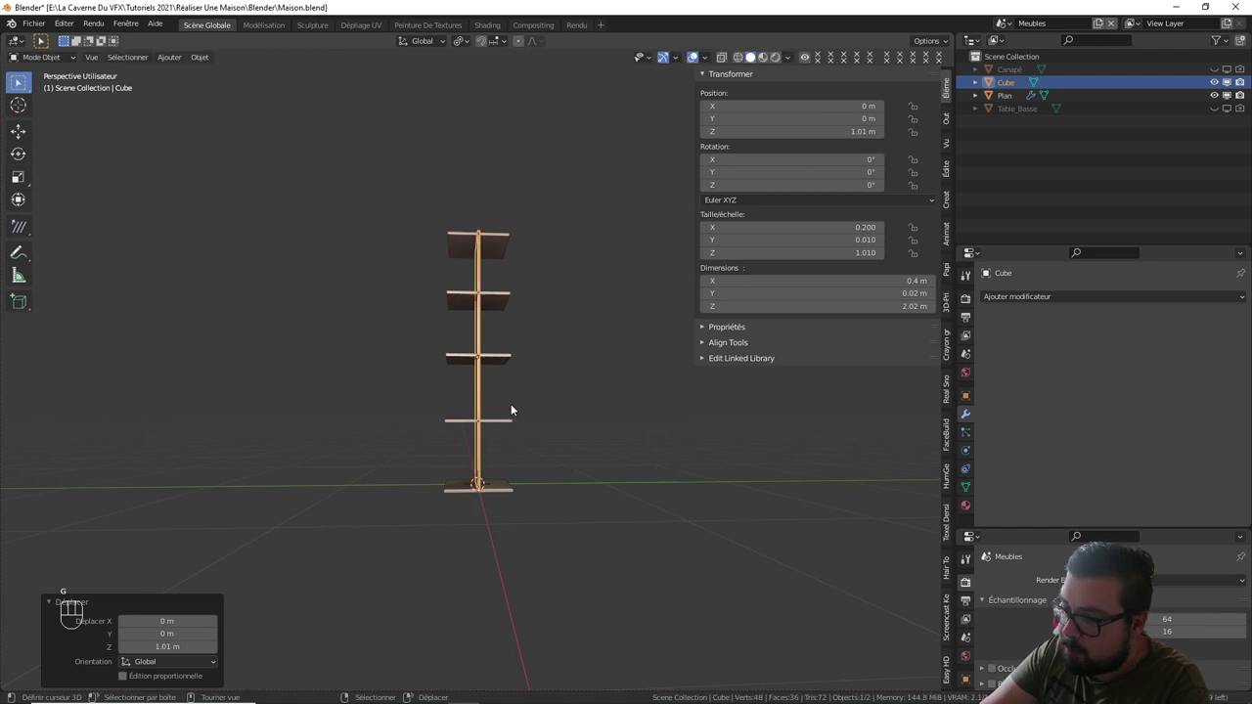
- Move the side panel along Y and lower the shelves about 2 cm in side view to align them
{"action": "key", "text": "KP_1"}
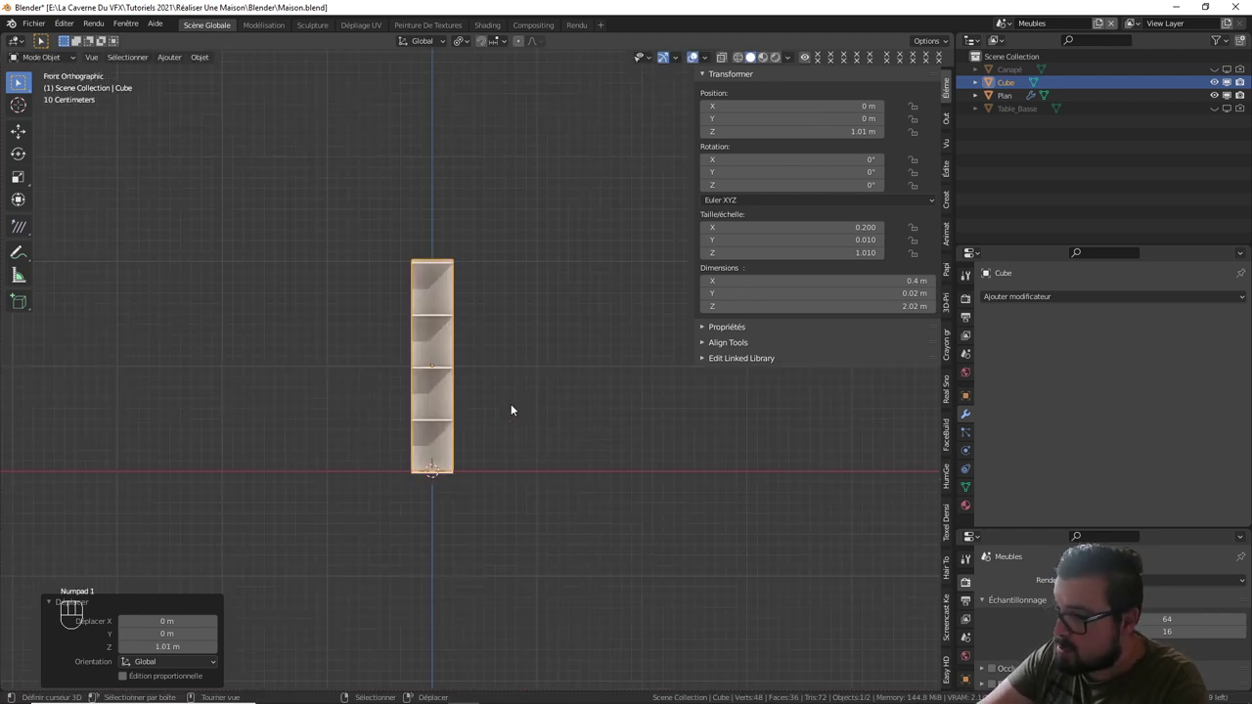
{"action": "key", "text": "KP_3"}
{"action": "key", "text": "g"}
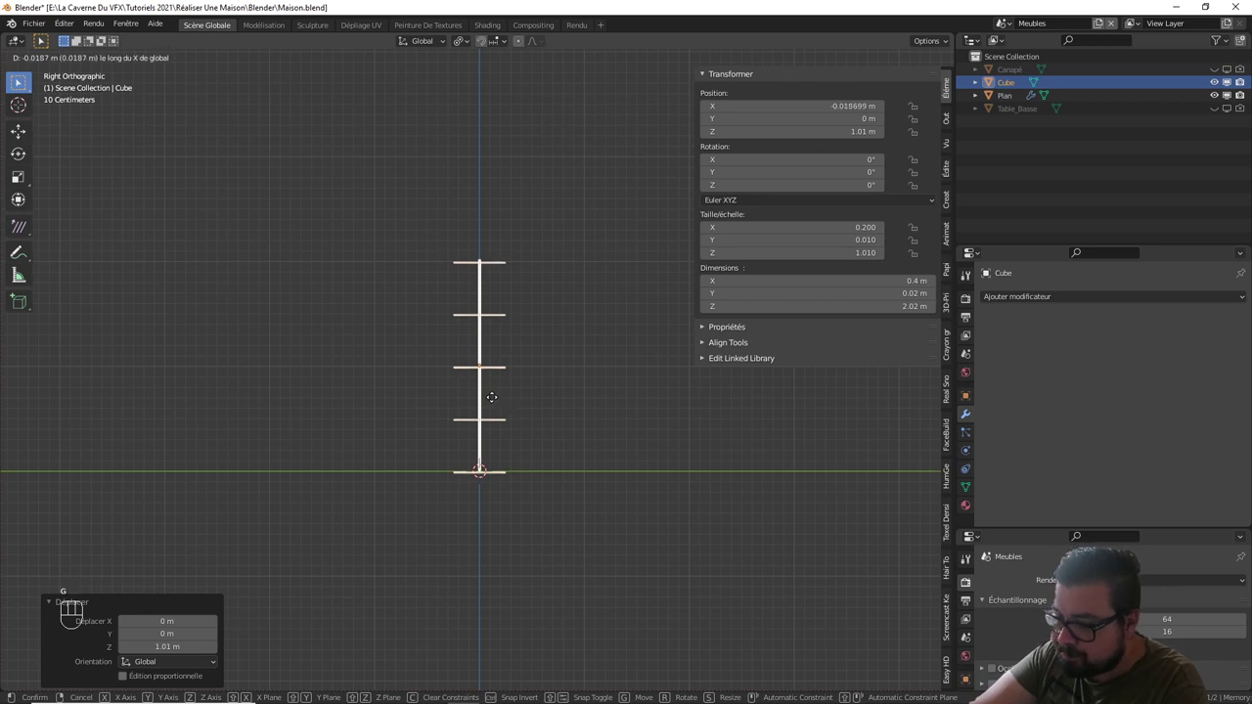
{"action": "left_click_drag", "start_coordinate": [538, 401], "coordinate": [637, 408]}
{"action": "key", "text": "g"}
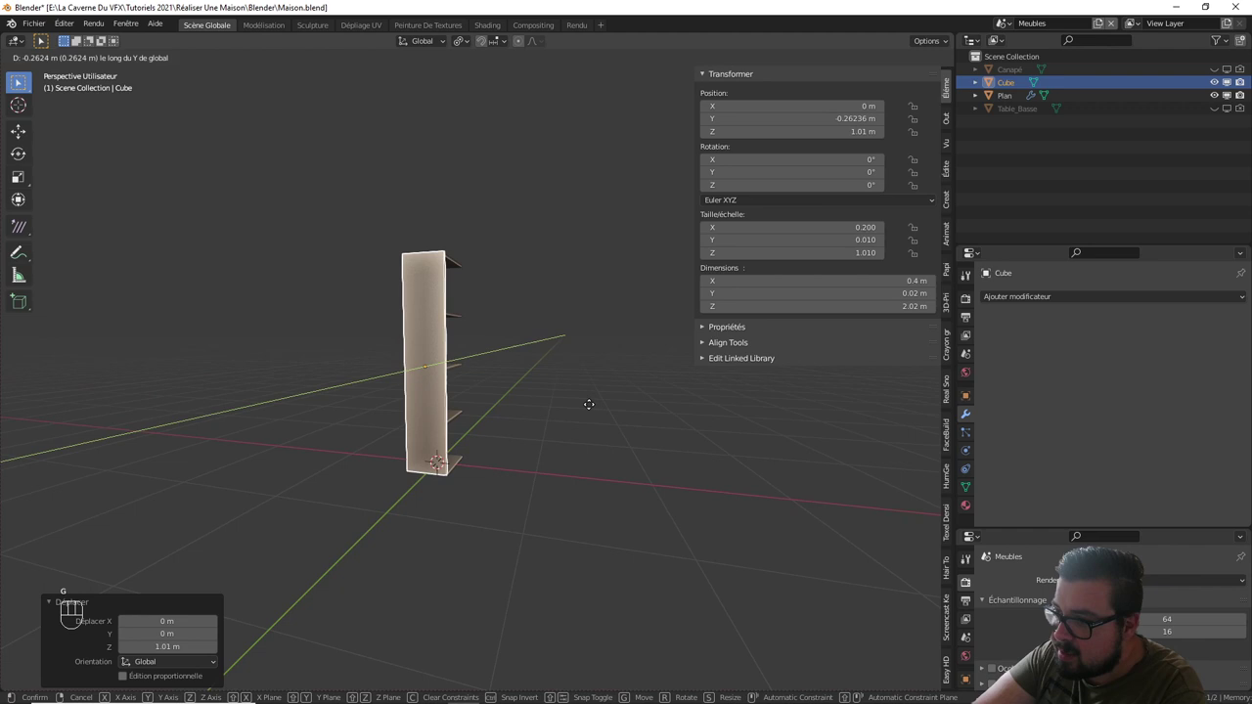
{"action": "key", "text": "KP_1"}
{"action": "key", "text": "KP_3"}
{"action": "left_click_drag", "start_coordinate": [510, 390], "coordinate": [526, 343]}
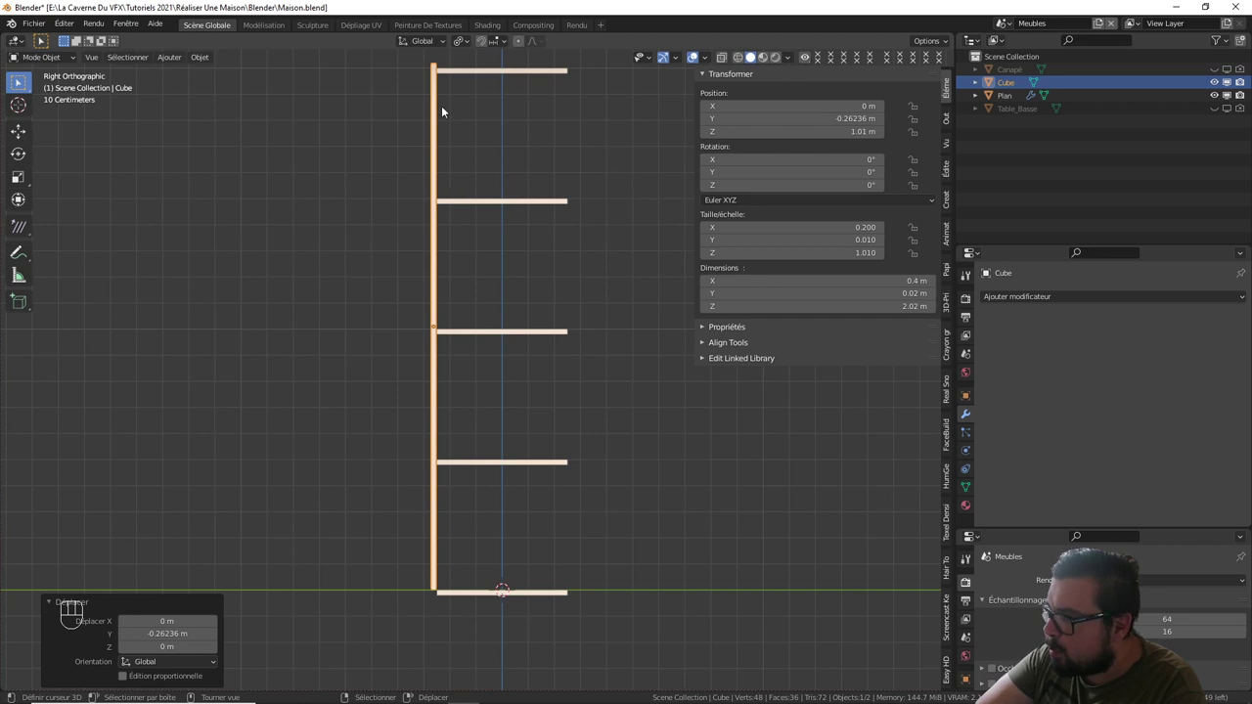
{"action": "key", "text": "g"}
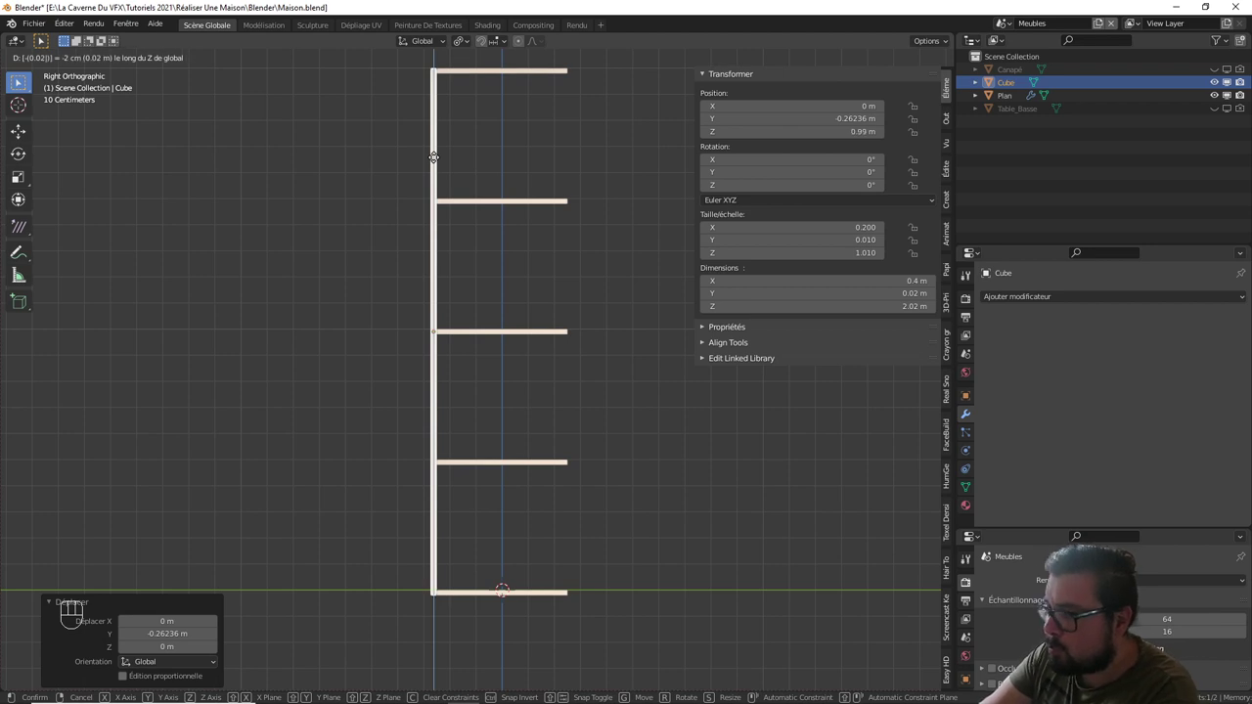
{"action": "left_click_drag", "start_coordinate": [480, 201], "coordinate": [492, 237]}
- Apply the object's location so its Position reads 0, 0, 0
{"action": "right_click", "coordinate": [547, 286]}
{"action": "key", "text": "shift+s"}
{"action": "right_click", "coordinate": [453, 264]}
{"action": "key", "text": "0"}
{"action": "key", "text": "q"}
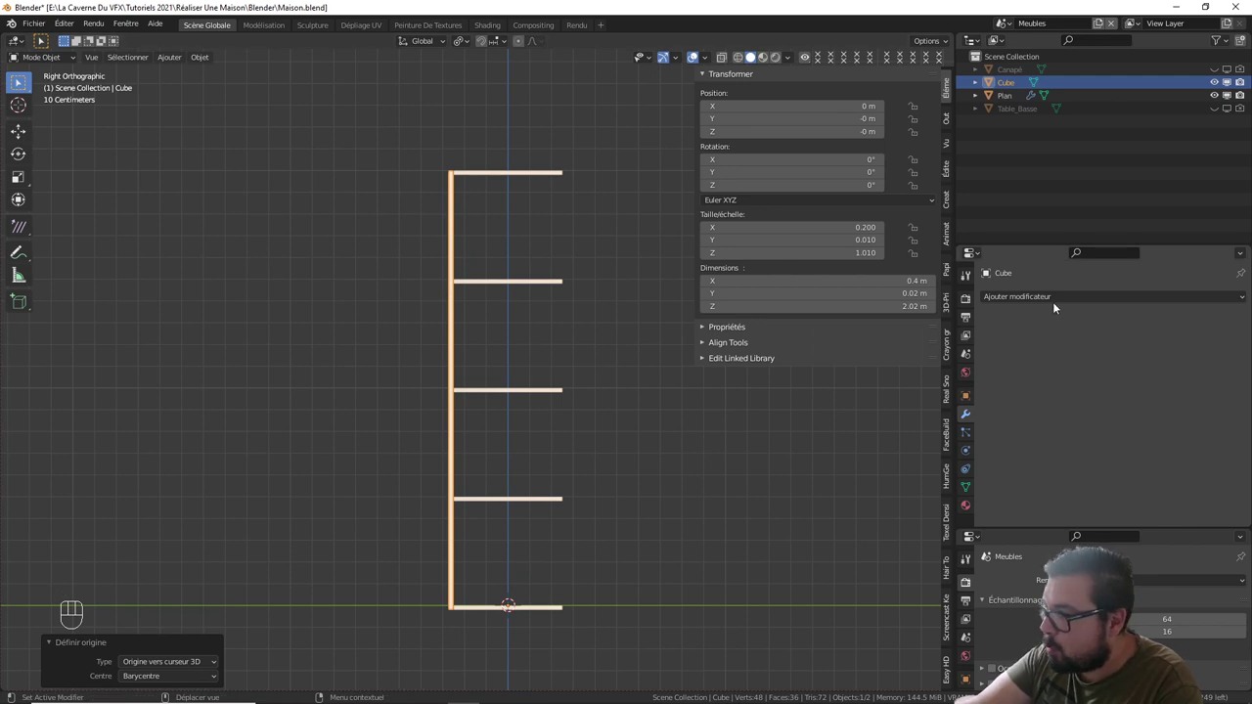
- Mirror the shelf object across Y only to form the second bookcase side
{"action": "left_click_drag", "start_coordinate": [1057, 294], "coordinate": [946, 450]}
{"action": "left_click", "coordinate": [1157, 375]}
{"action": "left_click", "coordinate": [1112, 371]}
{"action": "left_click_drag", "start_coordinate": [609, 242], "coordinate": [646, 308]}
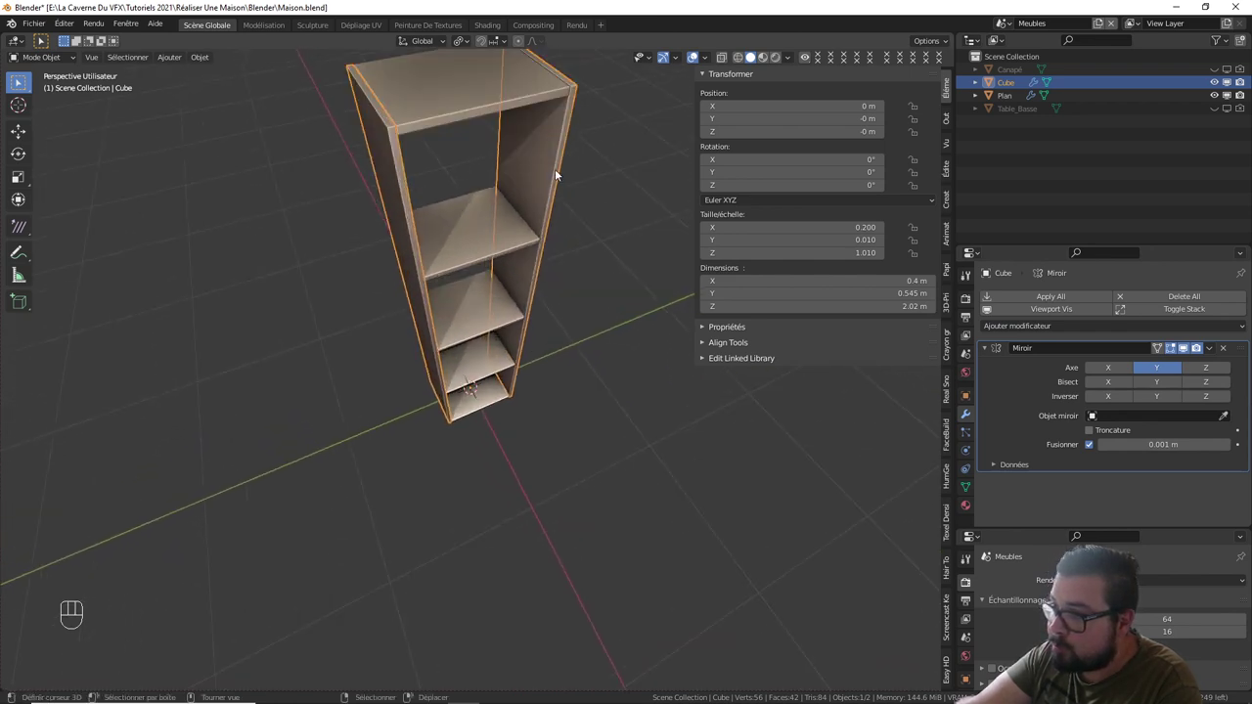
{"action": "left_click_drag", "start_coordinate": [554, 194], "coordinate": [550, 239]}
{"action": "left_click_drag", "start_coordinate": [473, 276], "coordinate": [499, 275]}
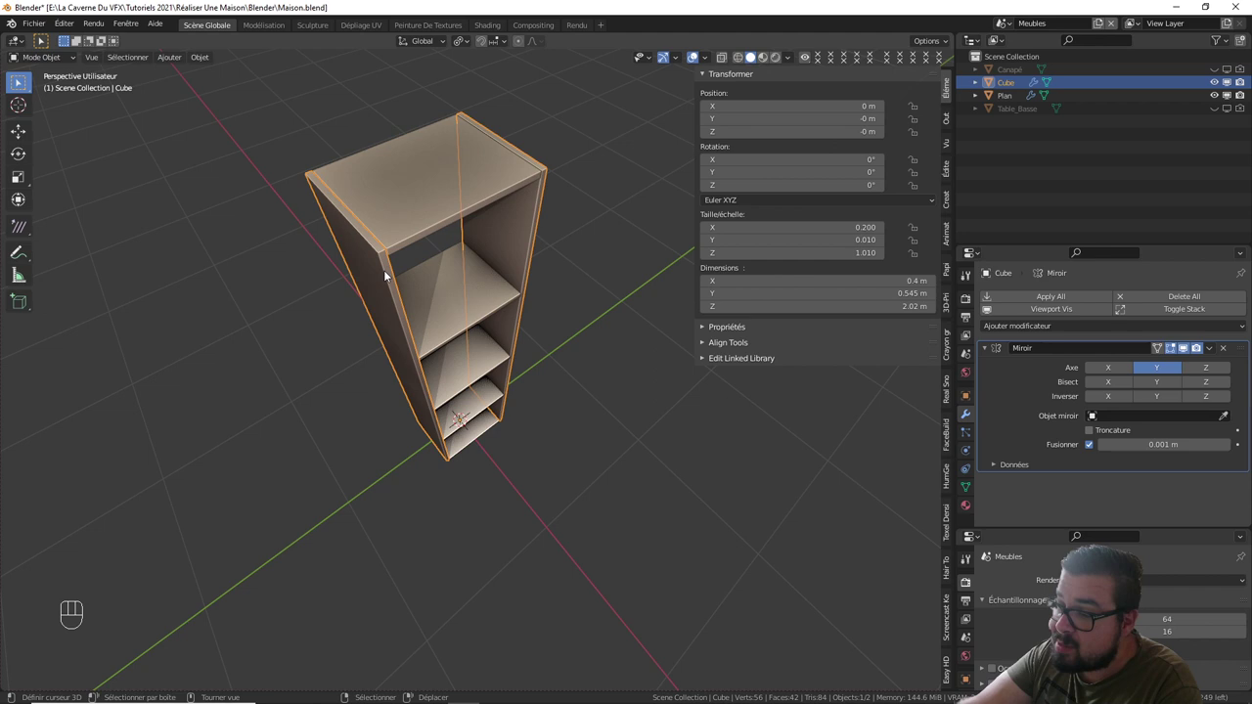
{"action": "right_click", "coordinate": [394, 277]}
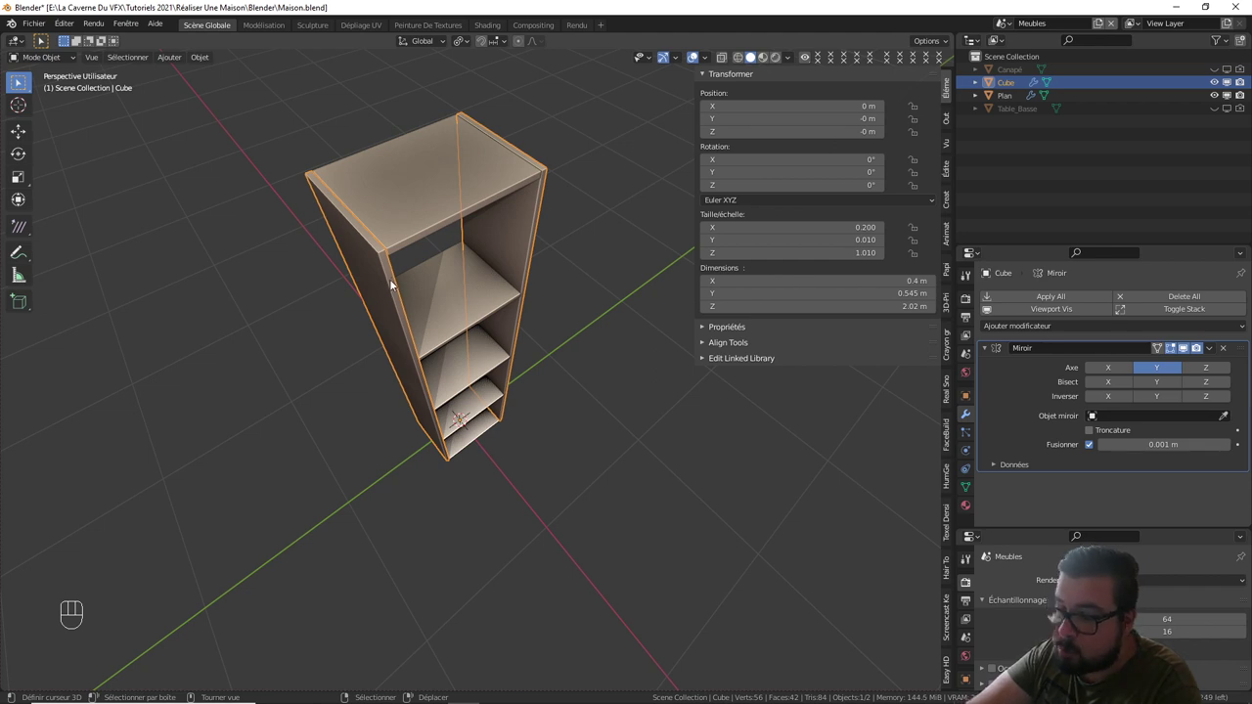
- Duplicate the panel as Cube.001, slide it to the back, apply its scale and stretch it to 0.55 m
{"action": "key", "text": "shift+d"}
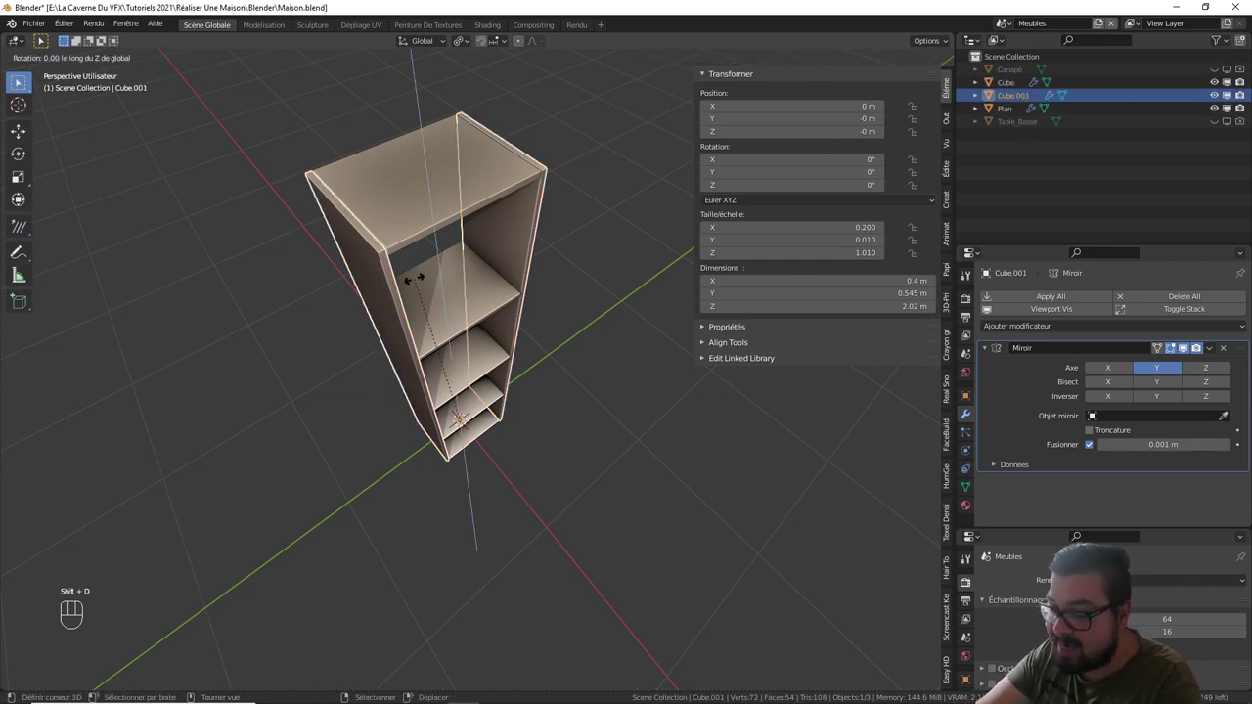
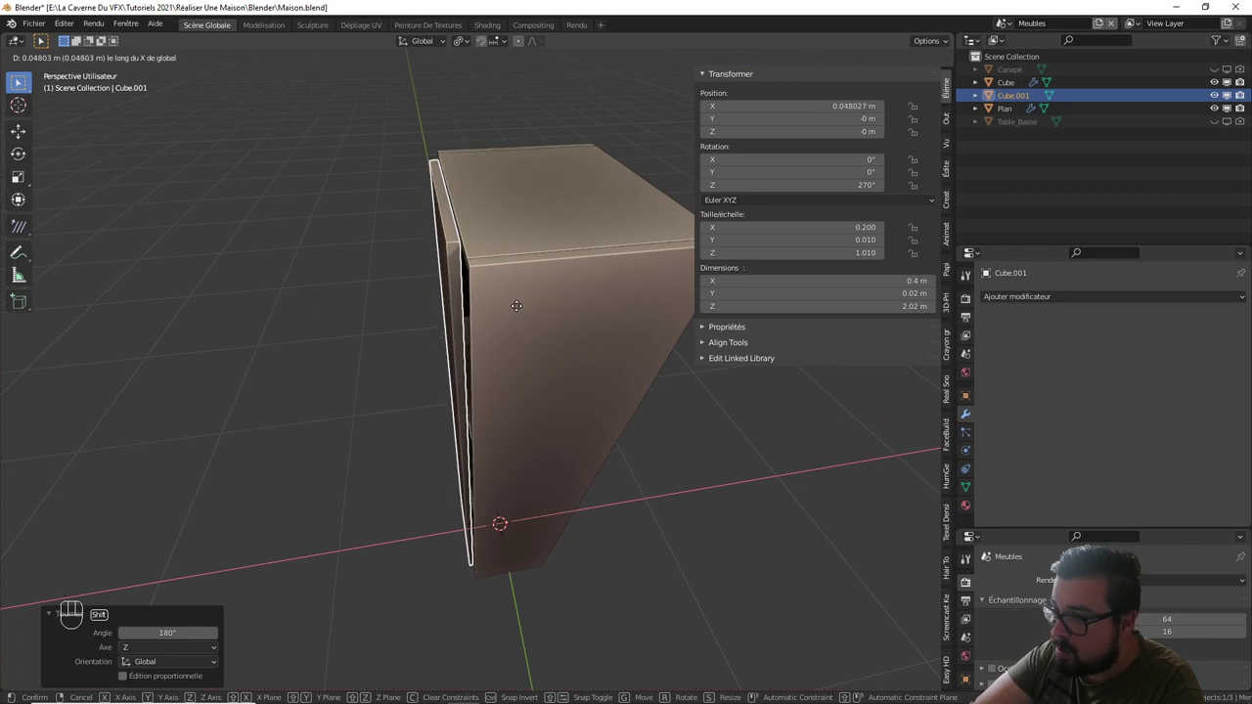
{"action": "left_click_drag", "start_coordinate": [520, 260], "coordinate": [603, 272]}
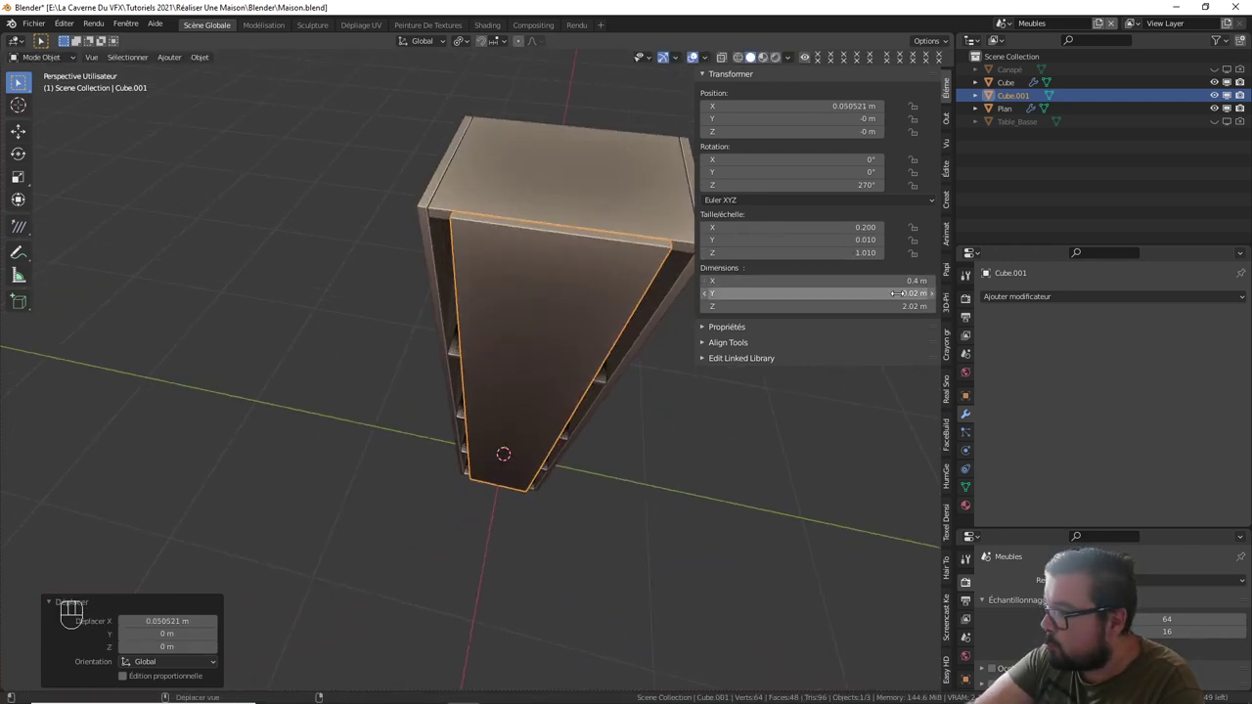
{"action": "key", "text": "q"}
{"action": "key", "text": "q"}
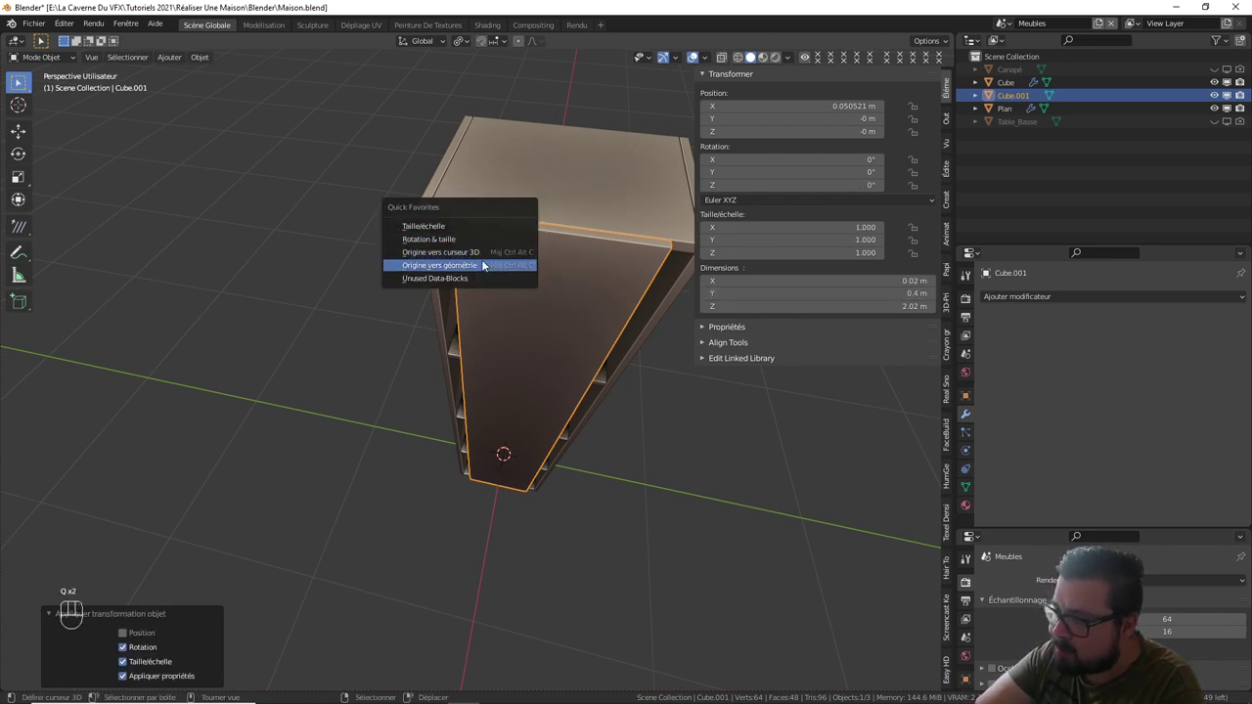
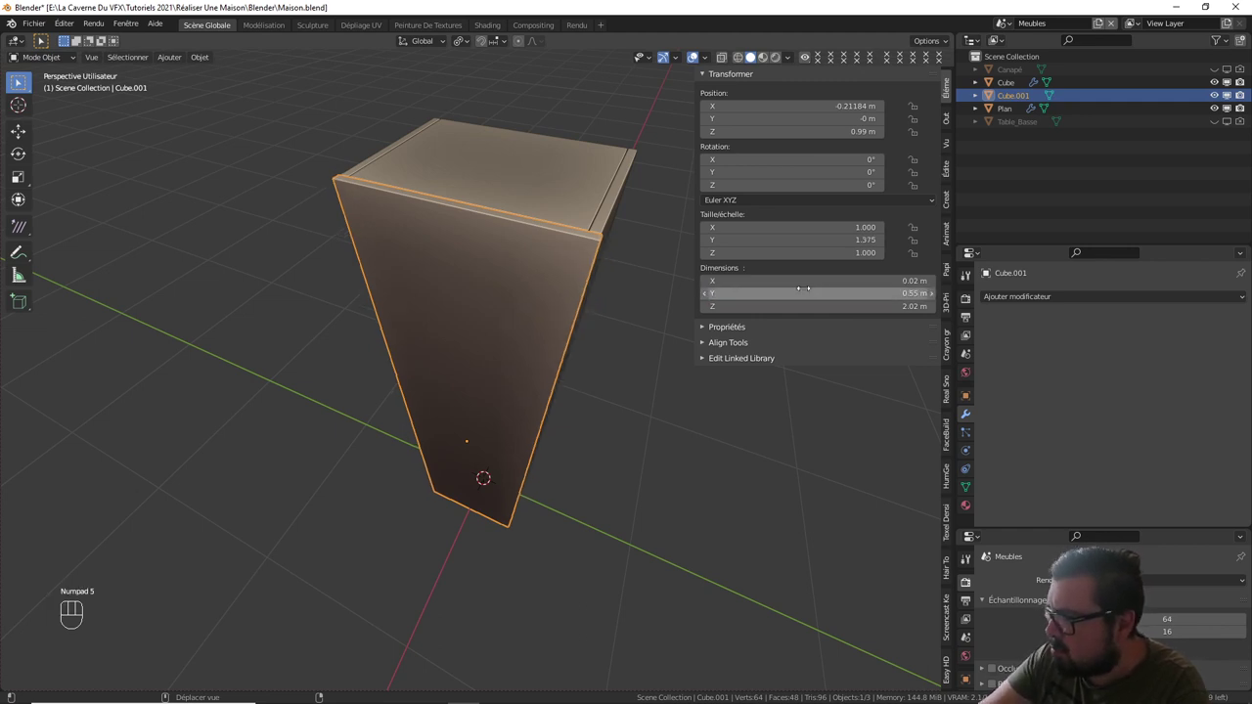
{"action": "left_click_drag", "start_coordinate": [545, 289], "coordinate": [459, 309]}
{"action": "left_click_drag", "start_coordinate": [494, 348], "coordinate": [536, 345]}
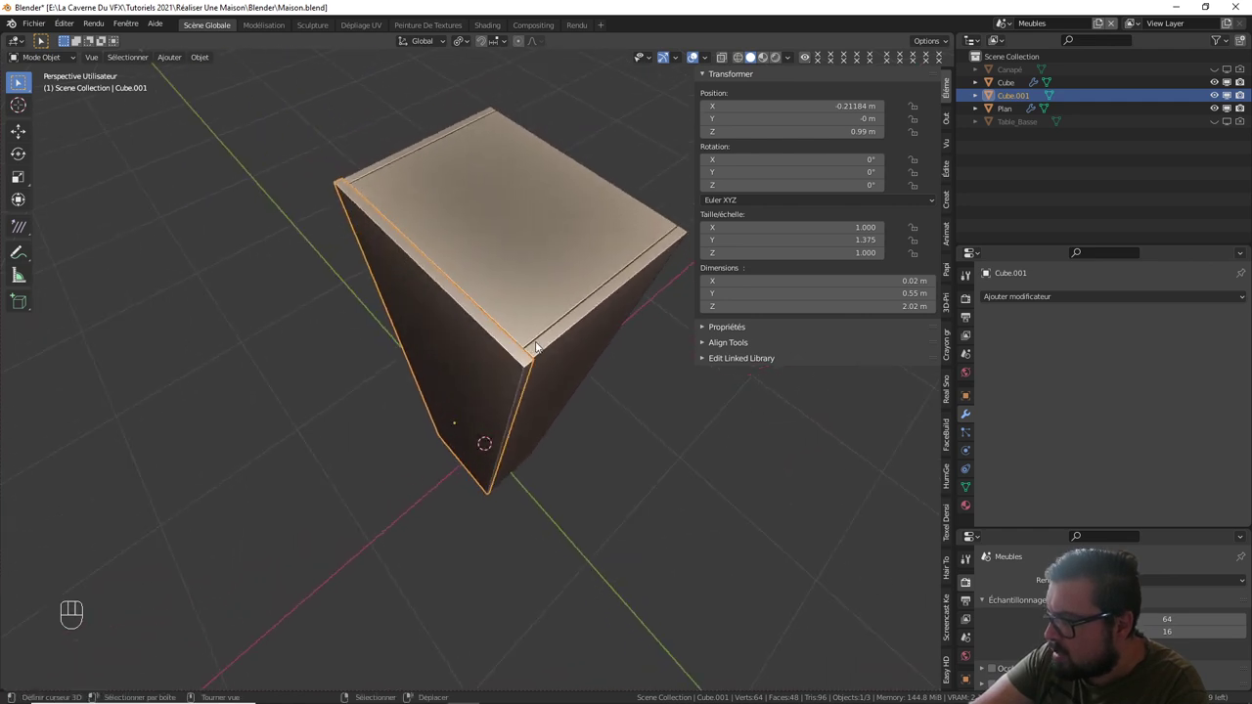
- Narrow Cube.001 to 0.54 m in Y, then select the shelf plane and enter Edit Mode
{"action": "right_click", "coordinate": [573, 343]}
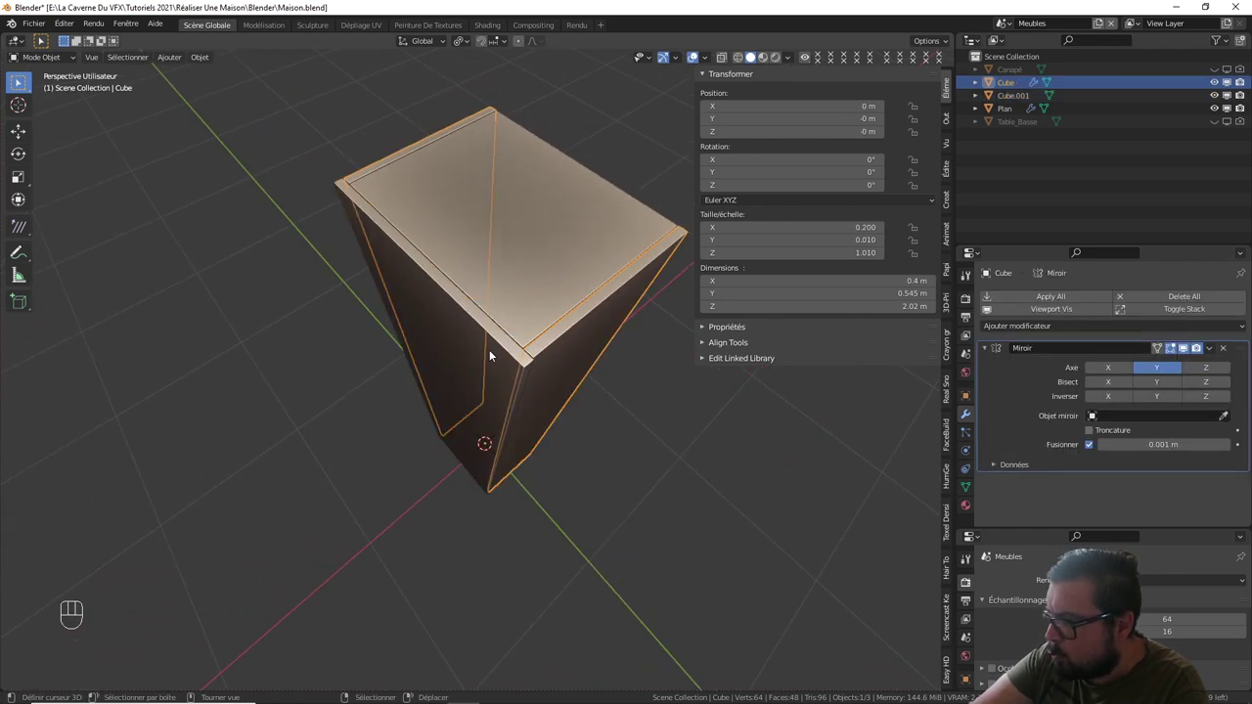
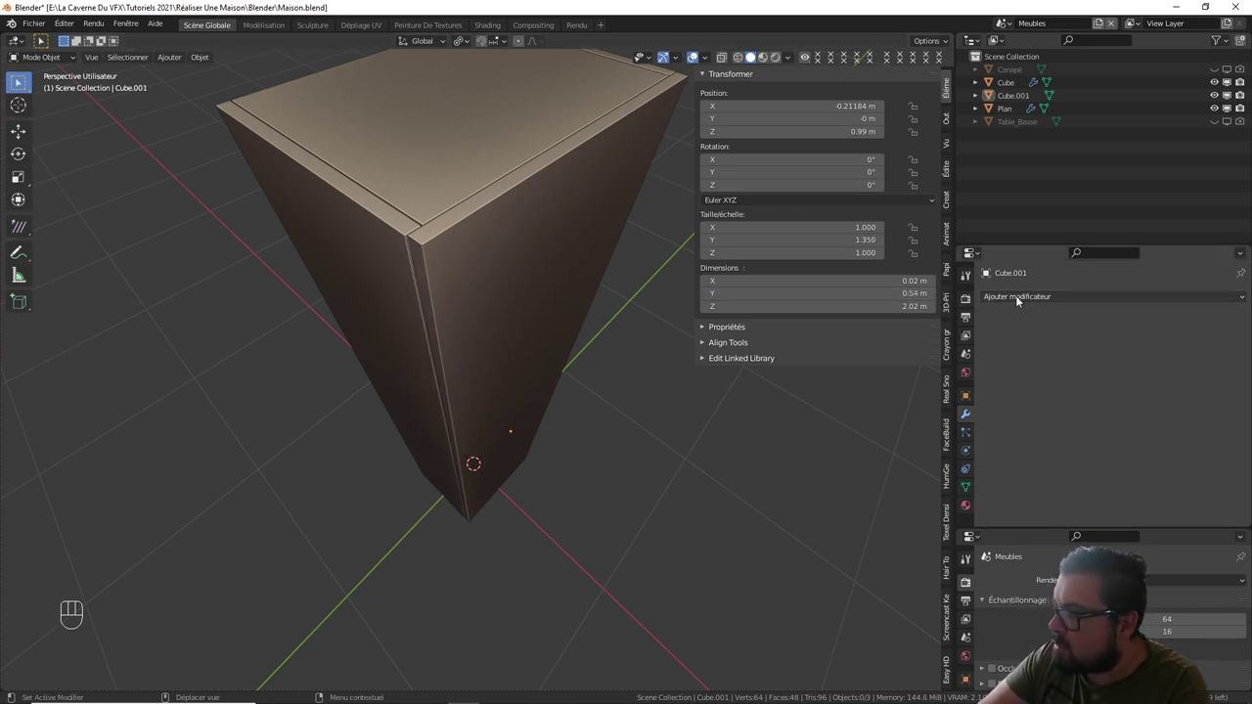
{"action": "left_click_drag", "start_coordinate": [532, 305], "coordinate": [508, 319]}
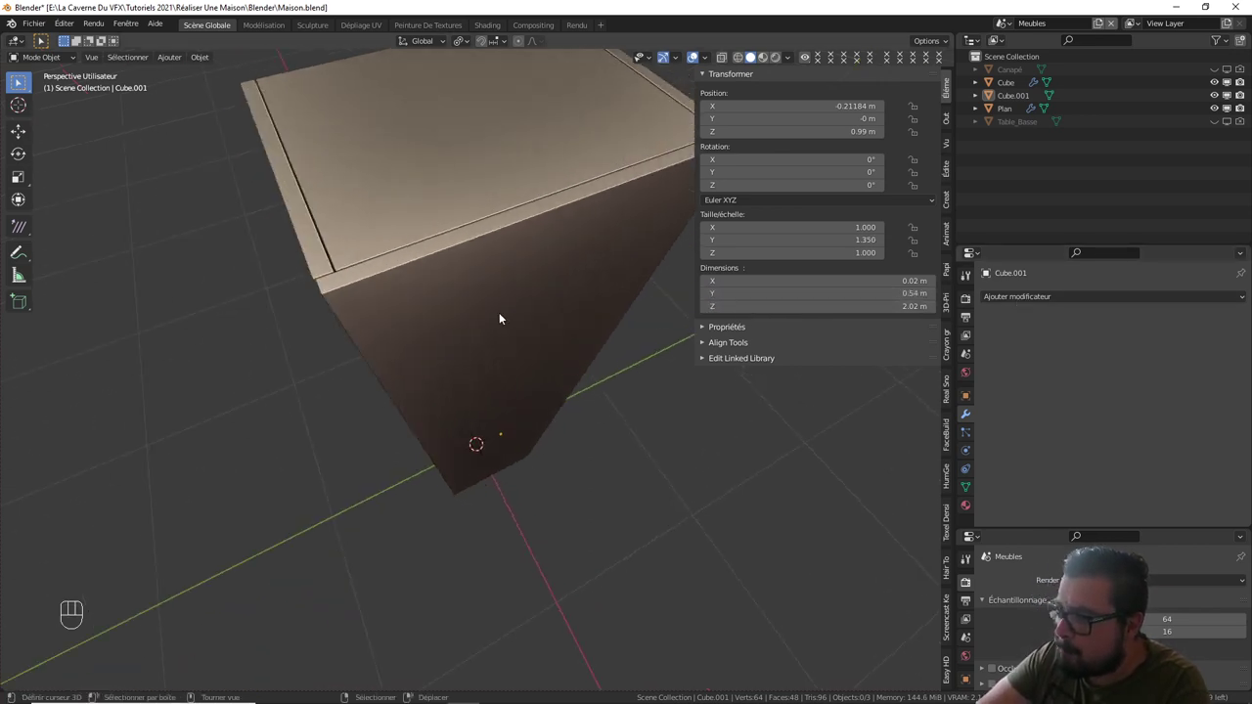
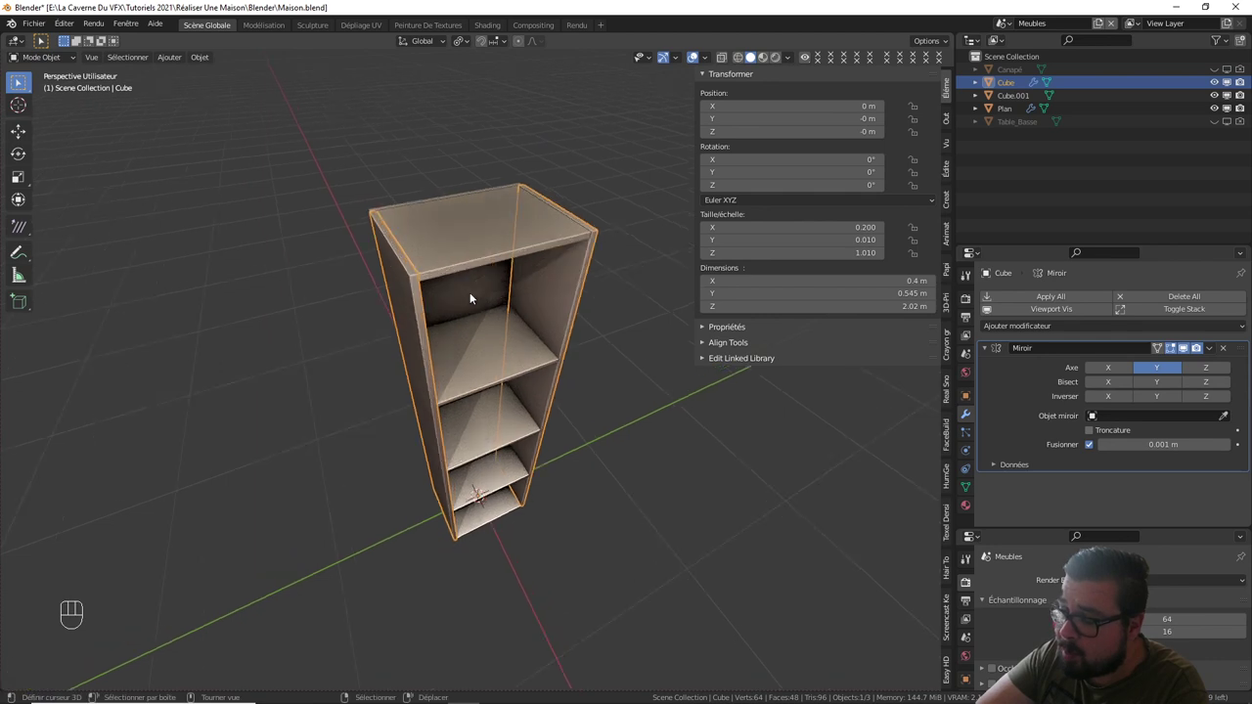
{"action": "left_click_drag", "start_coordinate": [528, 391], "coordinate": [506, 334]}
{"action": "left_click_drag", "start_coordinate": [518, 357], "coordinate": [521, 242]}
{"action": "right_click", "coordinate": [495, 528]}
{"action": "left_click_drag", "start_coordinate": [507, 479], "coordinate": [507, 403]}
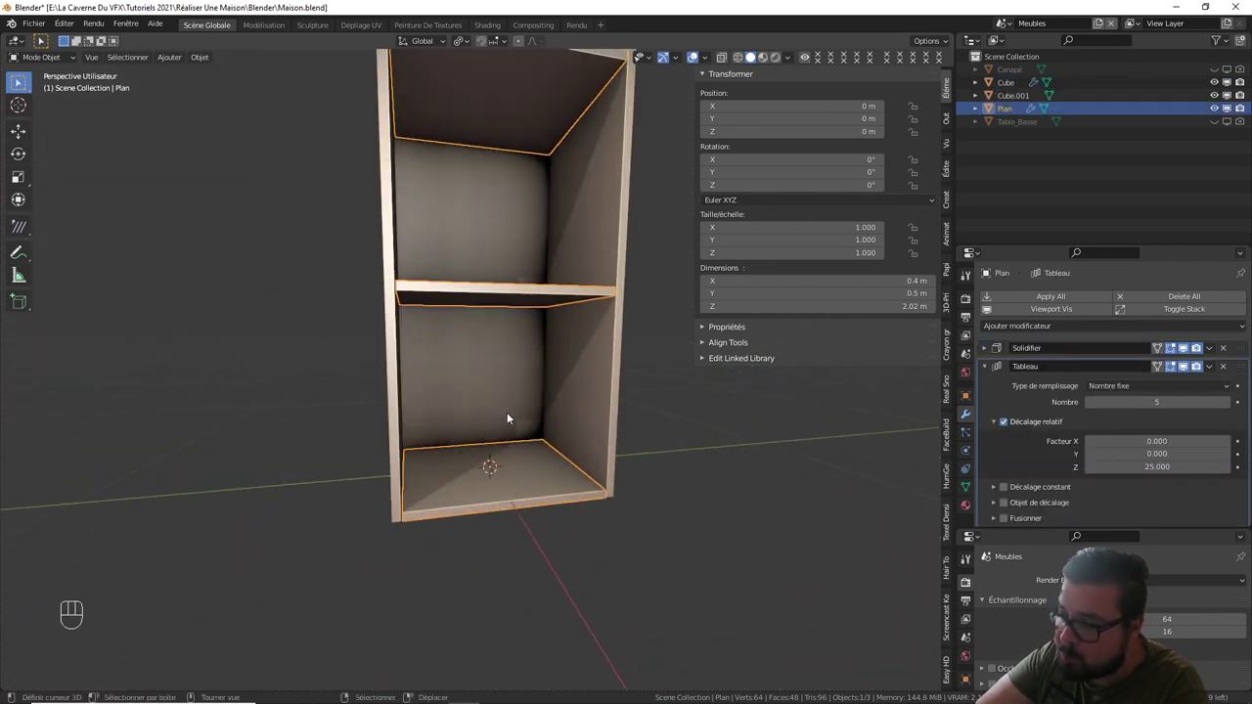
{"action": "key", "text": "Tab"}
- Select and deselect all of the shelf plane's geometry while checking the lowest compartment
{"action": "key", "text": "a"}
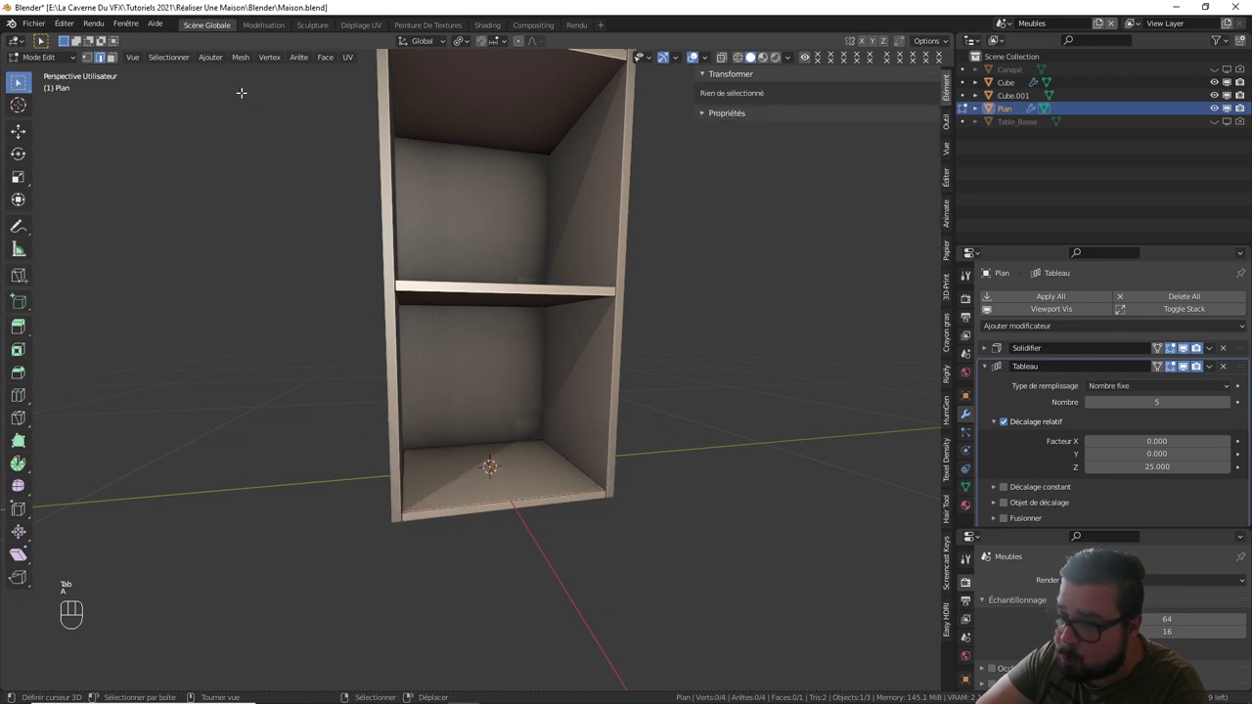
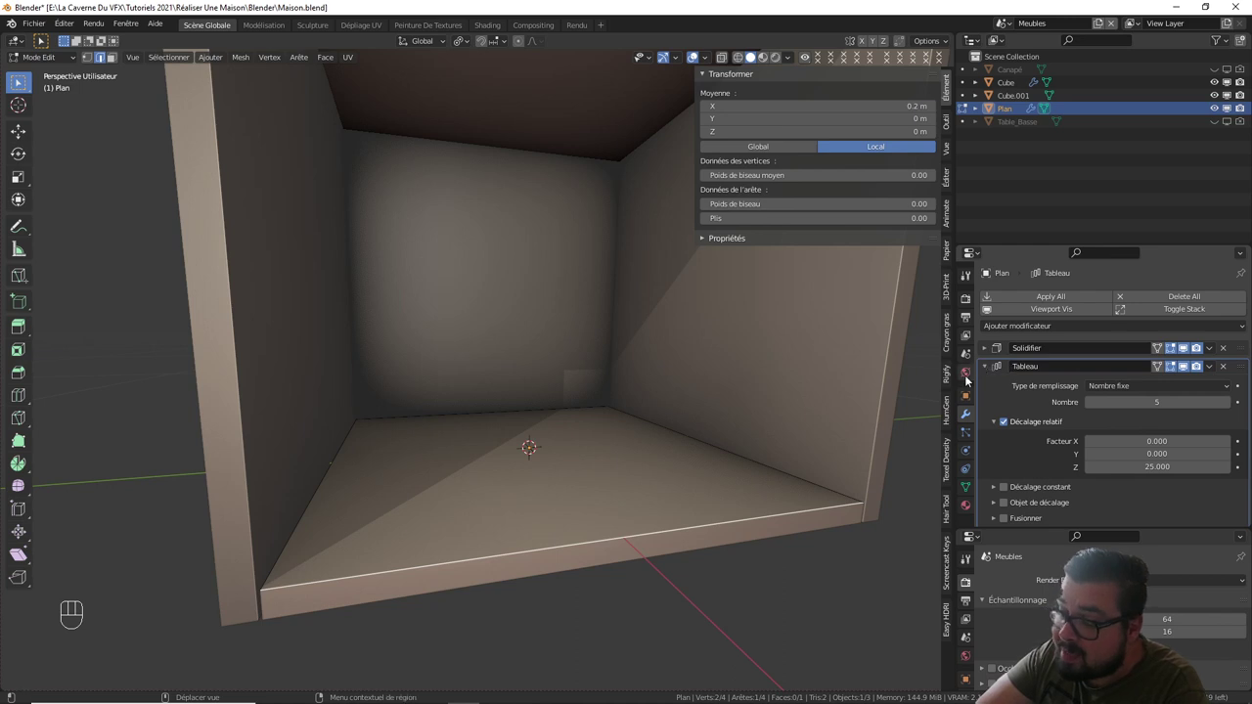
{"action": "key", "text": "a"}
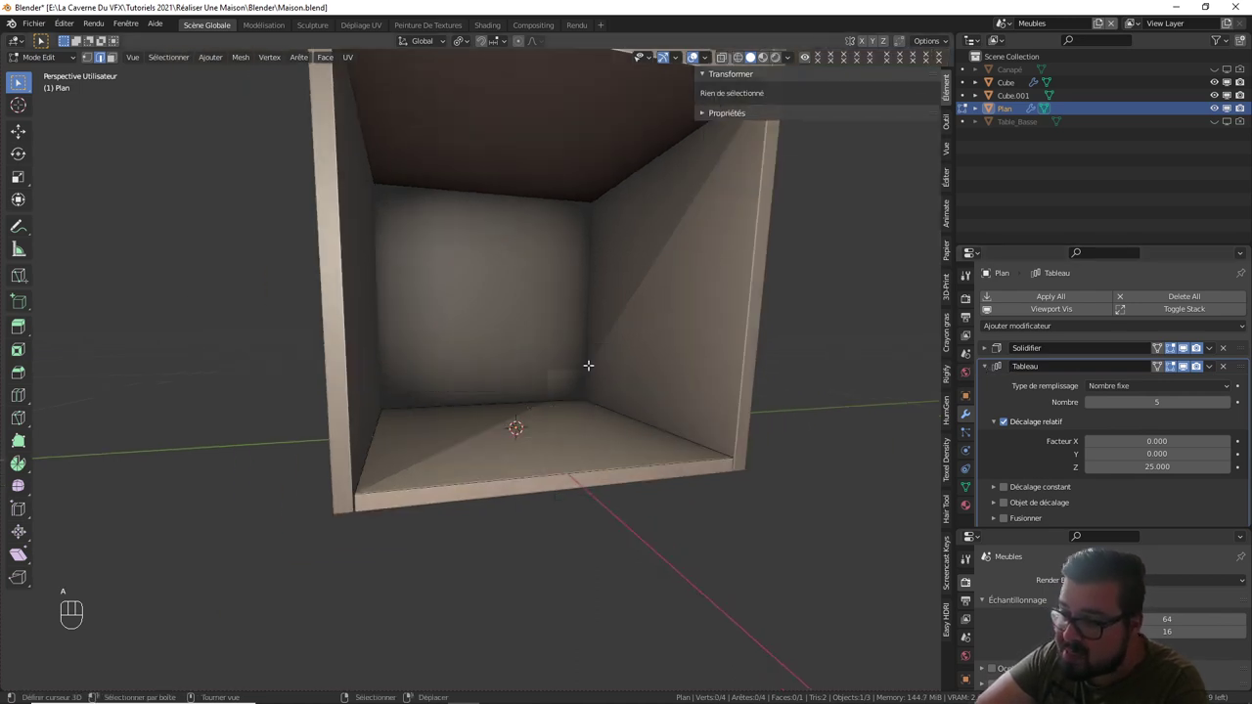
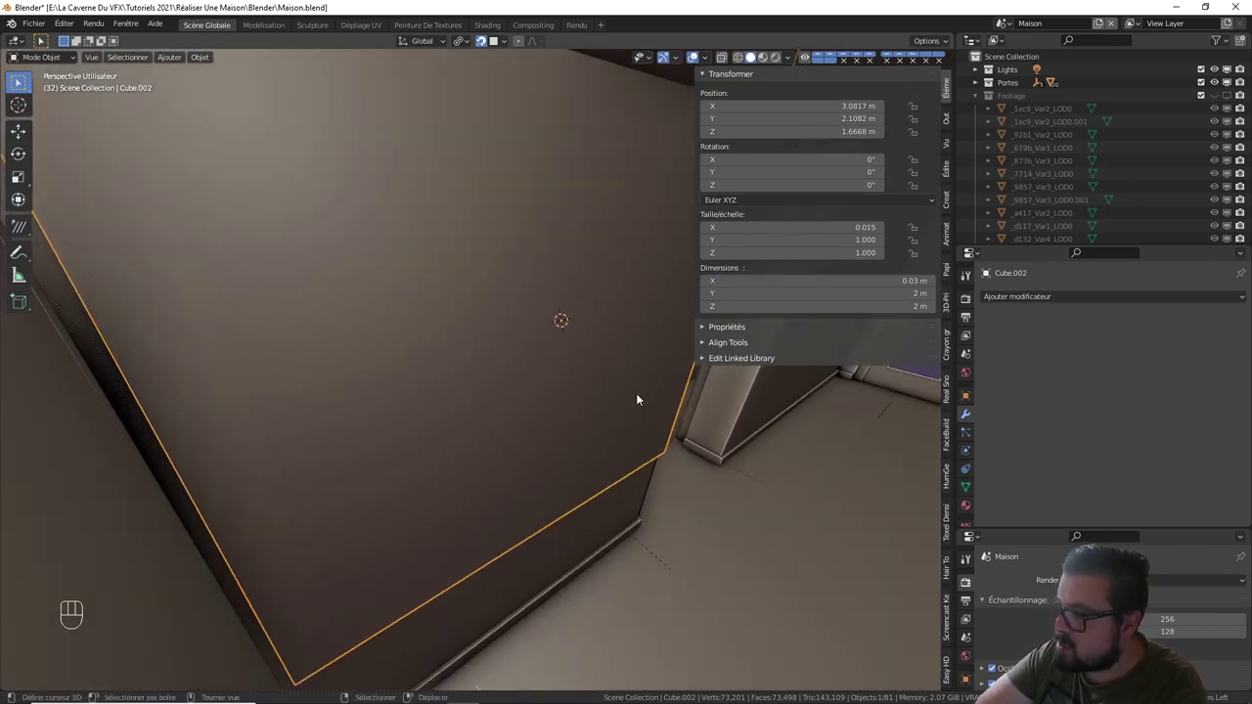
- Lower the 1.8 × 0.8 m wall panel slightly and nudge the bookcase sideways to compare
{"action": "middle_click", "coordinate": [630, 394]}
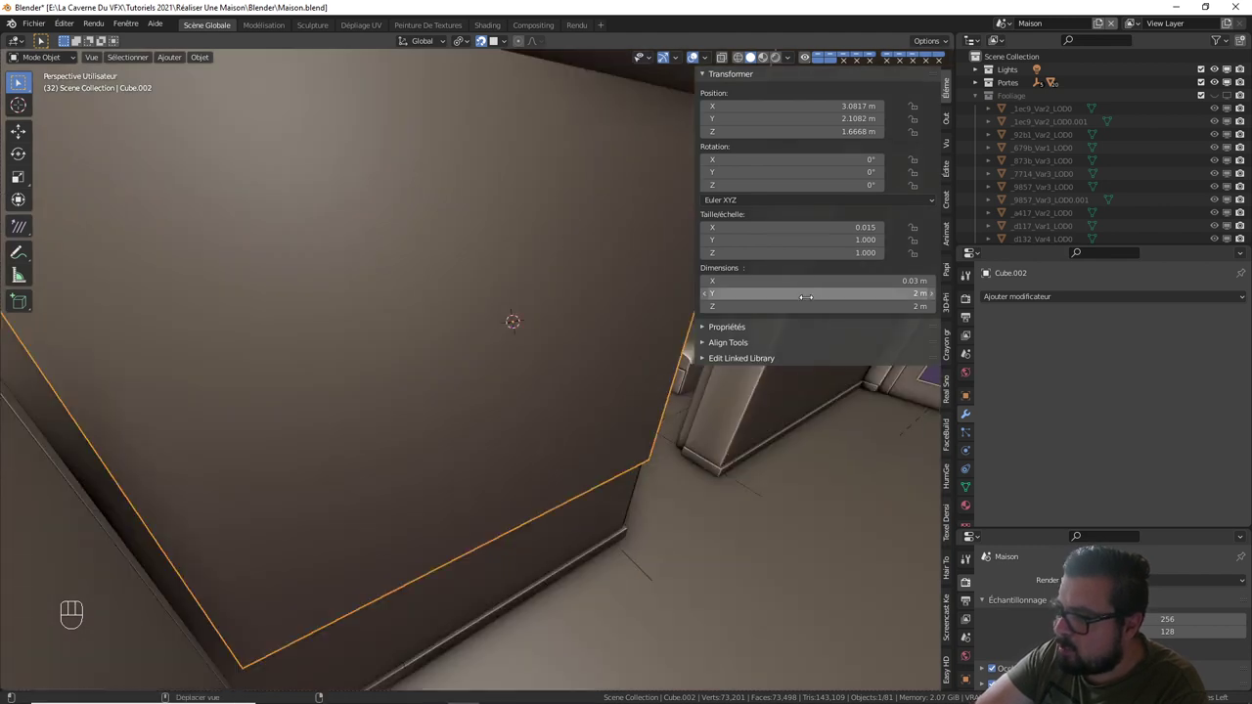
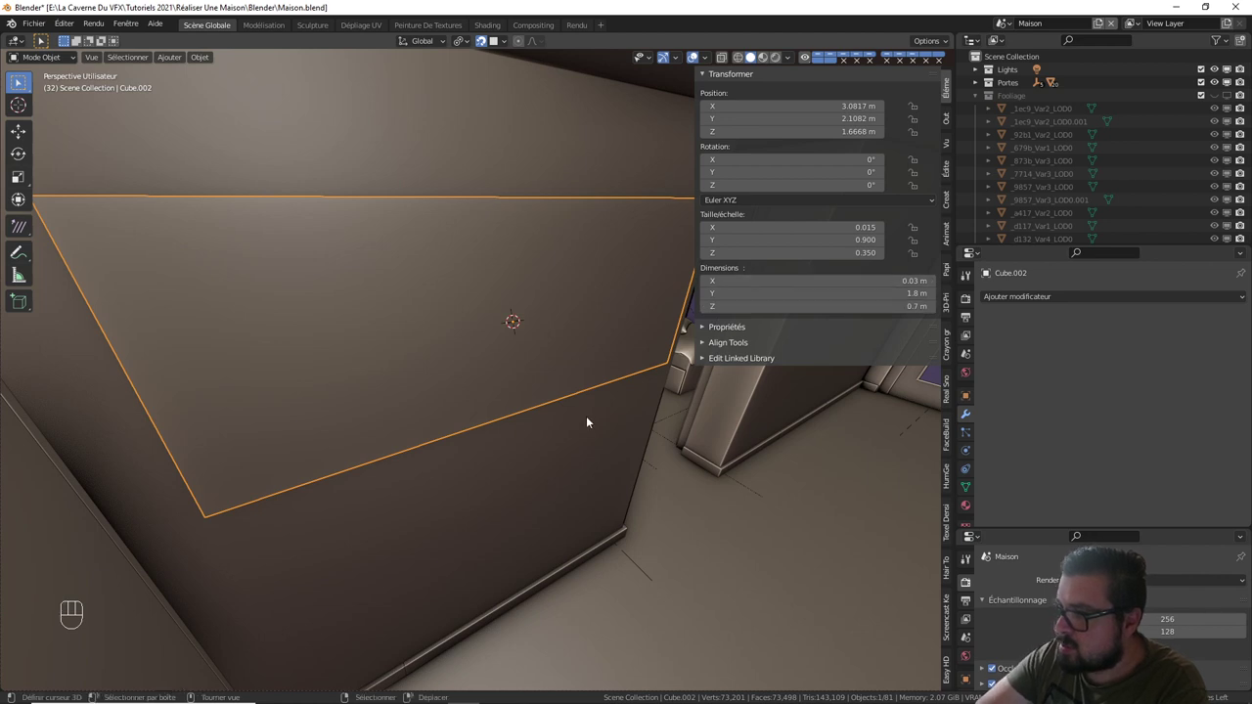
{"action": "left_click_drag", "start_coordinate": [486, 375], "coordinate": [448, 360]}
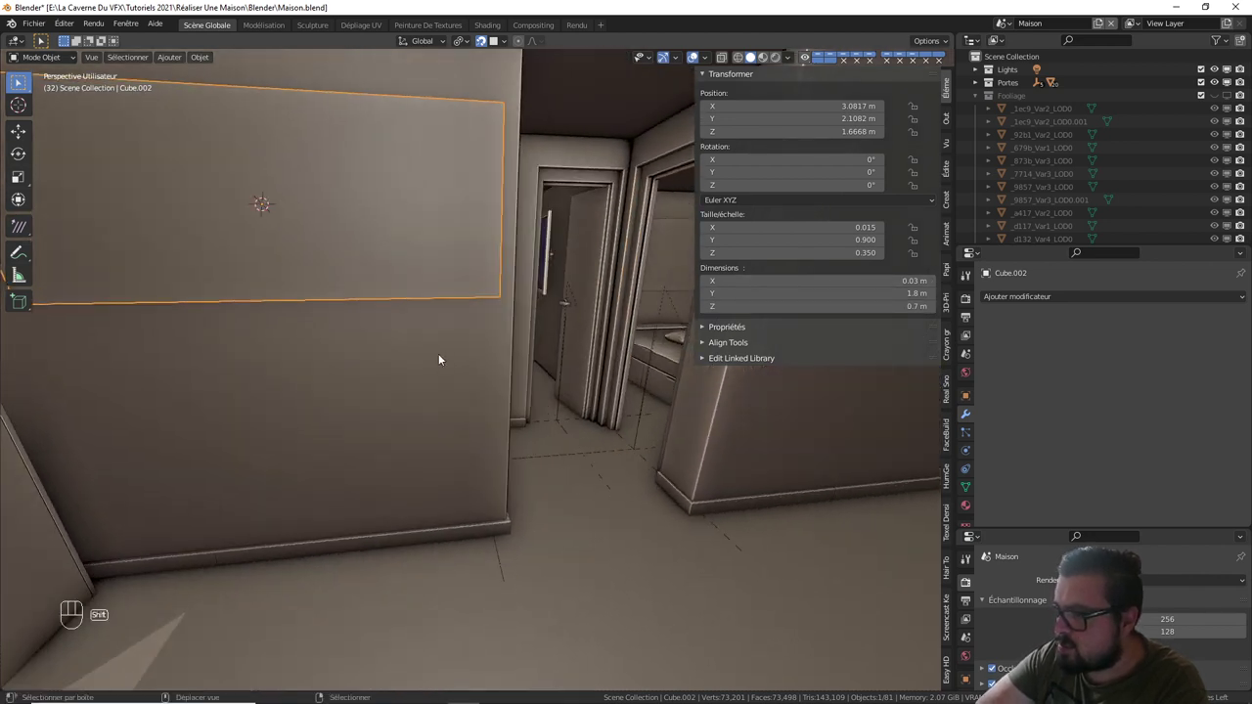
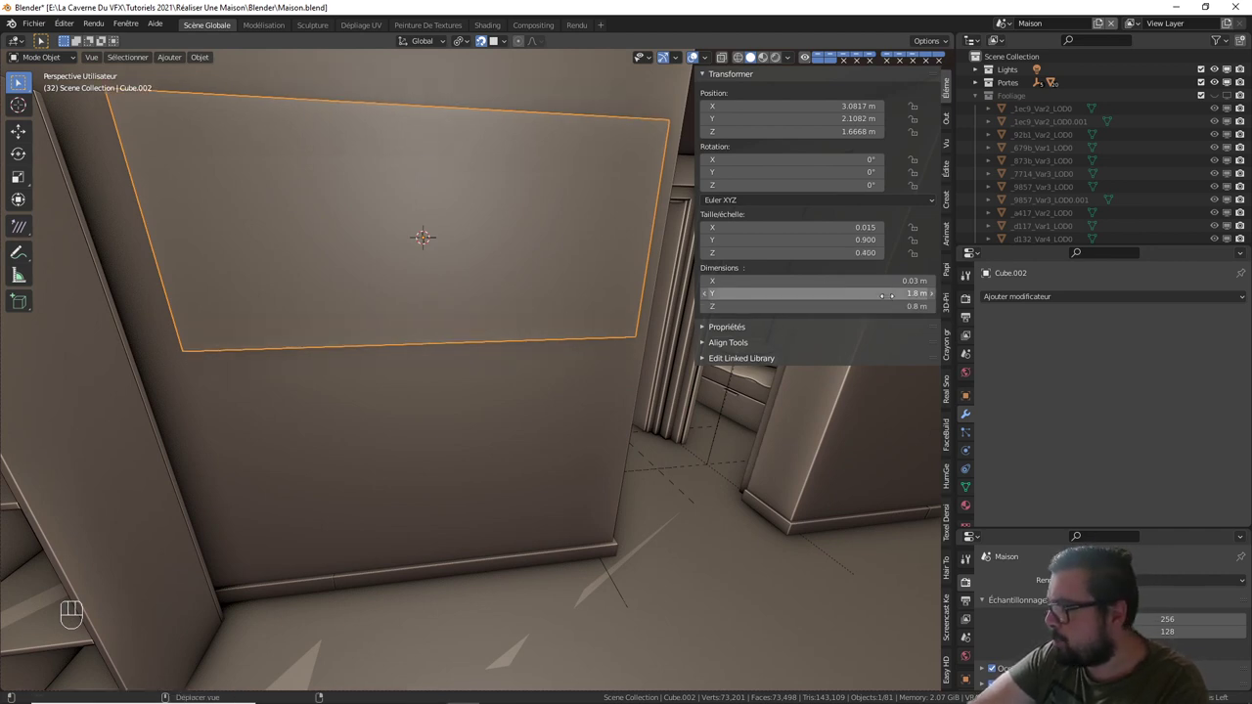
{"action": "key", "text": "g"}
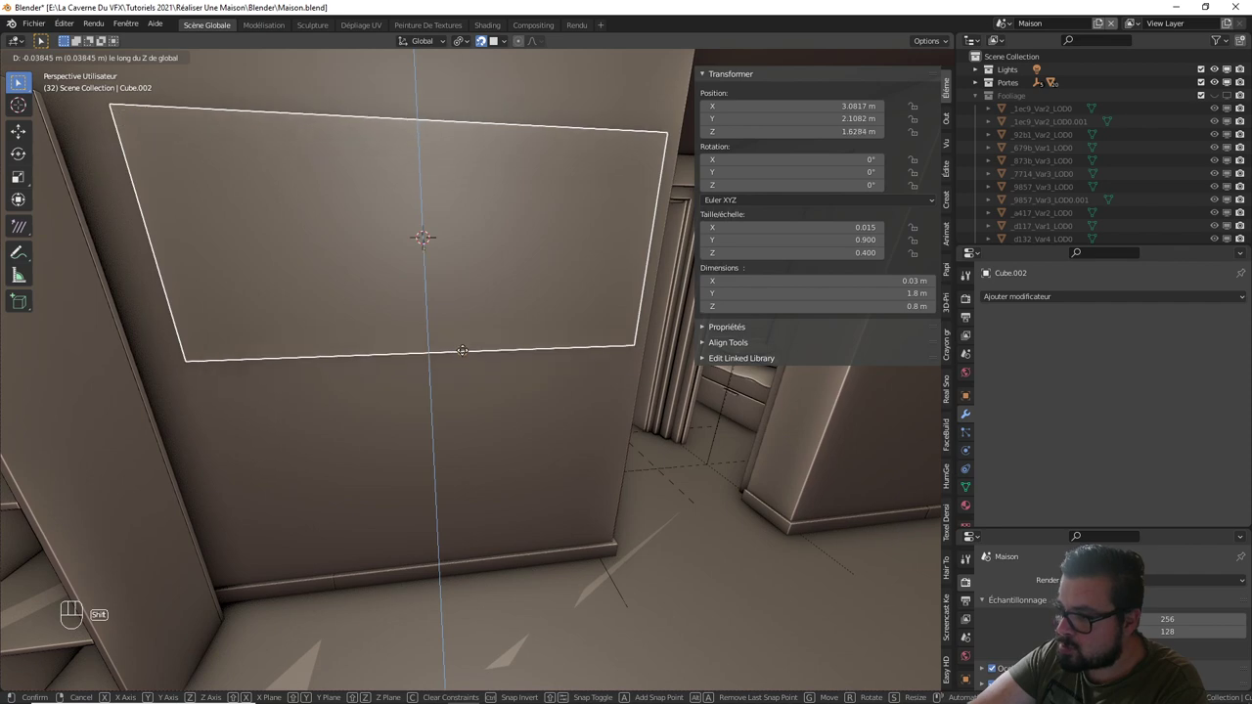
{"action": "left_click_drag", "start_coordinate": [463, 353], "coordinate": [520, 339]}
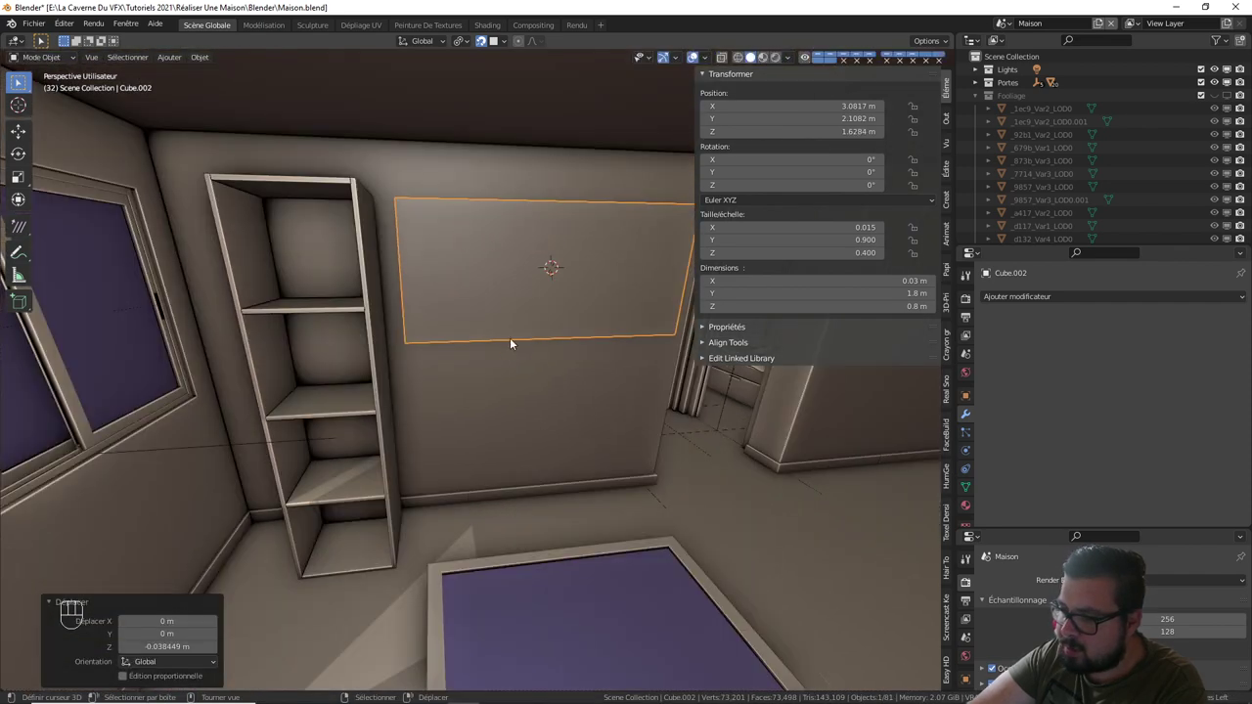
{"action": "left_click_drag", "start_coordinate": [519, 358], "coordinate": [532, 355]}
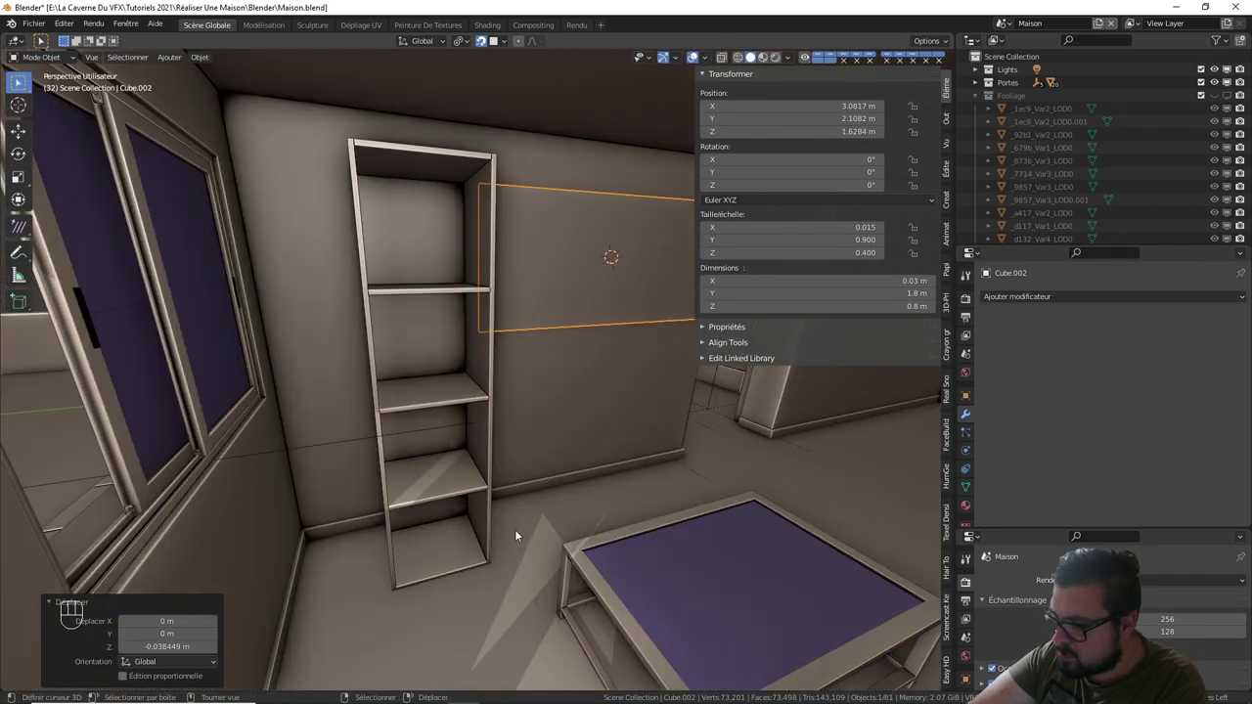
{"action": "right_click", "coordinate": [467, 487]}
{"action": "key", "text": "g"}
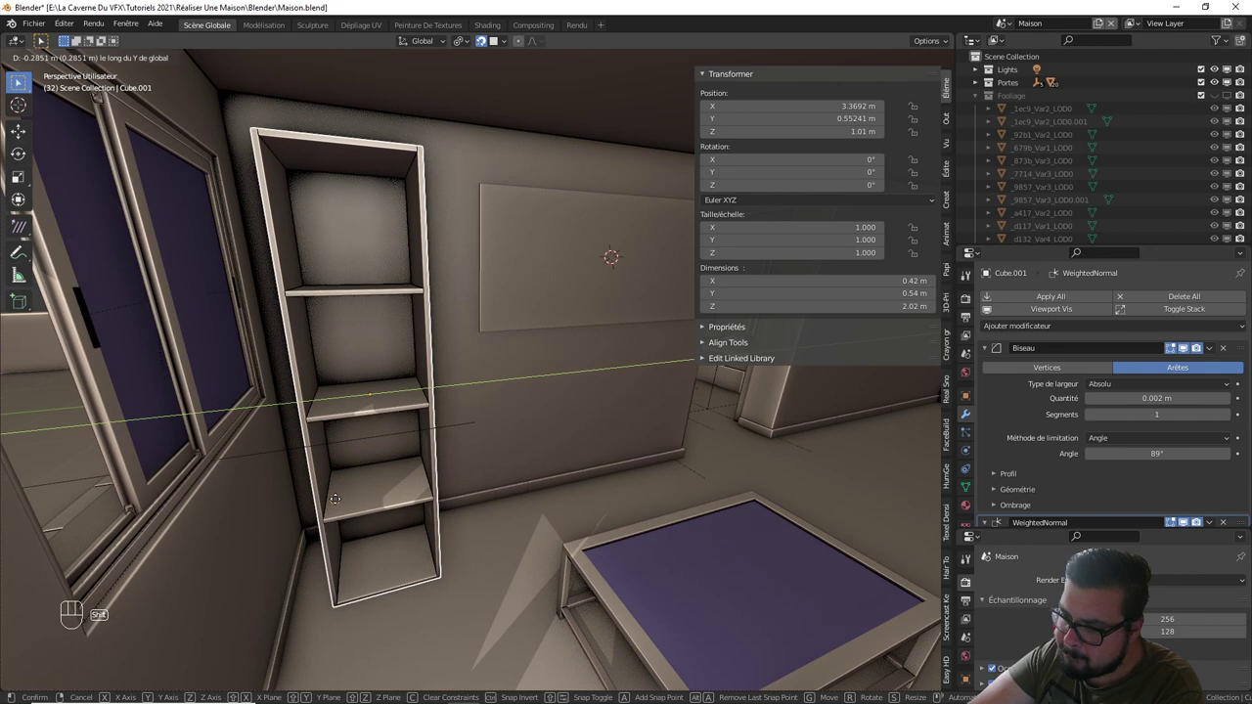
{"action": "middle_click", "coordinate": [514, 481]}
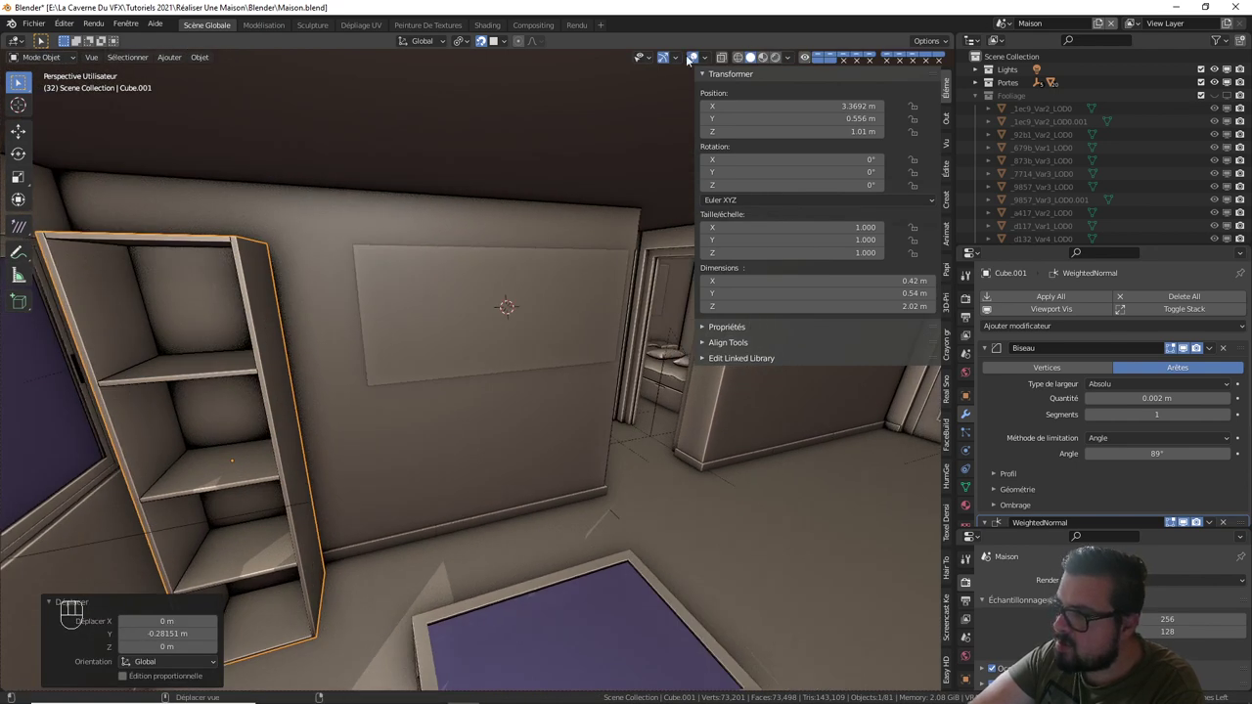
{"action": "left_click_drag", "start_coordinate": [484, 41], "coordinate": [499, 82]}
- Shift the panel sideways along the wall to its TV position
{"action": "middle_click", "coordinate": [528, 270]}
{"action": "right_click", "coordinate": [519, 296]}
{"action": "key", "text": "g"}
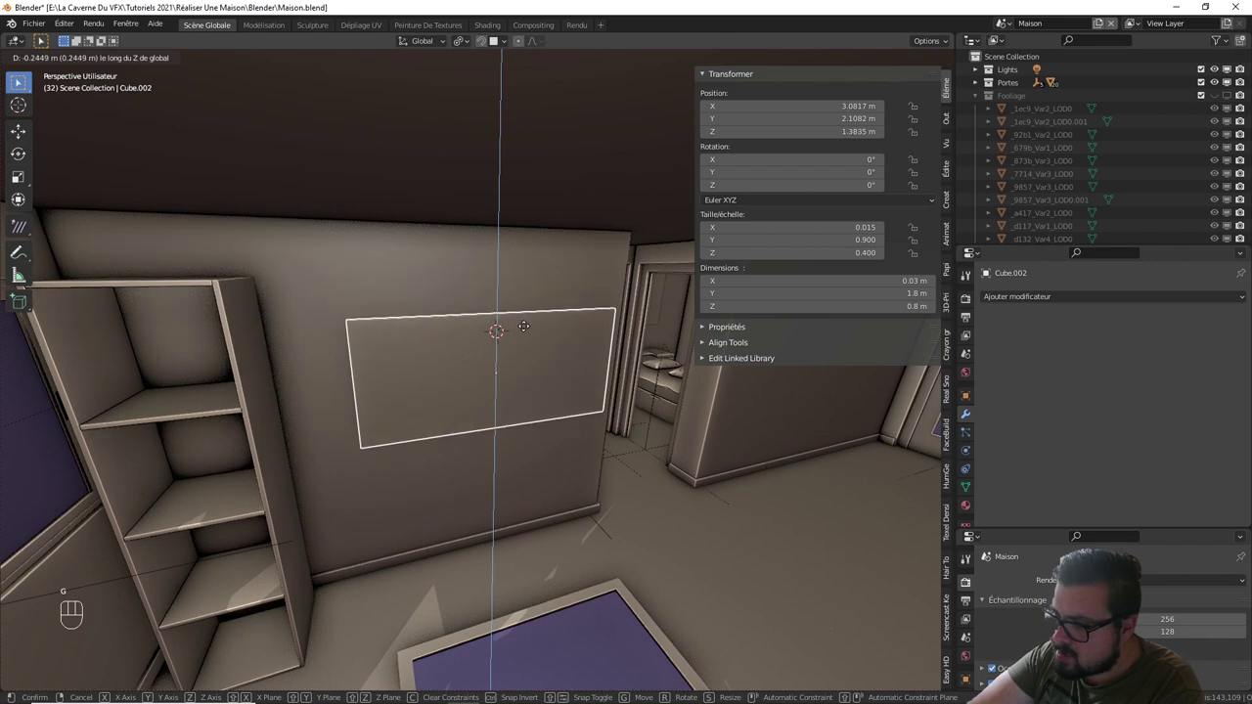
{"action": "key", "text": "g"}
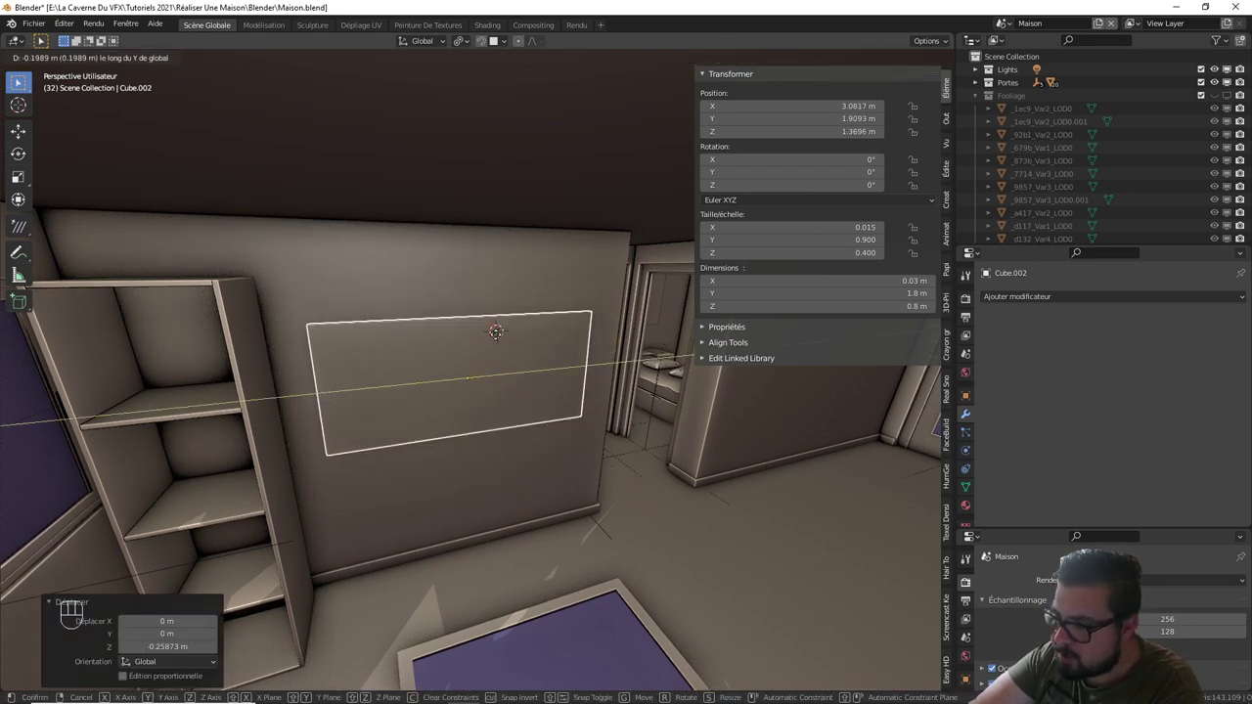
{"action": "left_click_drag", "start_coordinate": [526, 337], "coordinate": [489, 327]}
{"action": "left_click_drag", "start_coordinate": [495, 329], "coordinate": [522, 341]}
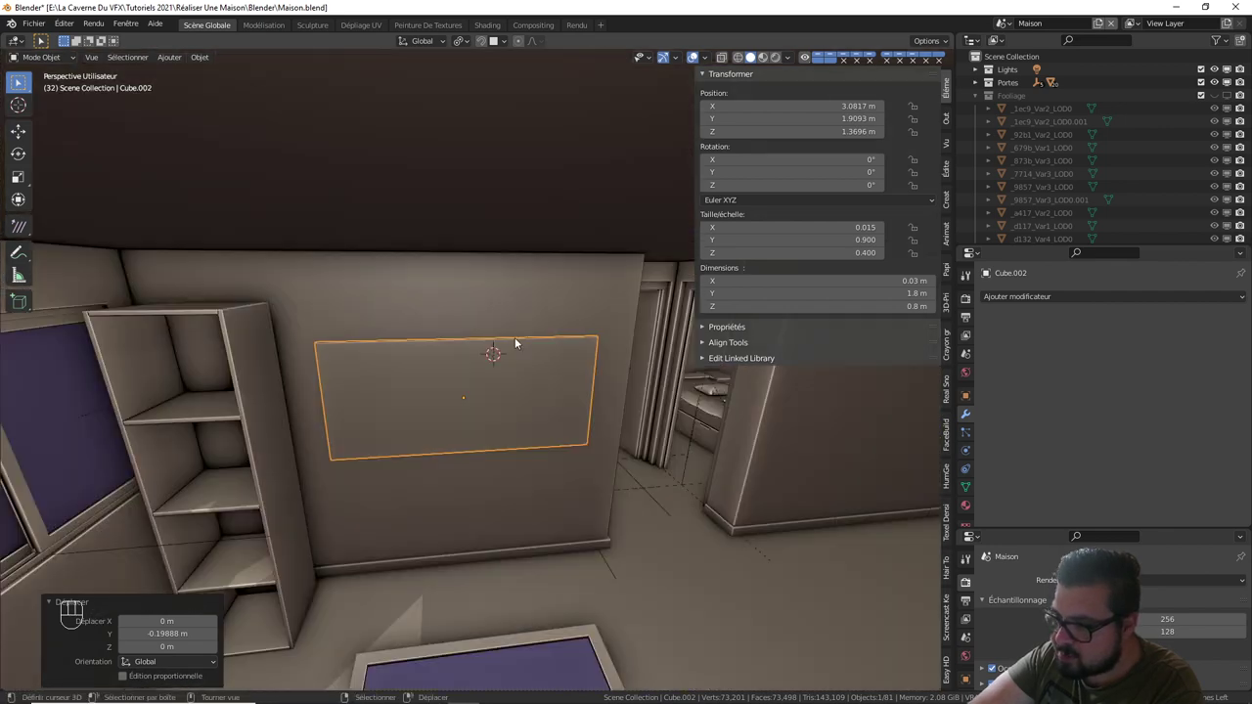
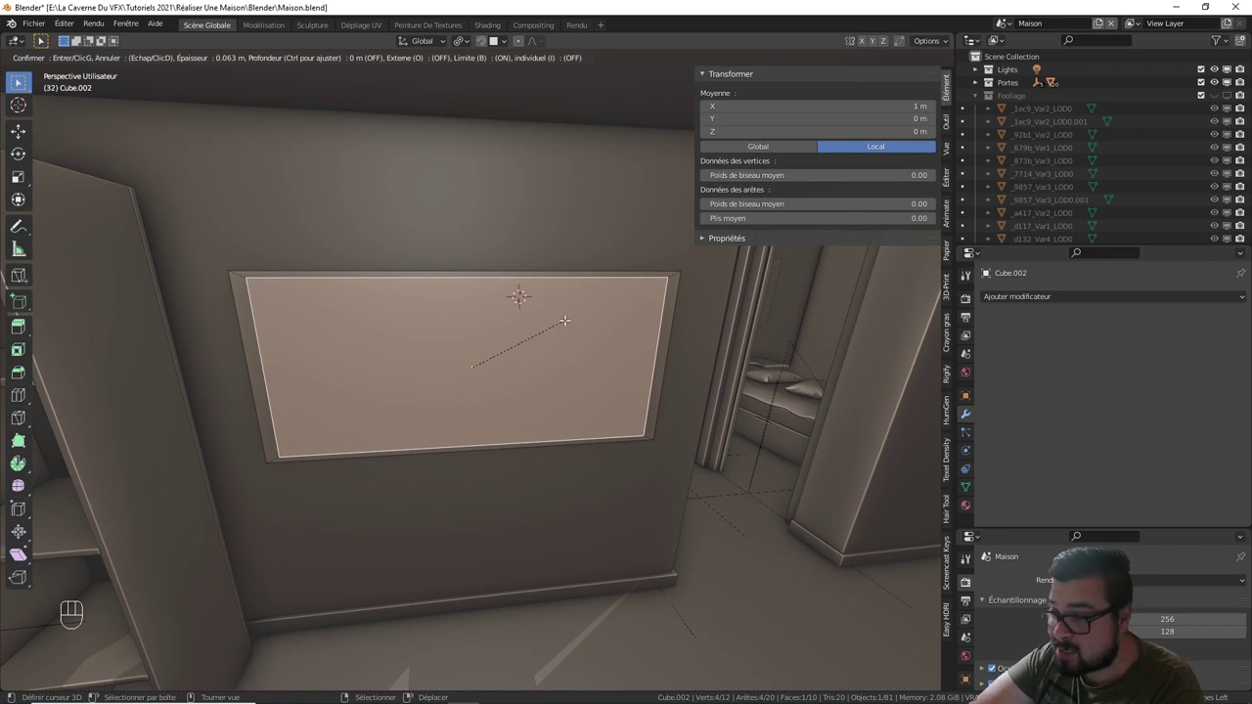
- Apply the panel's rotation and scale, then start insetting its front face for a screen border
{"action": "key", "text": "Tab"}
{"action": "key", "text": "q"}
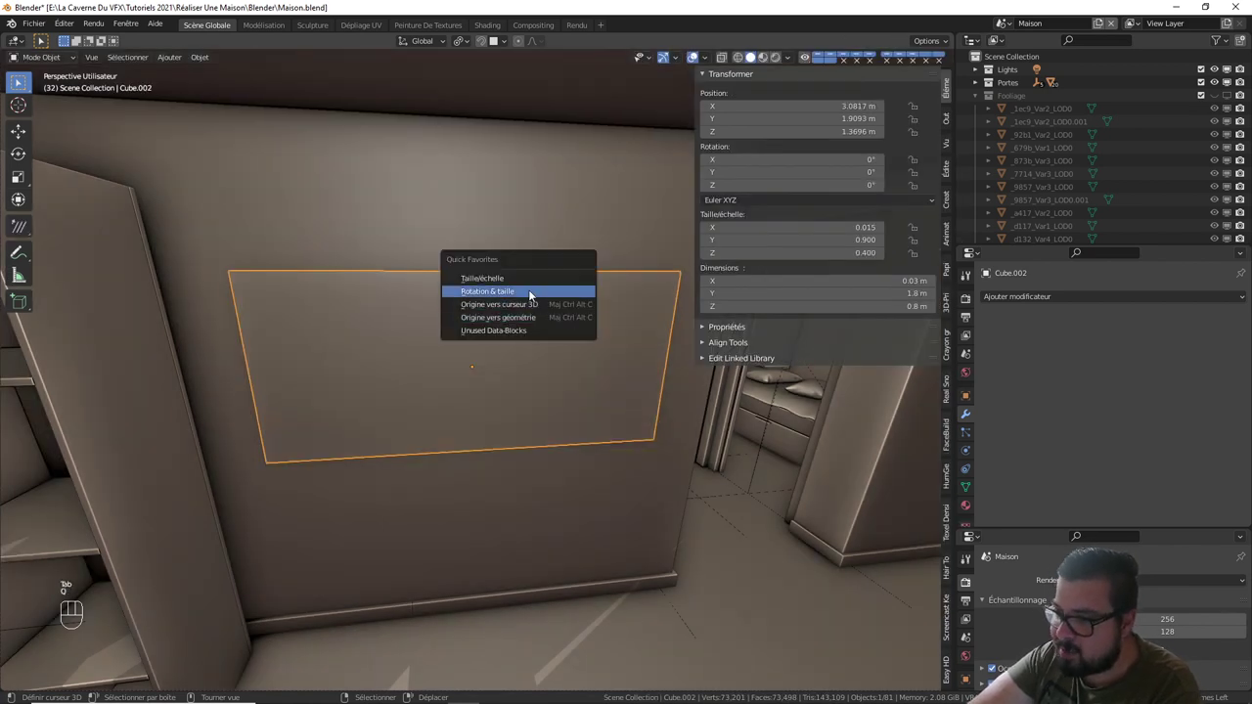
{"action": "key", "text": "q"}
{"action": "key", "text": "Tab"}
{"action": "key", "text": "i"}
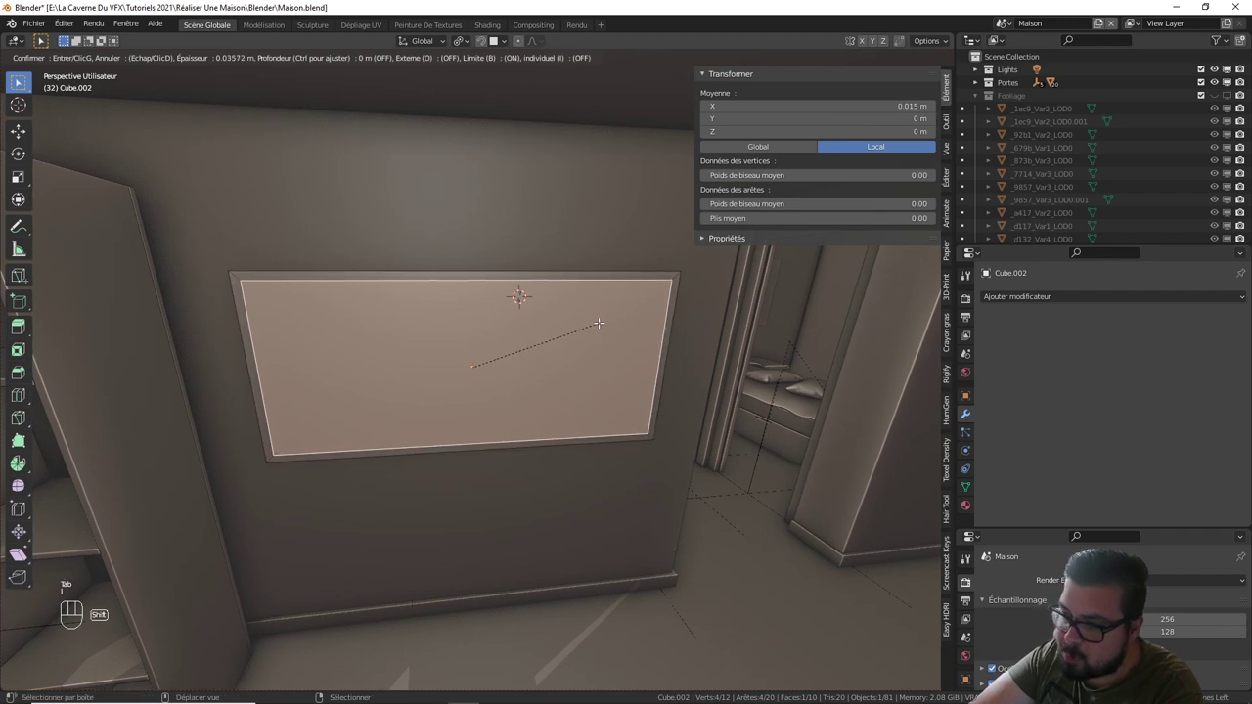
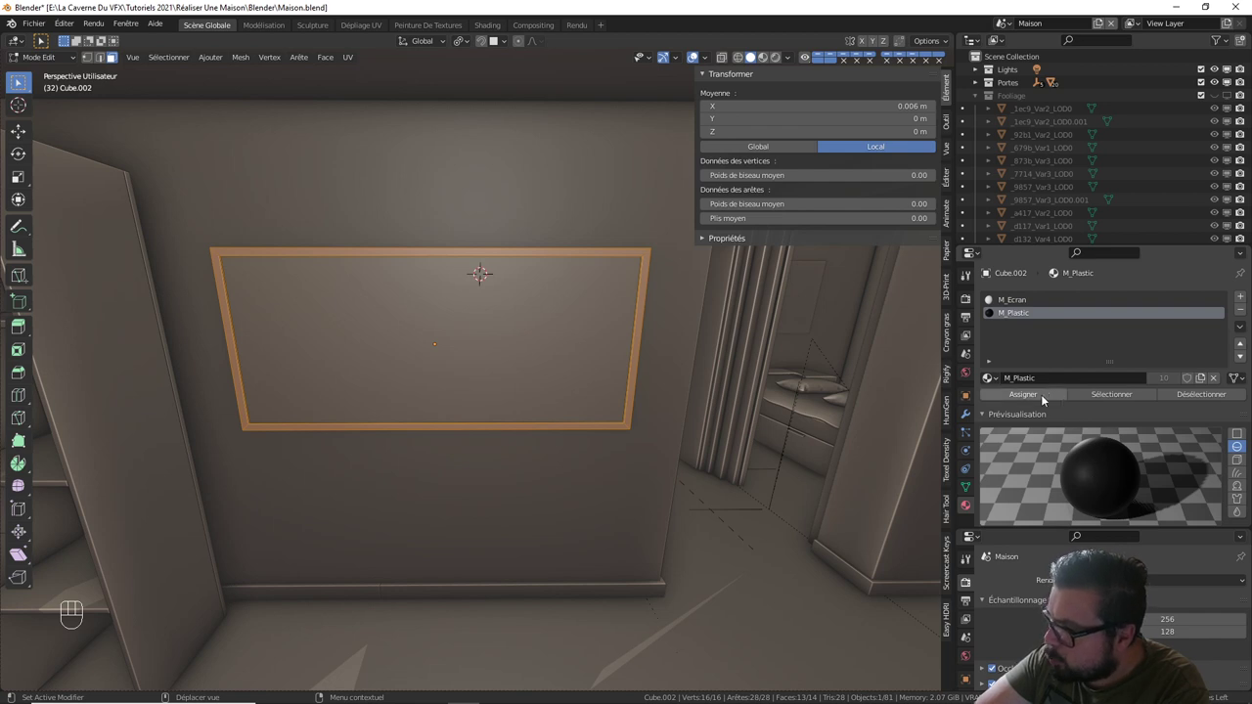
- Assign M_Plastic to the TV border faces and M_Ecran to the inner screen face
{"action": "left_click", "coordinate": [1036, 397]}
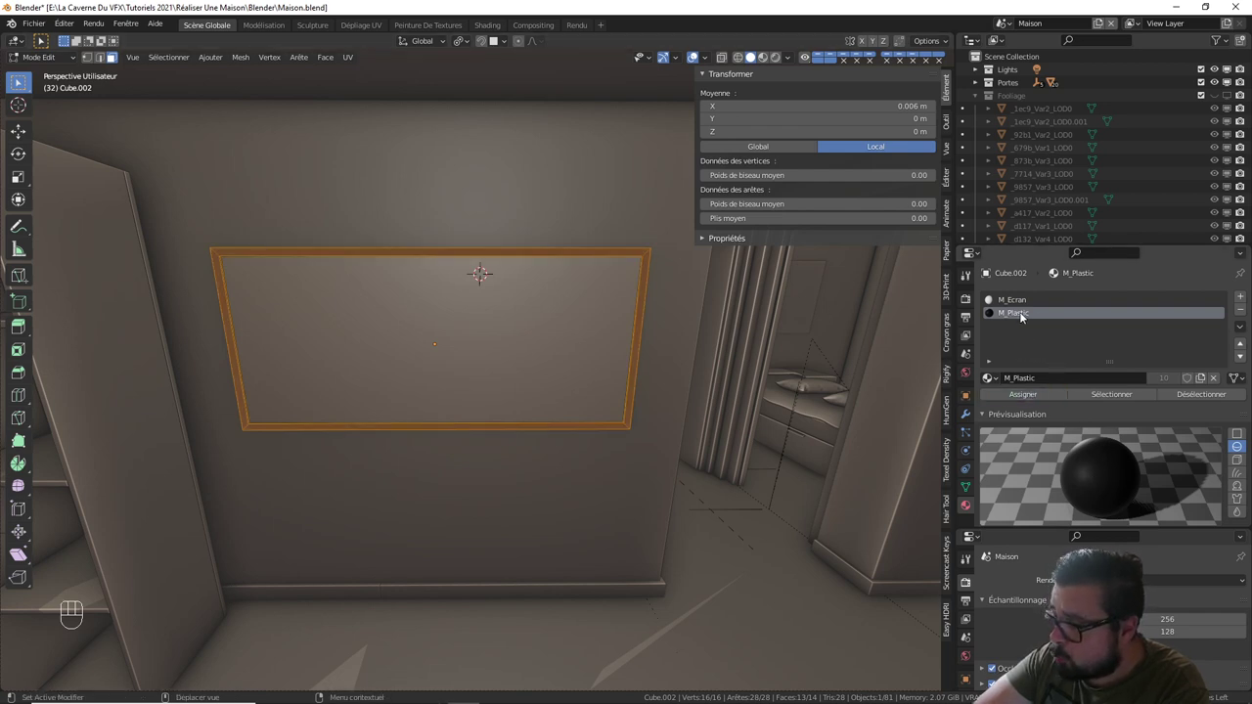
{"action": "left_click", "coordinate": [1013, 300]}
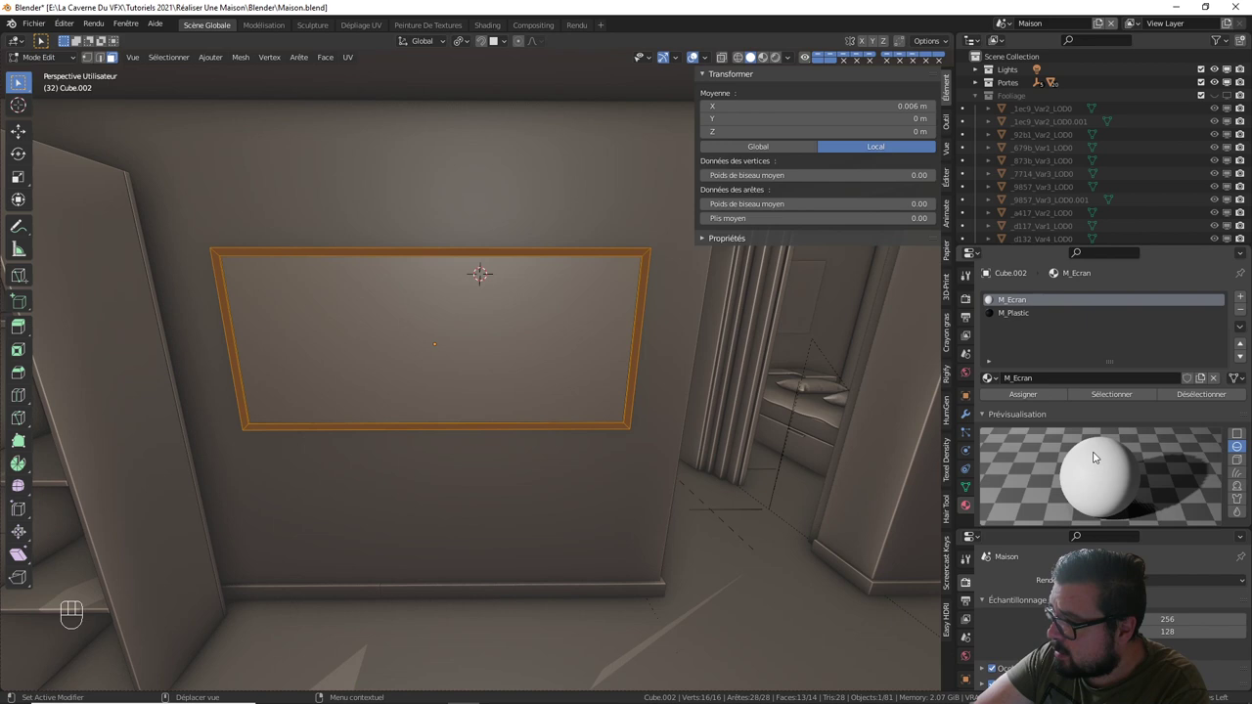
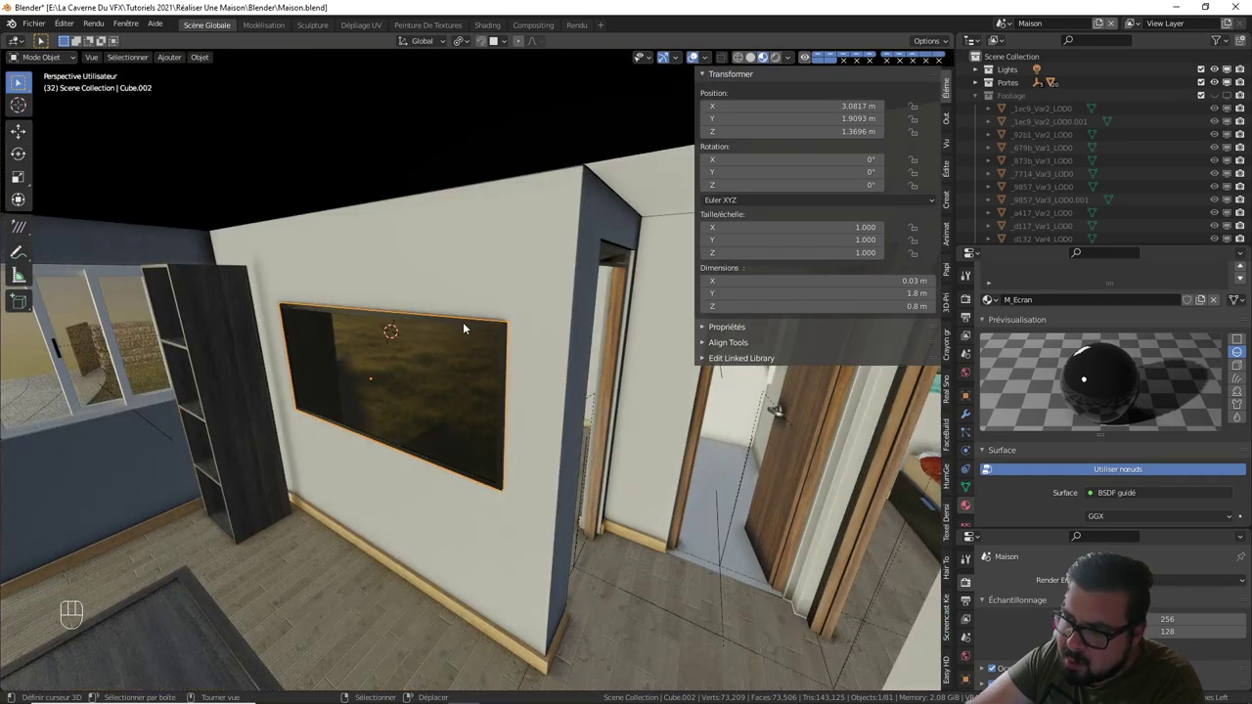
- Show the TV panel's Bevel modifier settings and zoom in on the bevelled corner
{"action": "middle_click", "coordinate": [465, 327]}
{"action": "middle_click", "coordinate": [468, 339]}
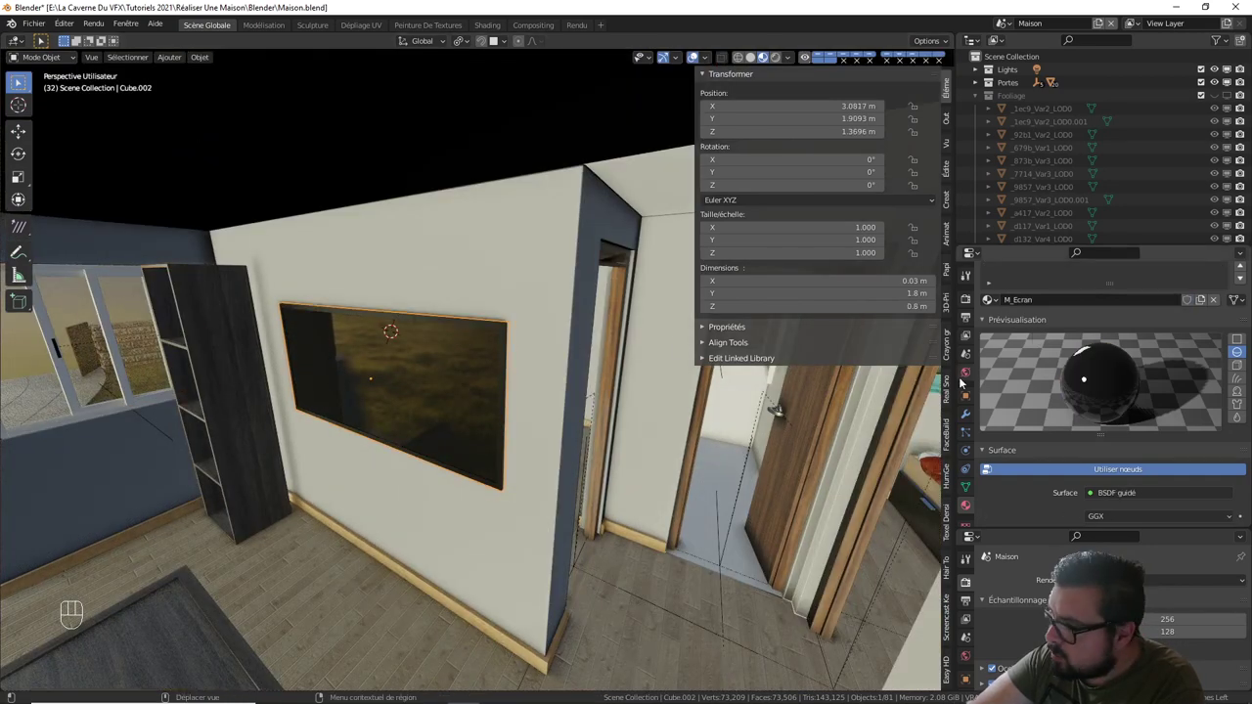
{"action": "left_click", "coordinate": [971, 422]}
{"action": "left_click_drag", "start_coordinate": [1055, 303], "coordinate": [958, 352]}
{"action": "left_click_drag", "start_coordinate": [580, 375], "coordinate": [601, 339]}
{"action": "middle_click", "coordinate": [603, 338]}
{"action": "left_click_drag", "start_coordinate": [597, 354], "coordinate": [603, 341]}
{"action": "middle_click", "coordinate": [603, 341]}
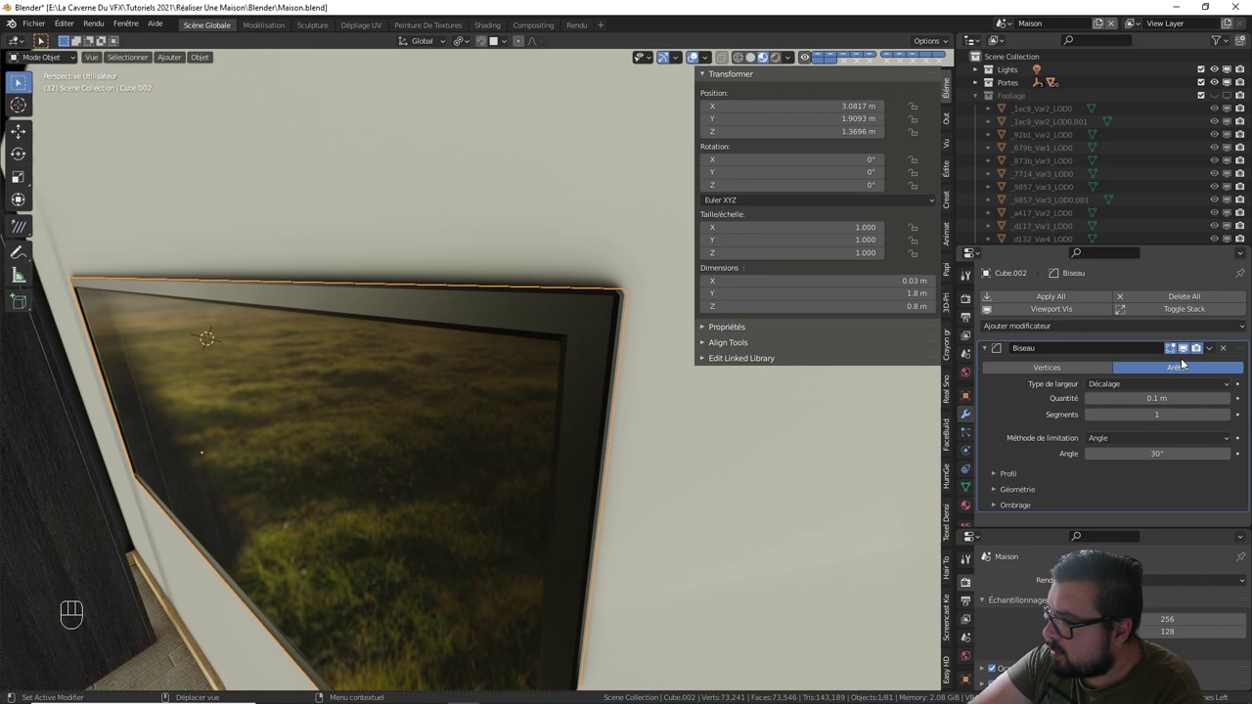
- Raise the Bevel modifier's Segments from 1 to 2 for a smoother rounded edge
{"action": "left_click_drag", "start_coordinate": [1185, 385], "coordinate": [1112, 458]}
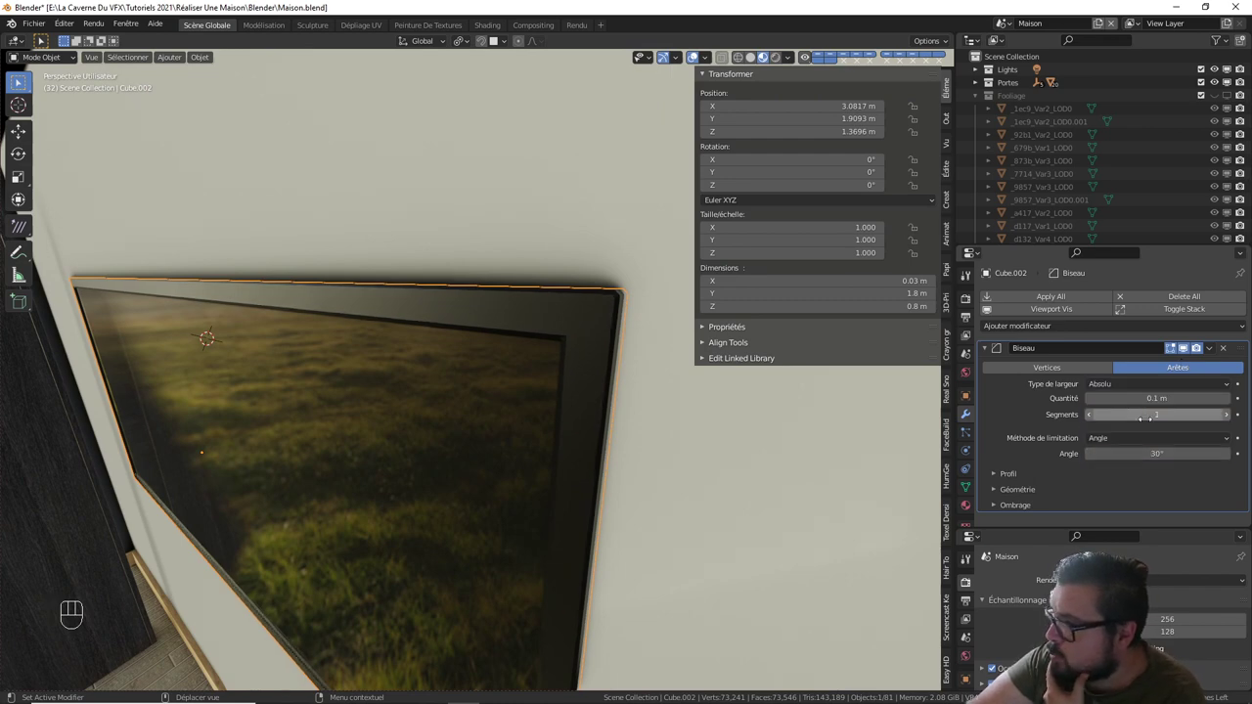
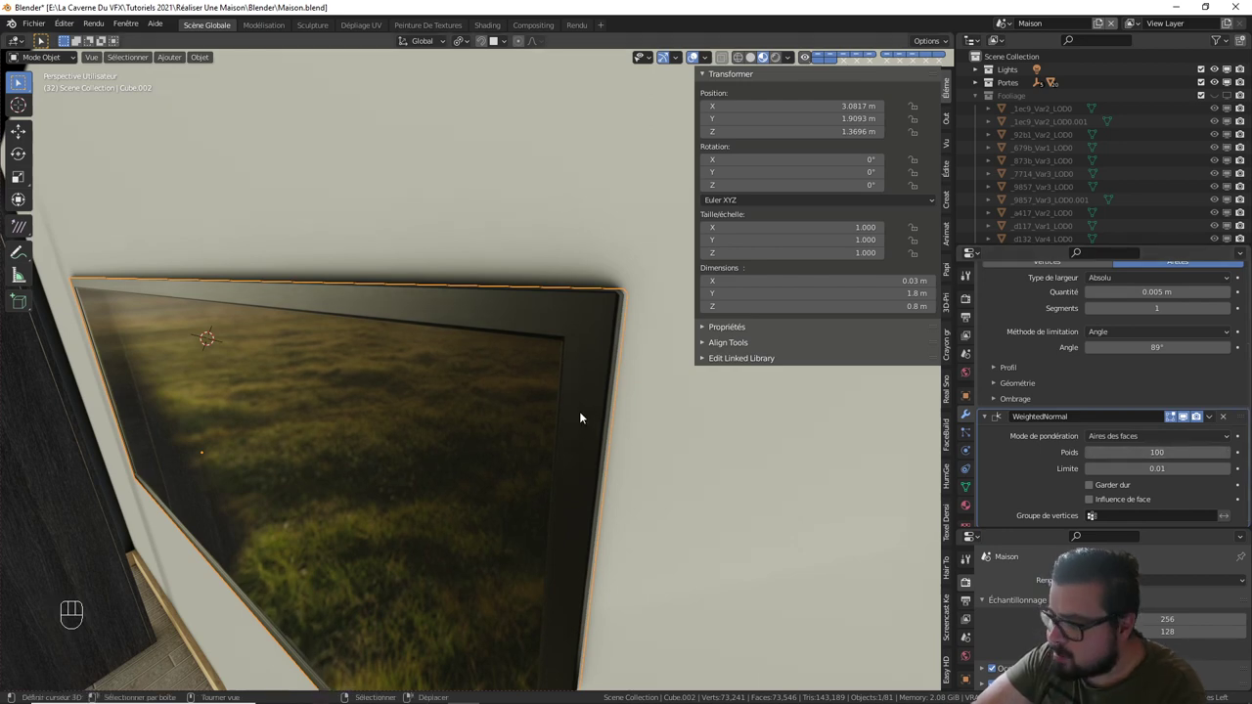
{"action": "key", "text": "Tab"}
{"action": "key", "text": "Tab"}
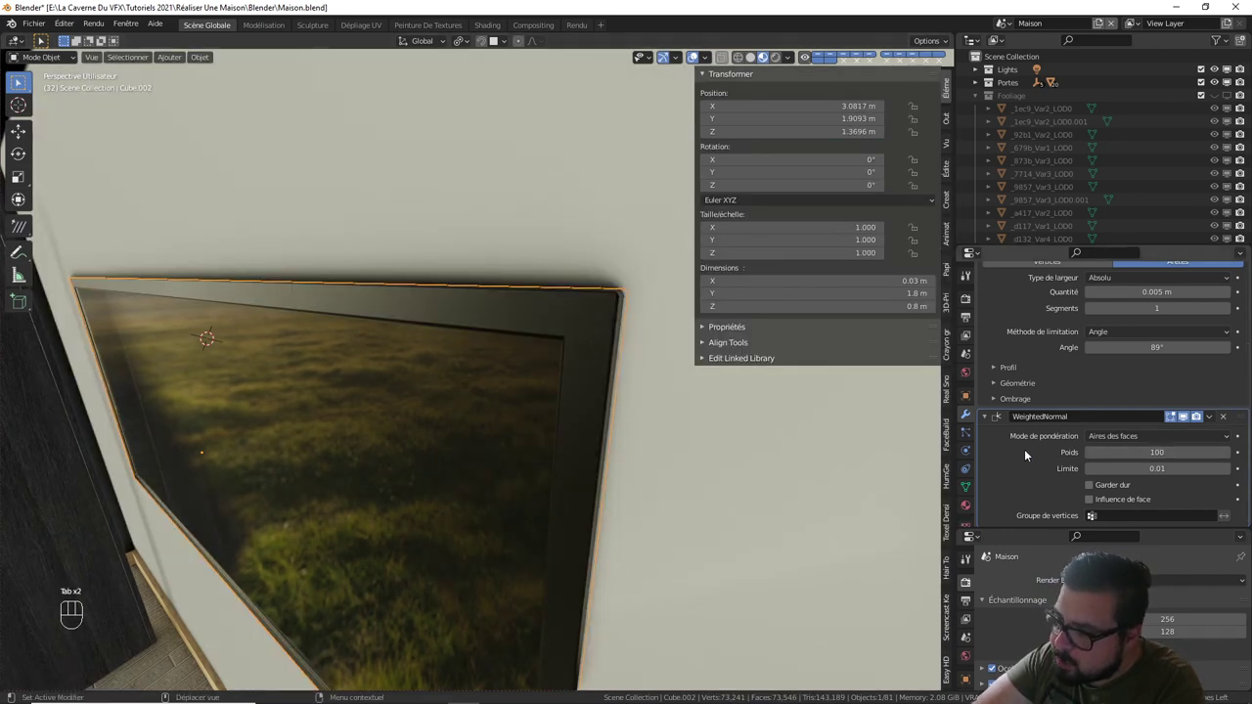
{"action": "left_click", "coordinate": [1235, 311]}
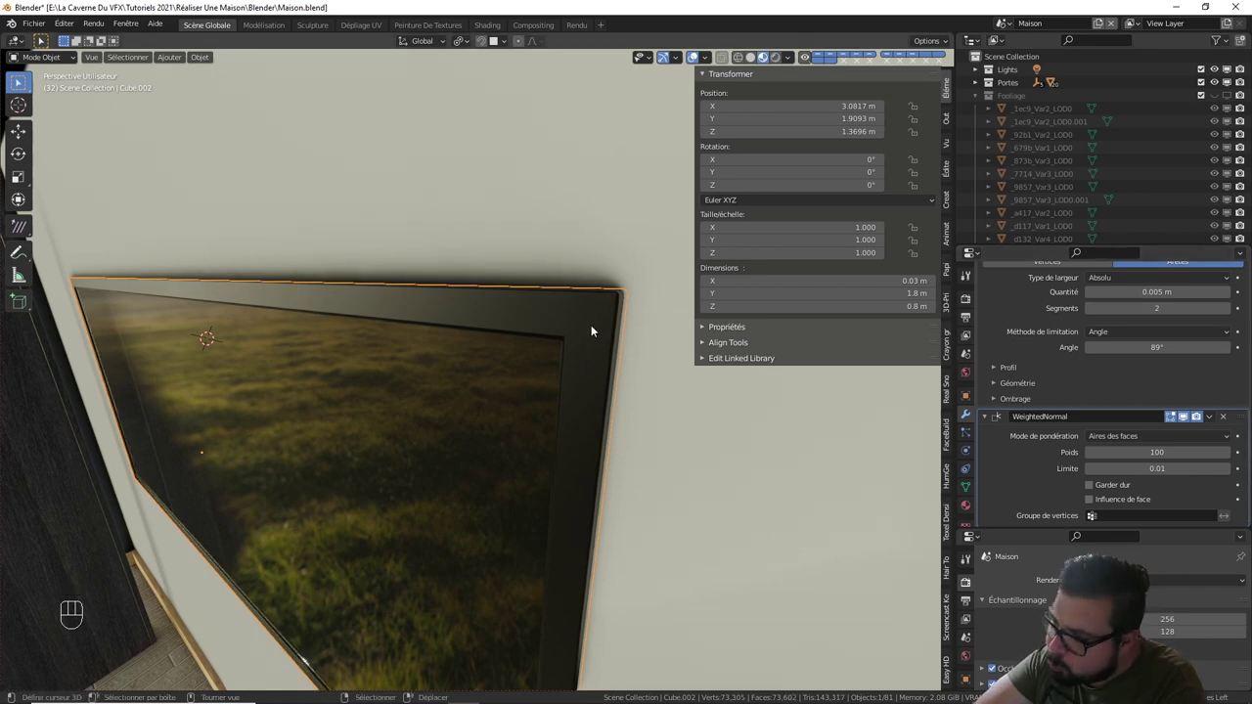
- Orbit around the wall TV to check the glossy screen reflecting the window and sunlight
{"action": "left_click_drag", "start_coordinate": [504, 348], "coordinate": [537, 344]}
{"action": "left_click_drag", "start_coordinate": [536, 342], "coordinate": [561, 322]}
{"action": "left_click_drag", "start_coordinate": [555, 324], "coordinate": [672, 411]}
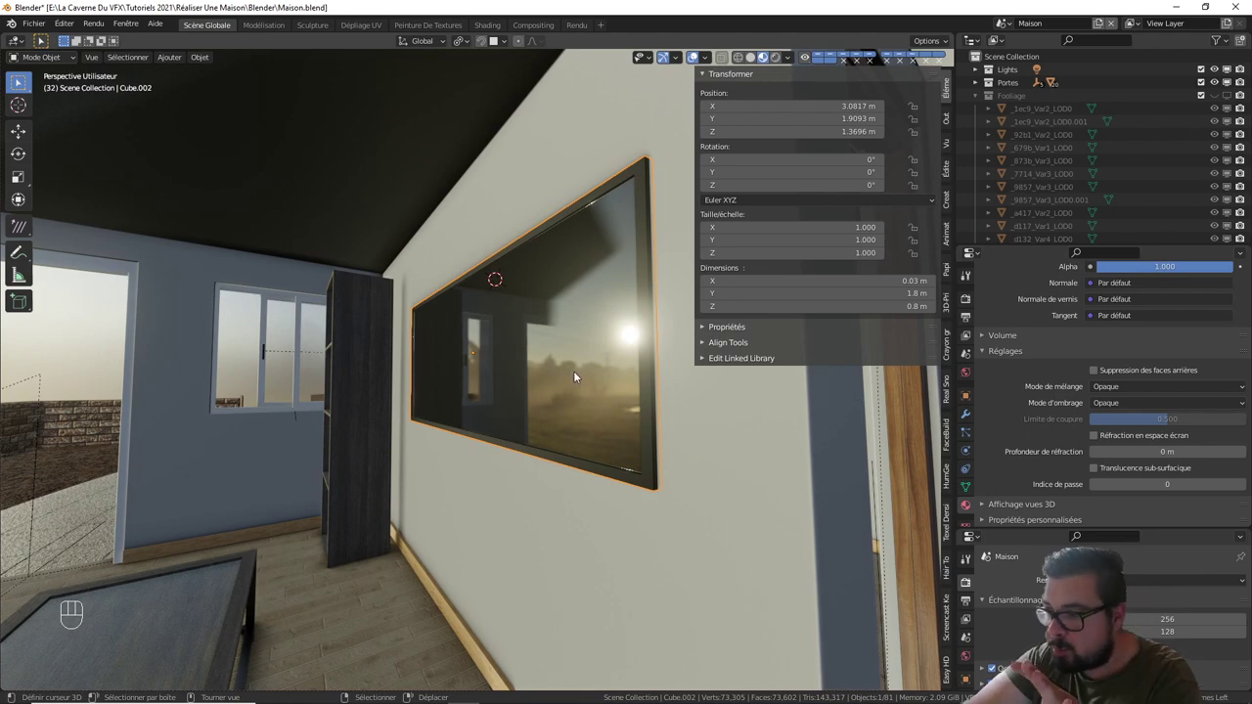
{"action": "left_click_drag", "start_coordinate": [582, 393], "coordinate": [602, 387]}
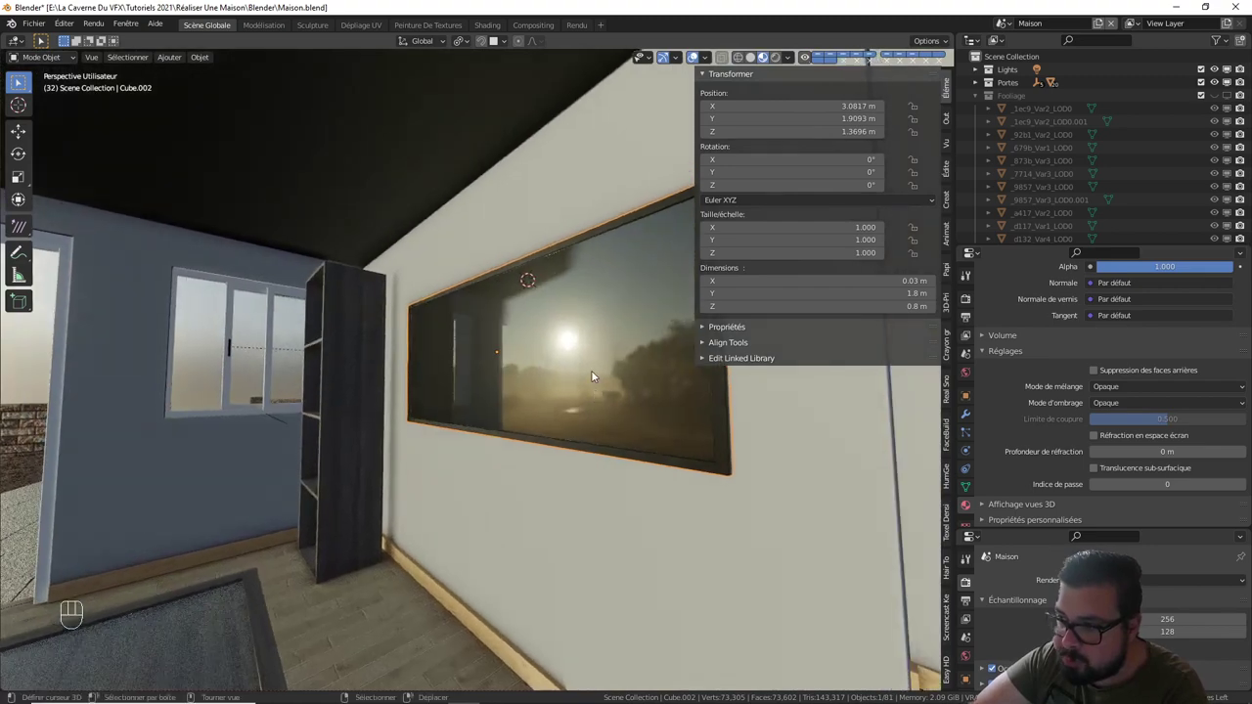
{"action": "left_click_drag", "start_coordinate": [516, 328], "coordinate": [518, 322]}
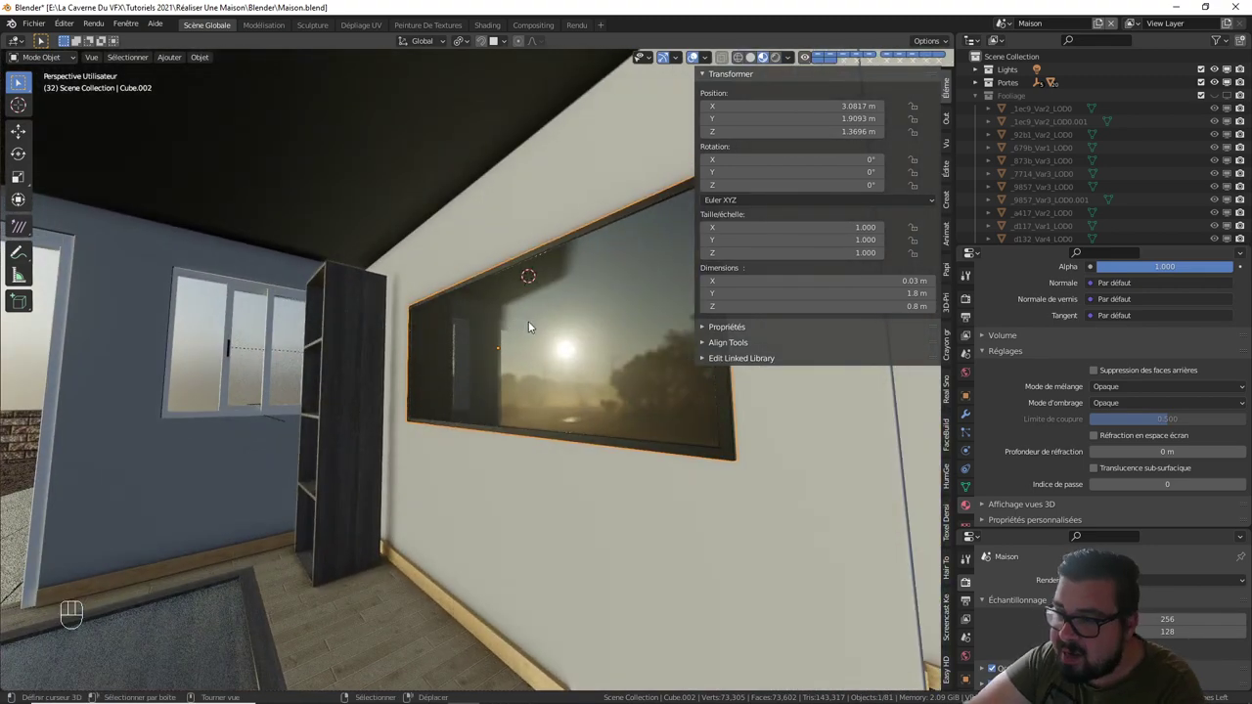
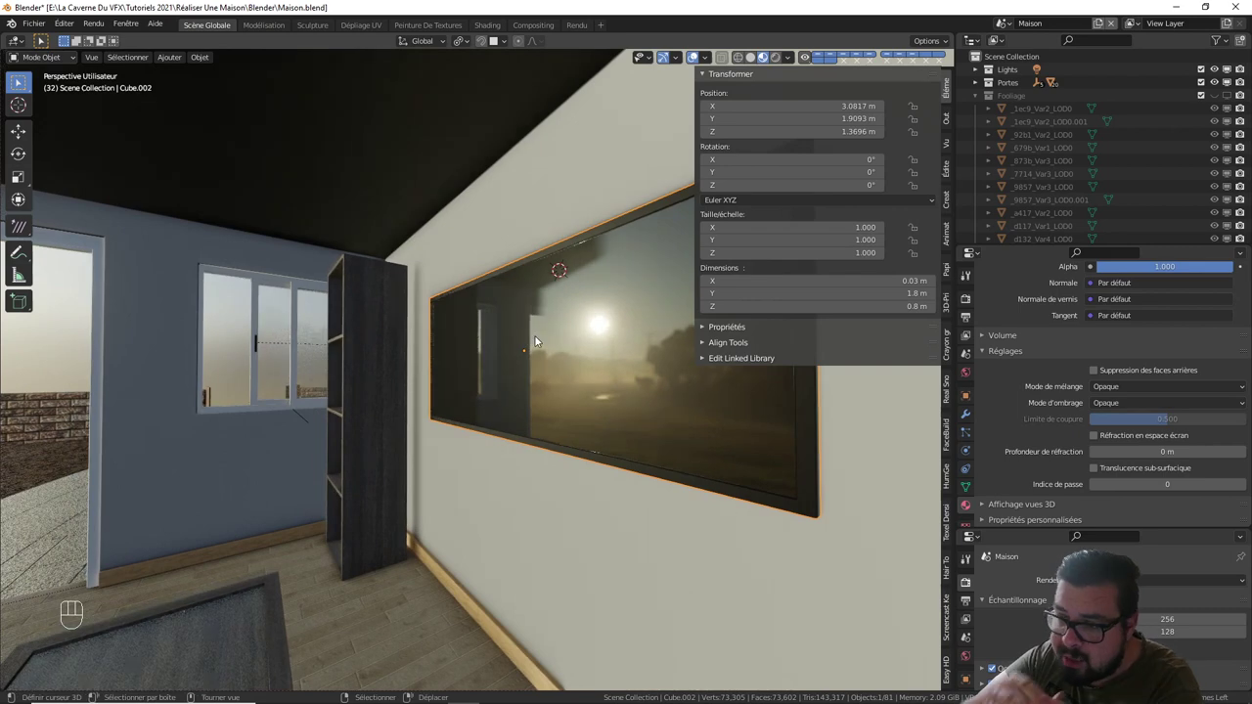
- Nudge the tall dark bookcase about 4 cm along X to 3.3252 m
{"action": "right_click", "coordinate": [362, 414]}
{"action": "key", "text": "g"}
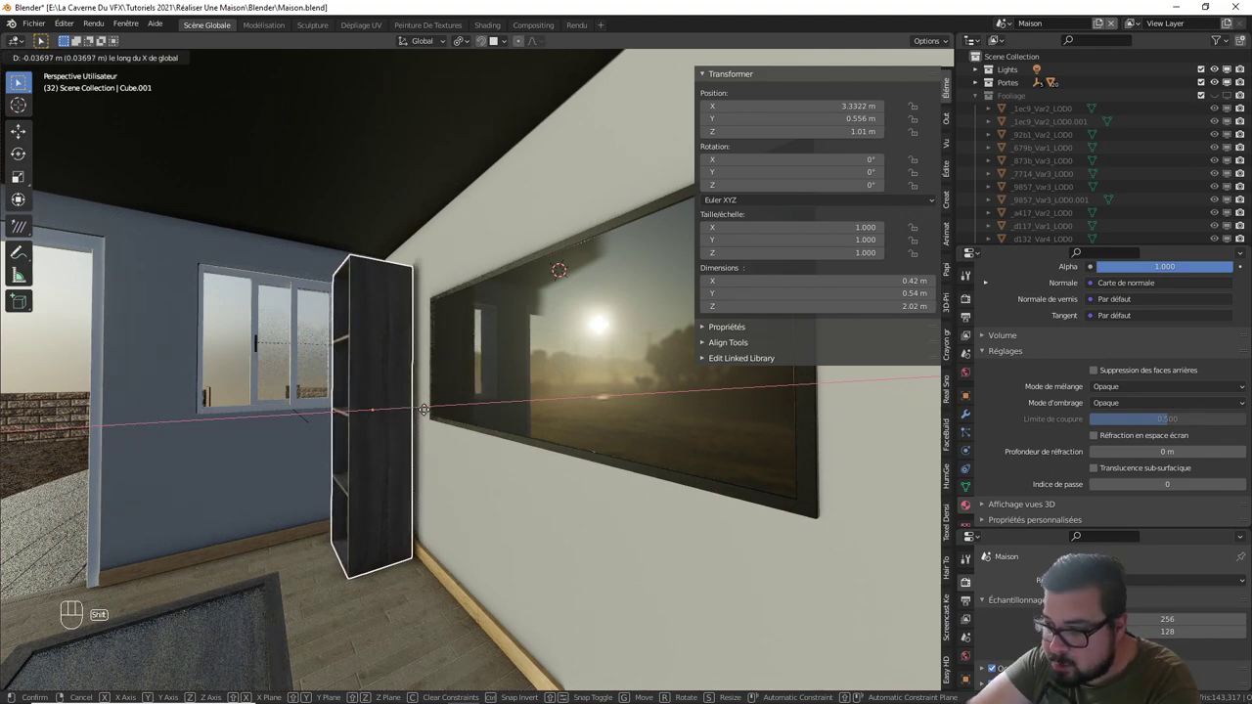
{"action": "left_click_drag", "start_coordinate": [427, 411], "coordinate": [511, 422]}
{"action": "key", "text": "a"}
{"action": "left_click_drag", "start_coordinate": [563, 391], "coordinate": [477, 327]}
{"action": "left_click_drag", "start_coordinate": [484, 369], "coordinate": [500, 441]}
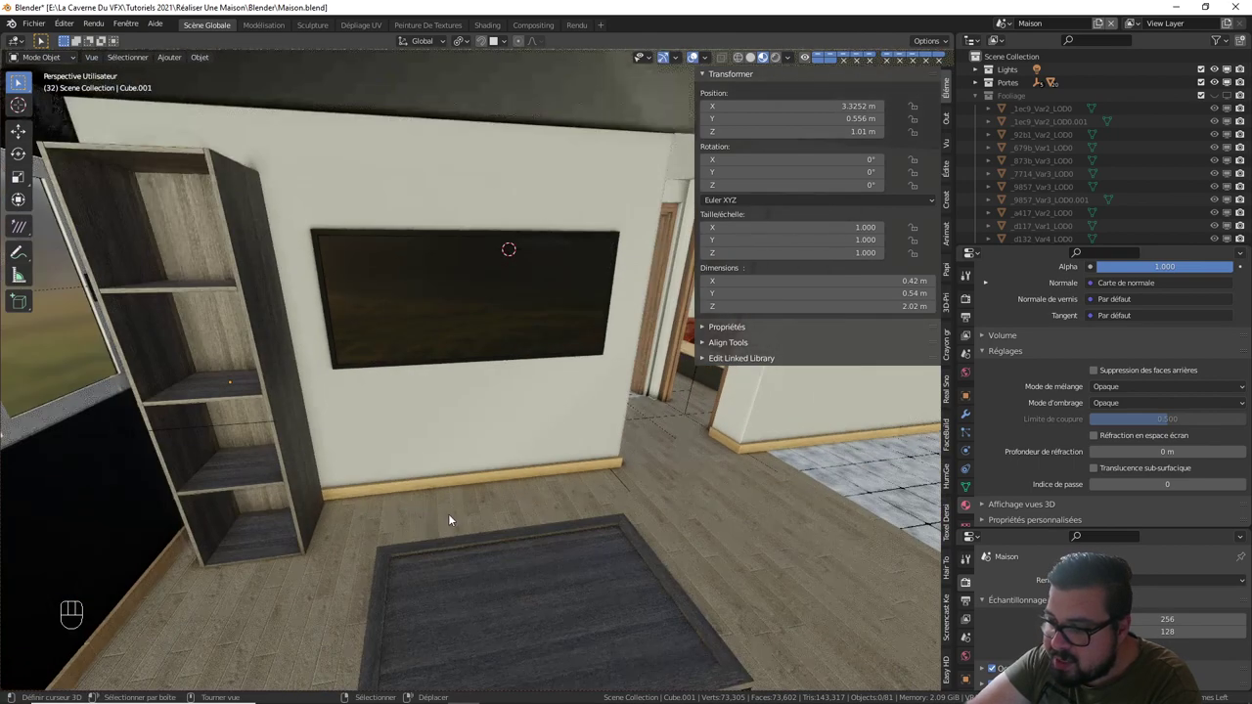
- Nudge the glass coffee table Table_Basse.001 to X 4.43 m in front of the TV
{"action": "left_click_drag", "start_coordinate": [457, 519], "coordinate": [511, 509]}
{"action": "left_click_drag", "start_coordinate": [520, 503], "coordinate": [522, 426]}
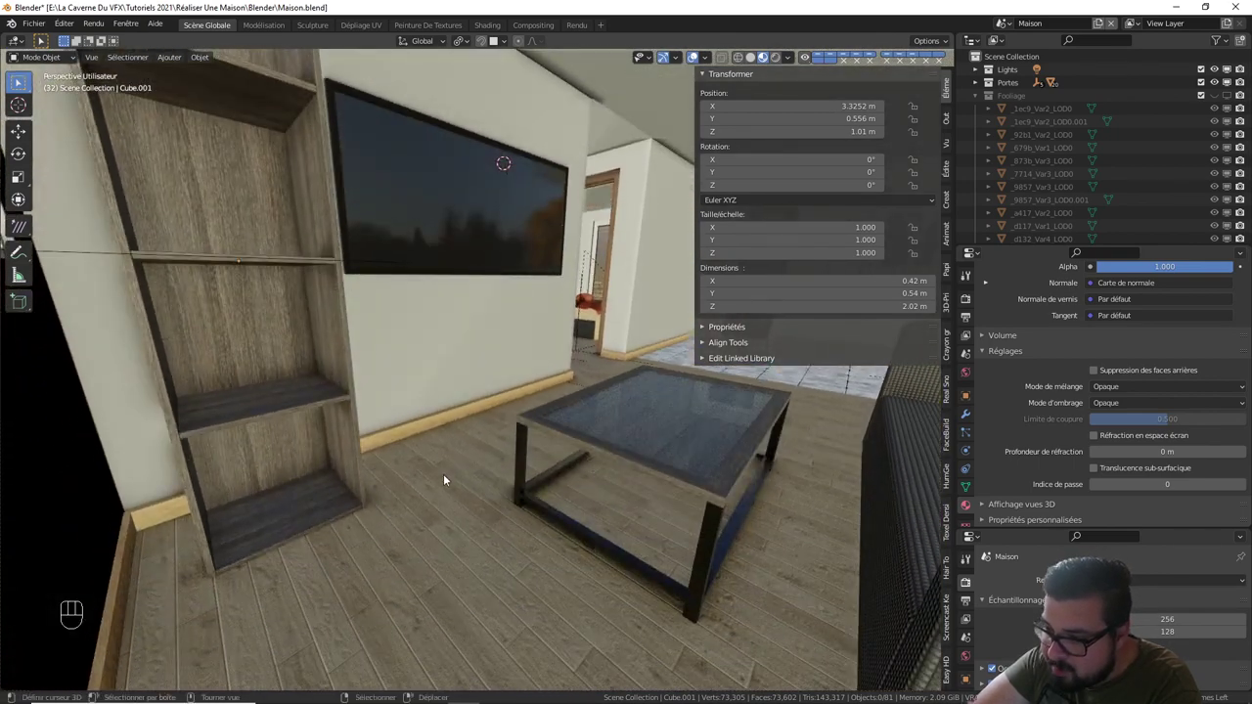
{"action": "left_click_drag", "start_coordinate": [534, 439], "coordinate": [557, 463]}
{"action": "right_click", "coordinate": [638, 462]}
{"action": "key", "text": "g"}
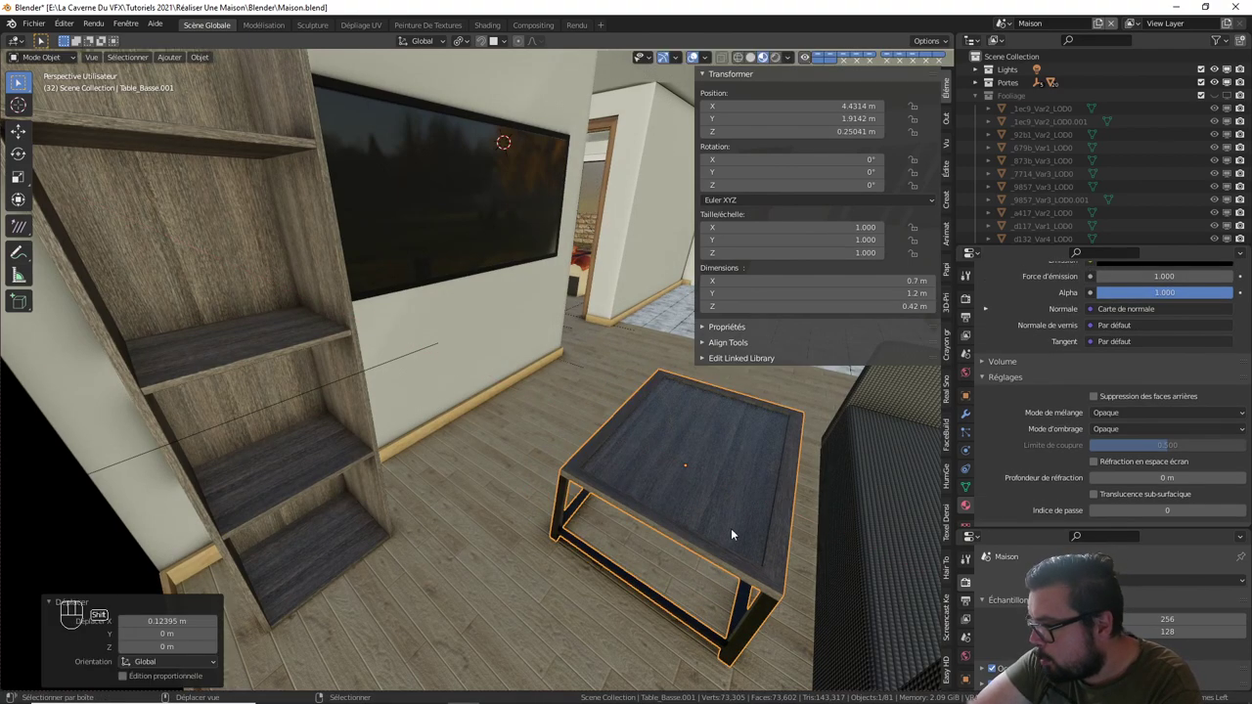
{"action": "middle_click", "coordinate": [655, 493]}
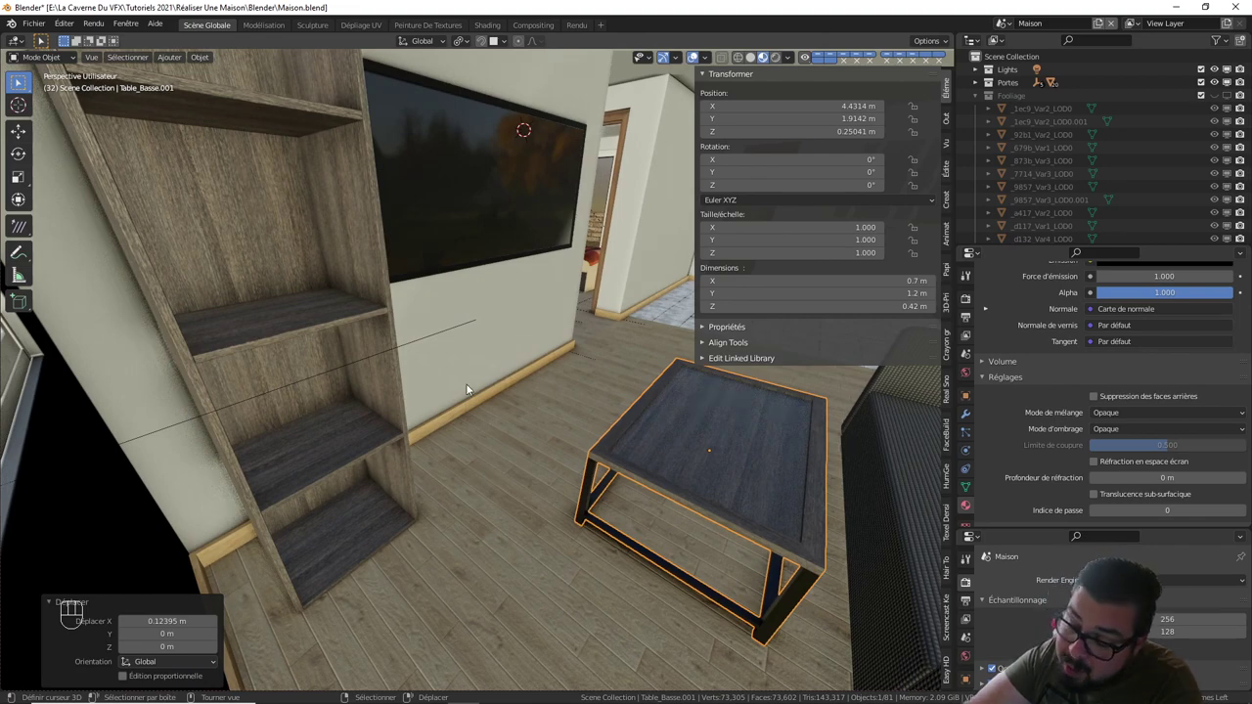
{"action": "left_click_drag", "start_coordinate": [556, 356], "coordinate": [510, 362]}
- Deselect everything, fly the view through the house to the tiled room and hide the N sidebar
{"action": "key", "text": "a"}
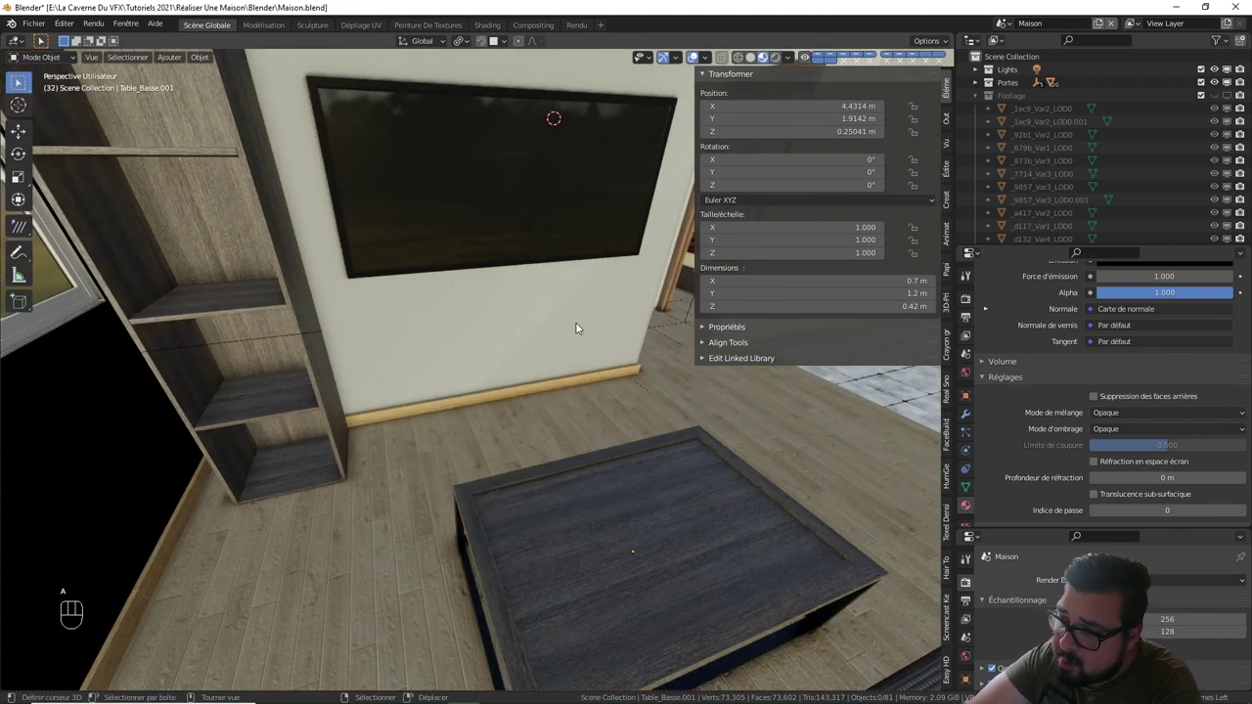
{"action": "left_click_drag", "start_coordinate": [578, 328], "coordinate": [499, 323]}
{"action": "left_click_drag", "start_coordinate": [502, 341], "coordinate": [600, 360]}
{"action": "left_click_drag", "start_coordinate": [598, 360], "coordinate": [661, 362]}
{"action": "left_click_drag", "start_coordinate": [603, 362], "coordinate": [464, 362]}
{"action": "left_click_drag", "start_coordinate": [484, 365], "coordinate": [433, 363]}
{"action": "left_click_drag", "start_coordinate": [609, 387], "coordinate": [501, 391]}
{"action": "left_click_drag", "start_coordinate": [522, 390], "coordinate": [596, 390]}
{"action": "left_click_drag", "start_coordinate": [617, 394], "coordinate": [464, 392]}
{"action": "left_click_drag", "start_coordinate": [516, 397], "coordinate": [602, 405]}
{"action": "left_click_drag", "start_coordinate": [655, 406], "coordinate": [474, 409]}
{"action": "left_click_drag", "start_coordinate": [498, 409], "coordinate": [574, 407]}
{"action": "left_click_drag", "start_coordinate": [539, 402], "coordinate": [480, 453]}
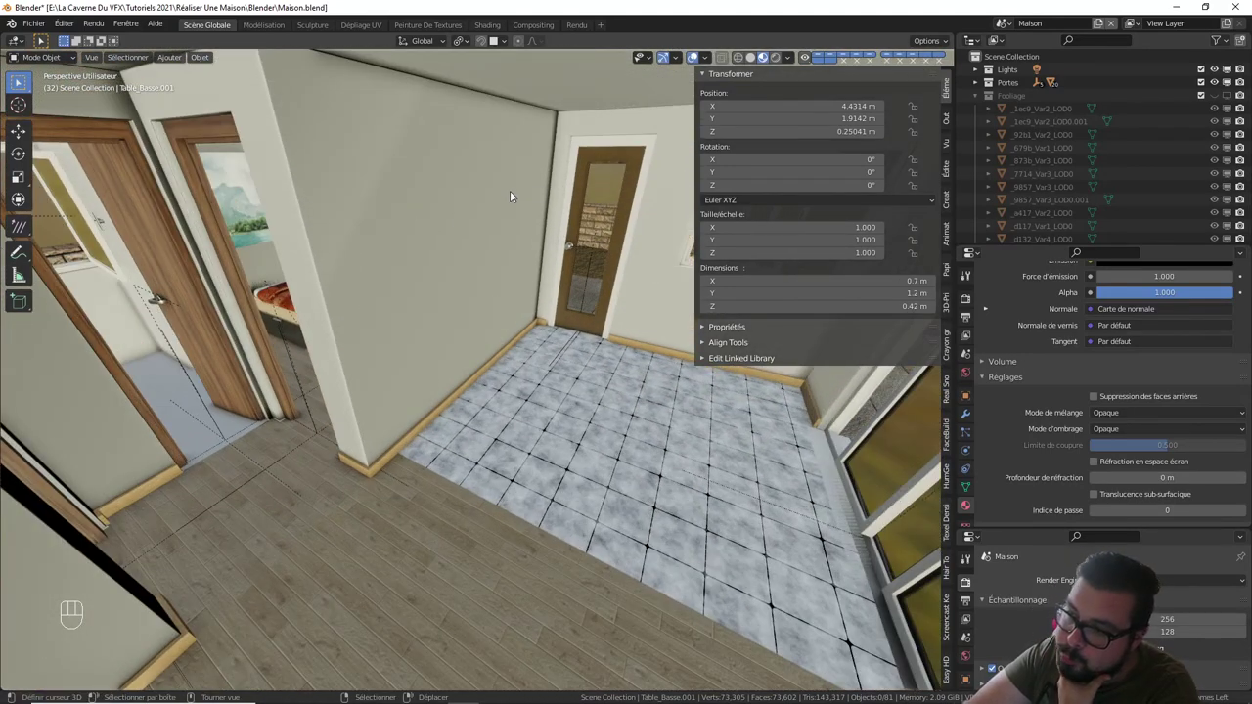
{"action": "left_click_drag", "start_coordinate": [512, 215], "coordinate": [509, 204]}
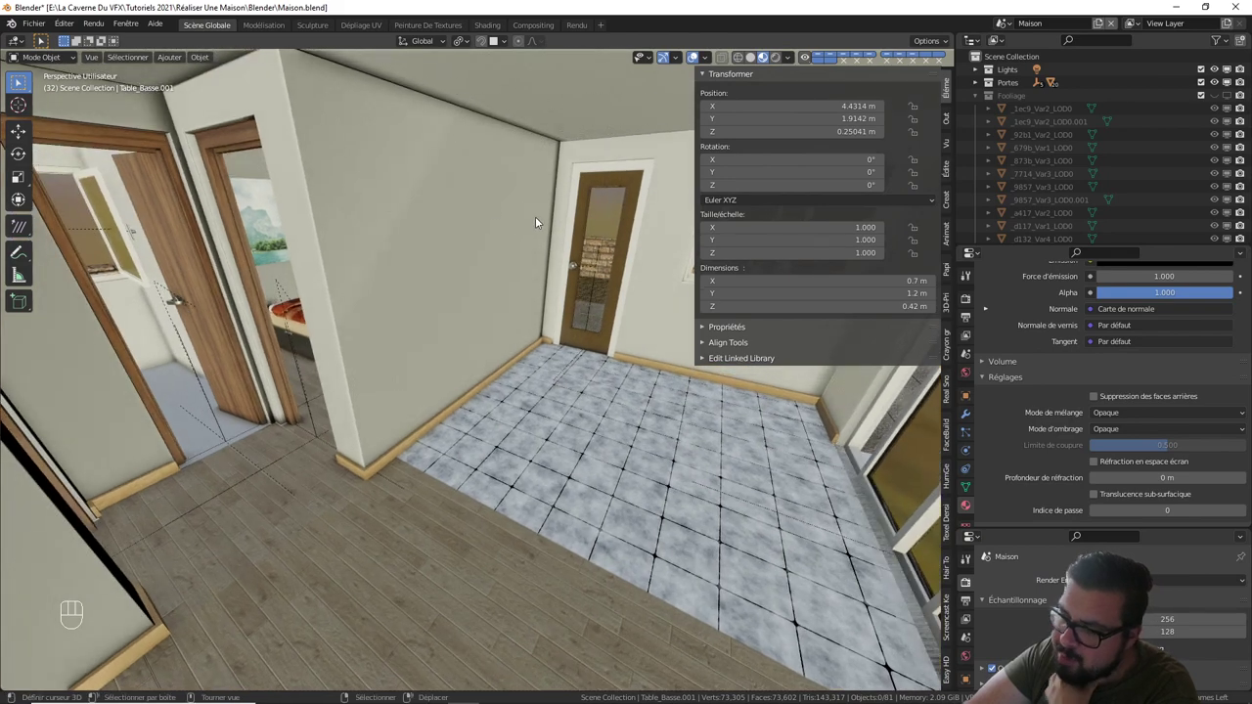
{"action": "key", "text": "n"}
- Turn the view down the hallway doors toward the glass doors, window and sliding doors
{"action": "left_click_drag", "start_coordinate": [587, 252], "coordinate": [570, 235]}
{"action": "left_click_drag", "start_coordinate": [583, 241], "coordinate": [640, 291]}
{"action": "left_click_drag", "start_coordinate": [615, 292], "coordinate": [640, 264]}
{"action": "left_click_drag", "start_coordinate": [501, 298], "coordinate": [582, 300]}
{"action": "left_click_drag", "start_coordinate": [531, 307], "coordinate": [412, 341]}
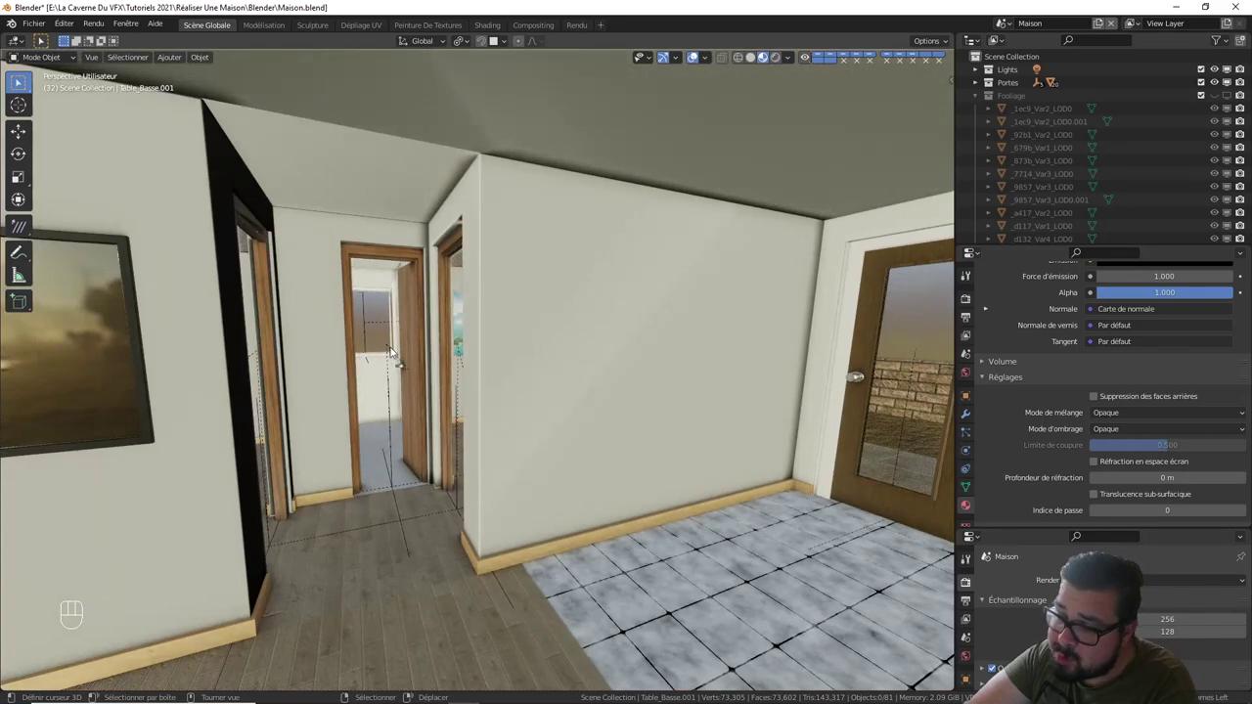
{"action": "left_click_drag", "start_coordinate": [405, 351], "coordinate": [465, 345]}
{"action": "left_click_drag", "start_coordinate": [653, 364], "coordinate": [483, 363]}
{"action": "left_click_drag", "start_coordinate": [605, 383], "coordinate": [625, 384]}
{"action": "left_click_drag", "start_coordinate": [632, 383], "coordinate": [505, 349]}
{"action": "left_click_drag", "start_coordinate": [522, 350], "coordinate": [593, 364]}
{"action": "left_click_drag", "start_coordinate": [586, 365], "coordinate": [475, 319]}
{"action": "left_click_drag", "start_coordinate": [520, 330], "coordinate": [544, 336]}
{"action": "left_click_drag", "start_coordinate": [598, 358], "coordinate": [532, 322]}
{"action": "middle_click", "coordinate": [550, 333]}
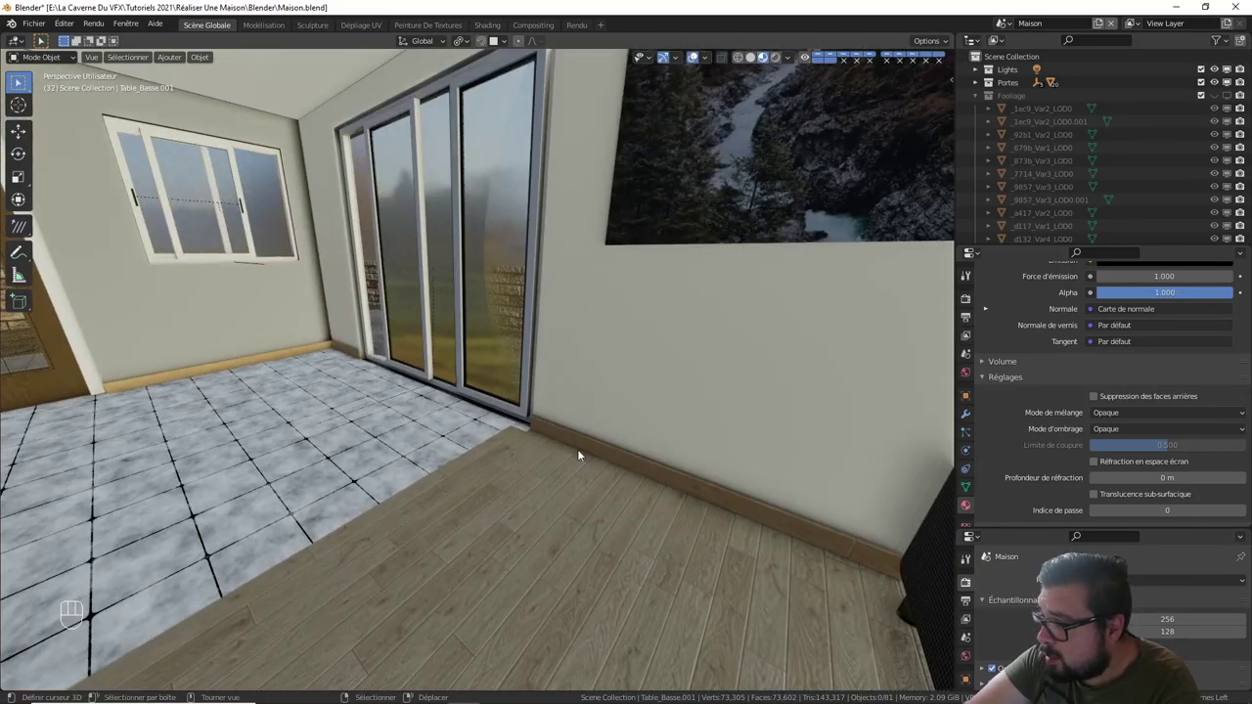
- Move along the sliding glass doors back into the tiled room and frame it with both wooden doors
{"action": "left_click_drag", "start_coordinate": [565, 448], "coordinate": [580, 468]}
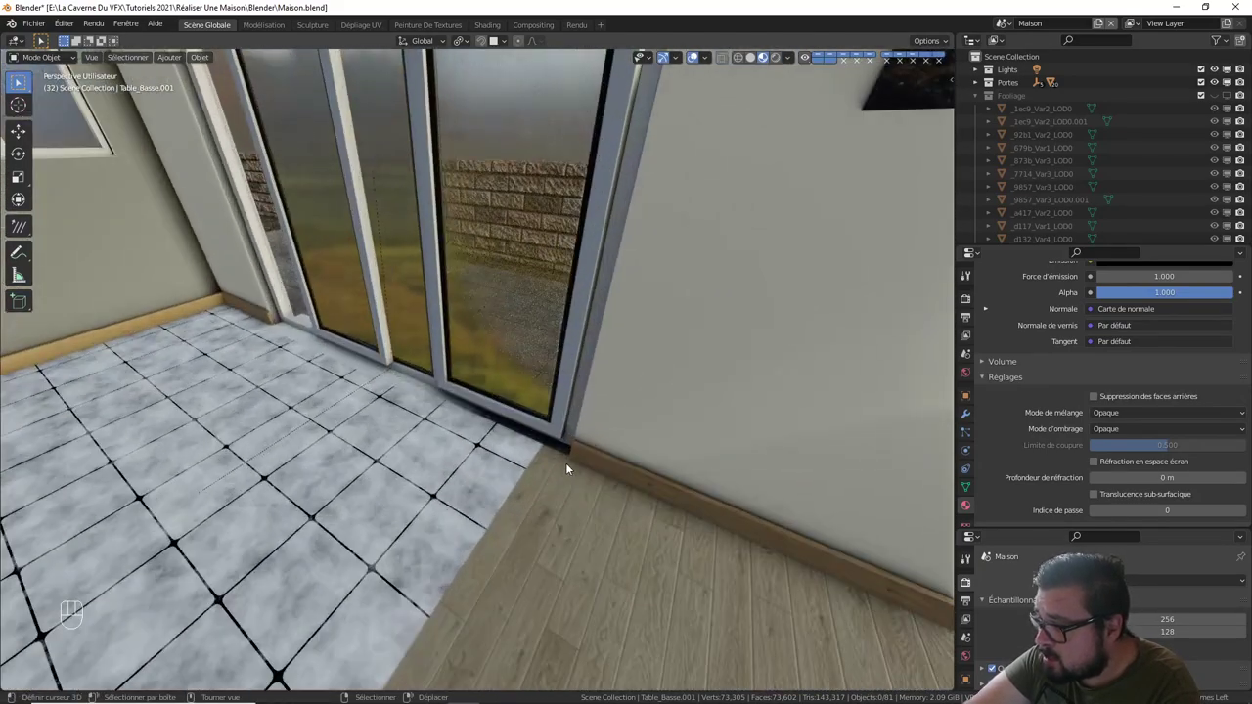
{"action": "left_click_drag", "start_coordinate": [561, 463], "coordinate": [491, 429]}
{"action": "left_click_drag", "start_coordinate": [373, 394], "coordinate": [556, 414]}
{"action": "left_click_drag", "start_coordinate": [489, 405], "coordinate": [425, 391]}
{"action": "left_click_drag", "start_coordinate": [393, 380], "coordinate": [561, 432]}
{"action": "left_click_drag", "start_coordinate": [455, 374], "coordinate": [534, 424]}
{"action": "left_click_drag", "start_coordinate": [532, 420], "coordinate": [519, 392]}
{"action": "left_click_drag", "start_coordinate": [516, 388], "coordinate": [540, 424]}
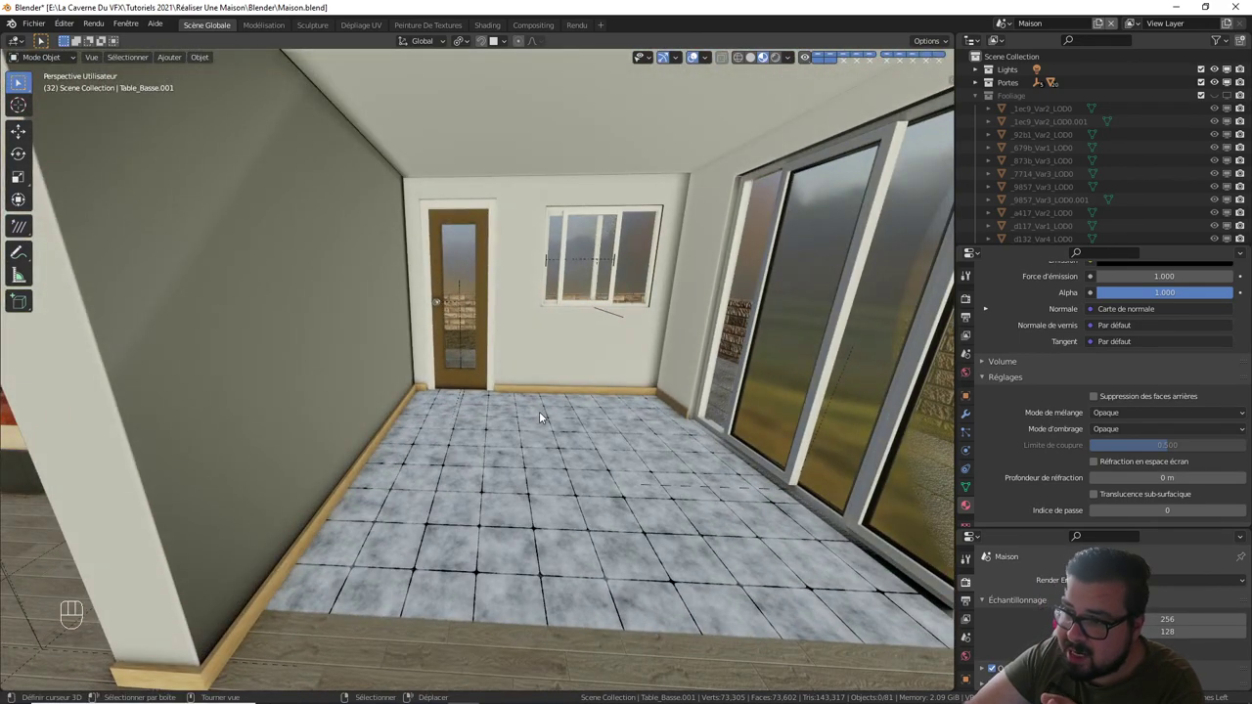
{"action": "left_click_drag", "start_coordinate": [534, 415], "coordinate": [502, 423]}
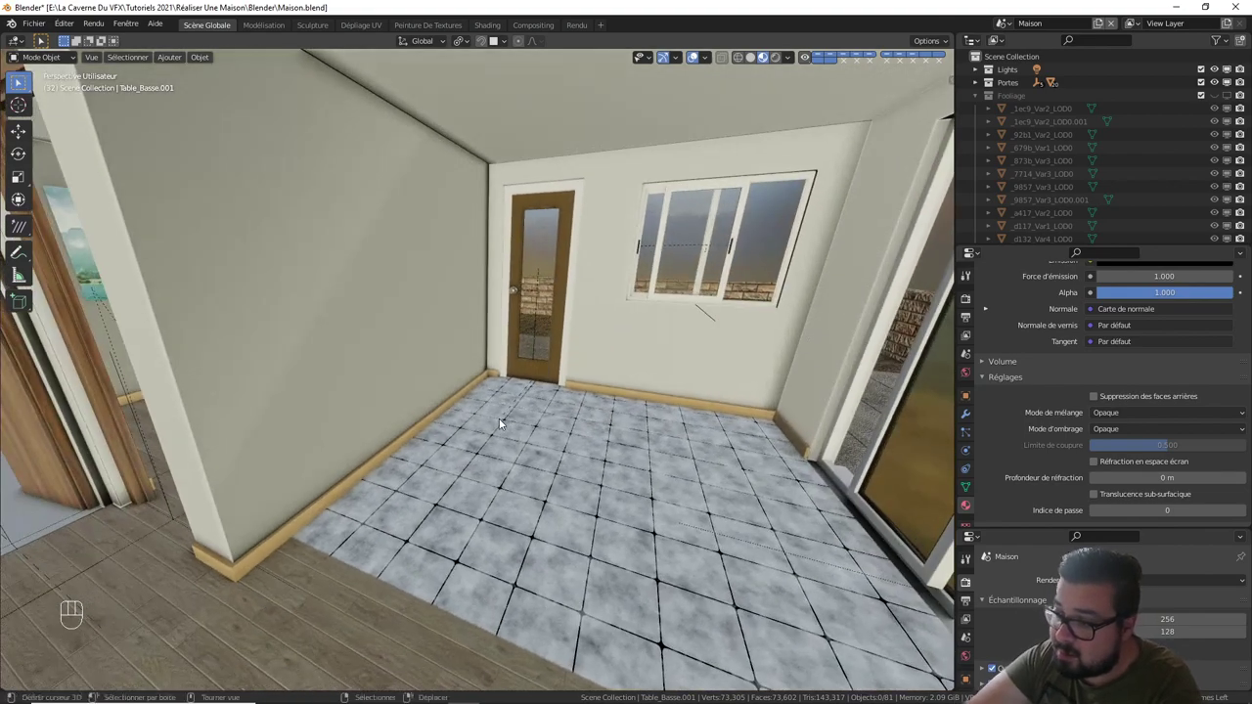
{"action": "left_click_drag", "start_coordinate": [531, 426], "coordinate": [558, 431]}
{"action": "left_click_drag", "start_coordinate": [580, 433], "coordinate": [490, 369]}
{"action": "left_click_drag", "start_coordinate": [507, 374], "coordinate": [471, 364]}
{"action": "left_click_drag", "start_coordinate": [495, 370], "coordinate": [576, 388]}
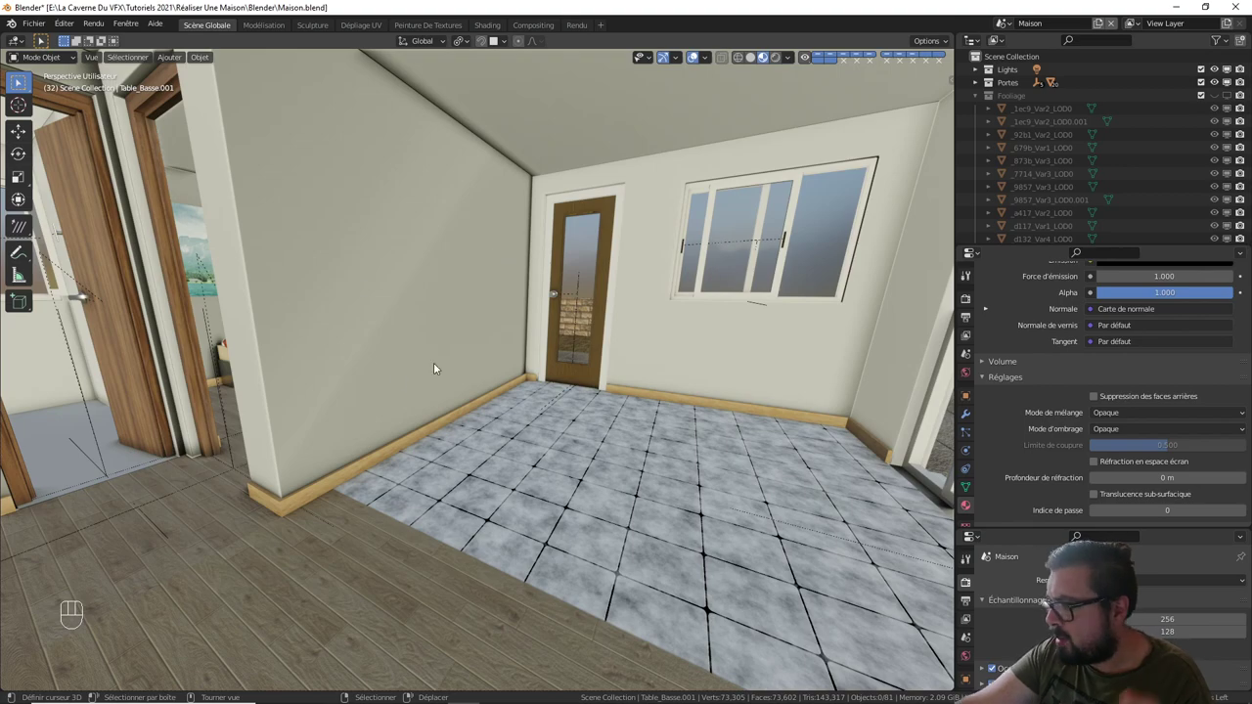
{"action": "left_click_drag", "start_coordinate": [458, 401], "coordinate": [430, 412]}
{"action": "left_click_drag", "start_coordinate": [477, 409], "coordinate": [451, 391]}
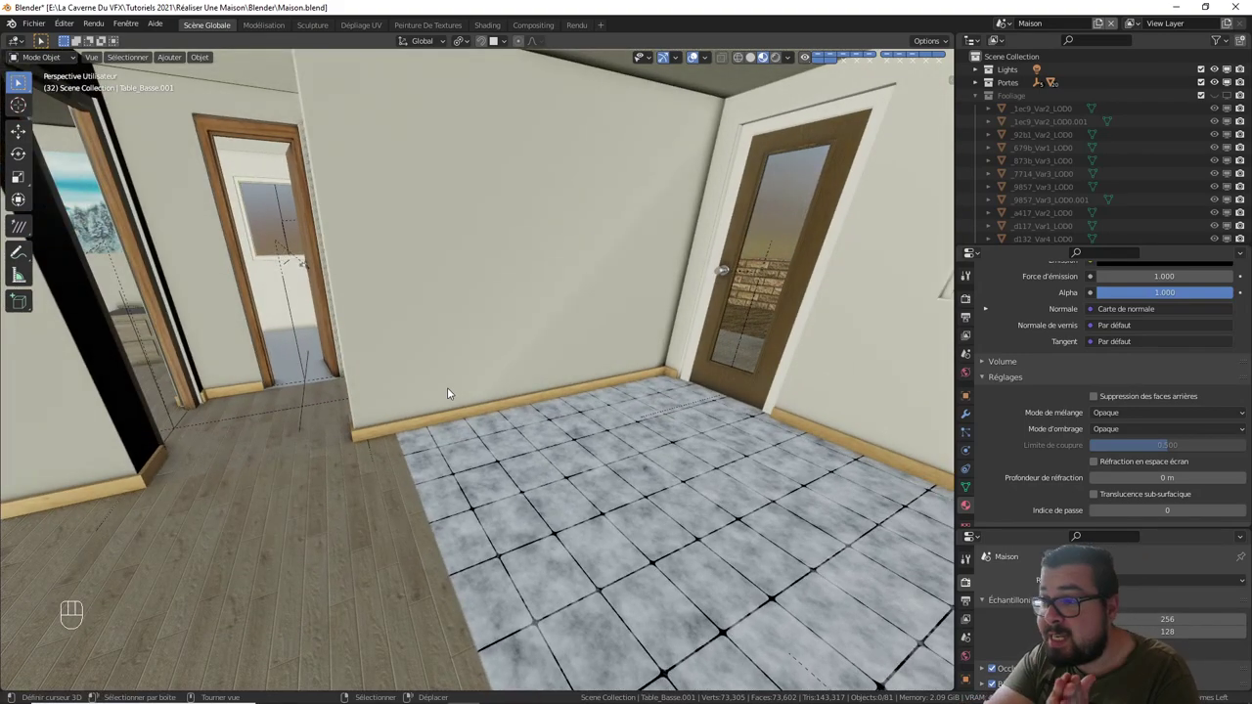